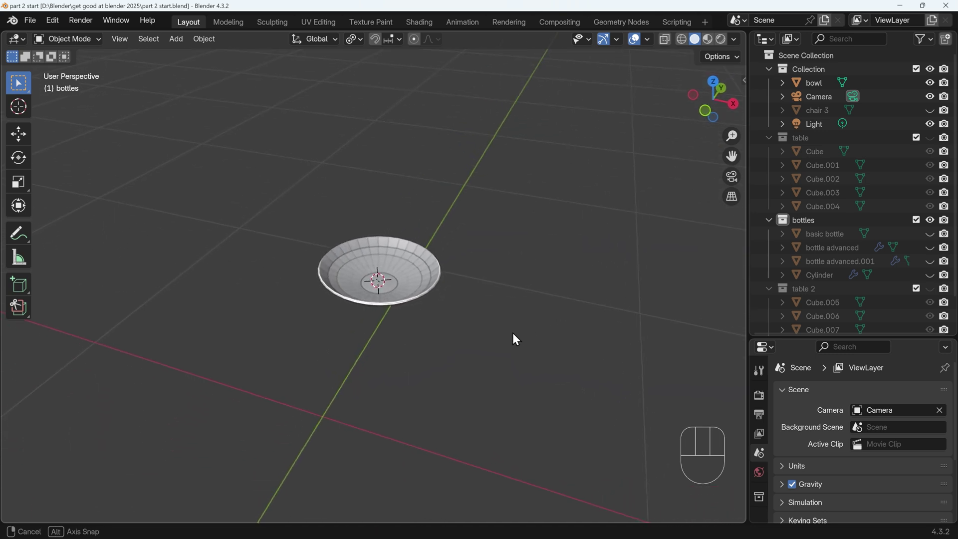
Add a new cylinder, shrink it and move it along X away from the bowl
key(ctrl+shift+z)
right_click(378, 289)
right_click(386, 289)
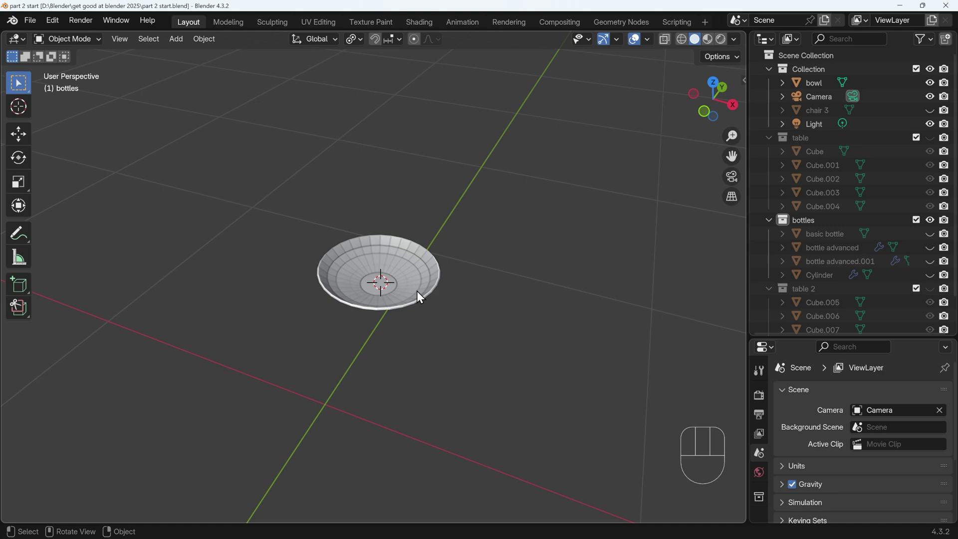
key(shift+a)
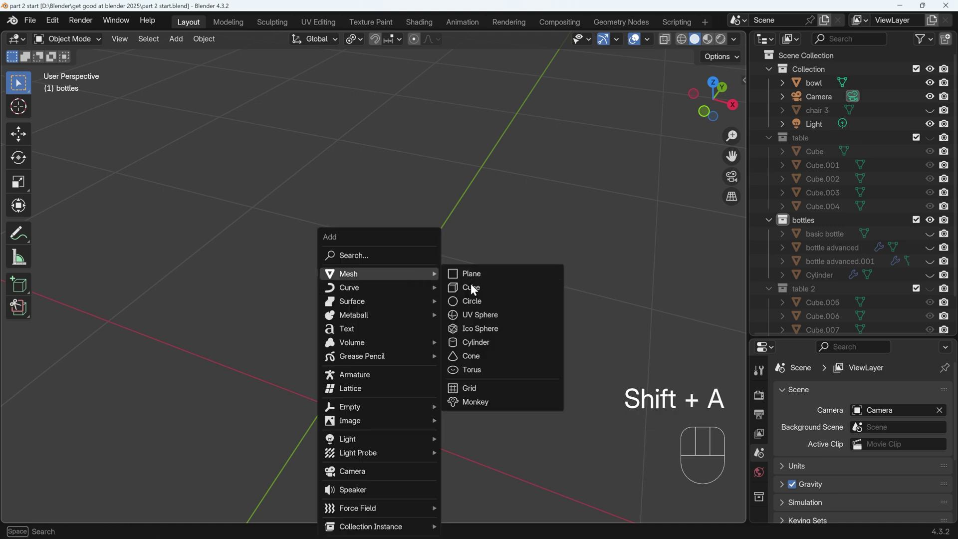
key(s)
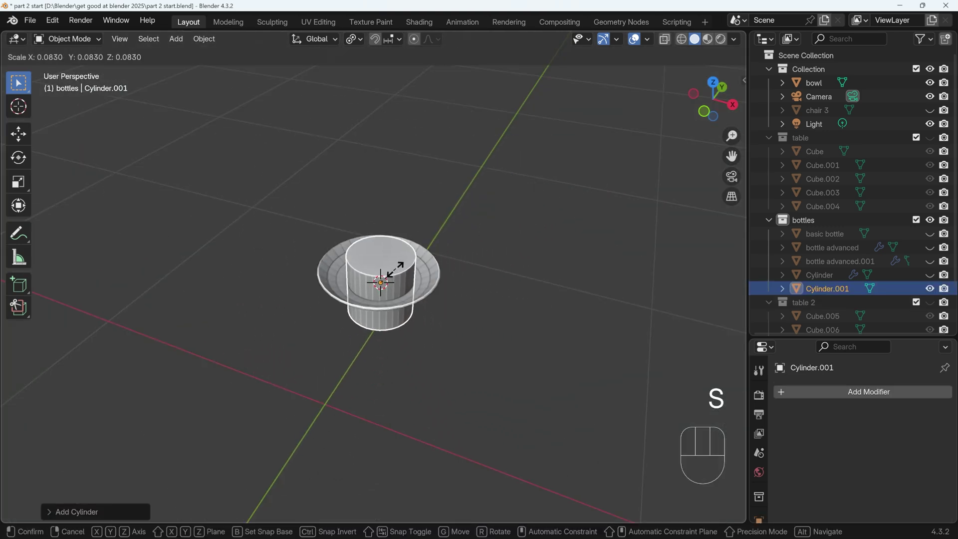
click(392, 279)
key(g)
key(x)
click(544, 315)
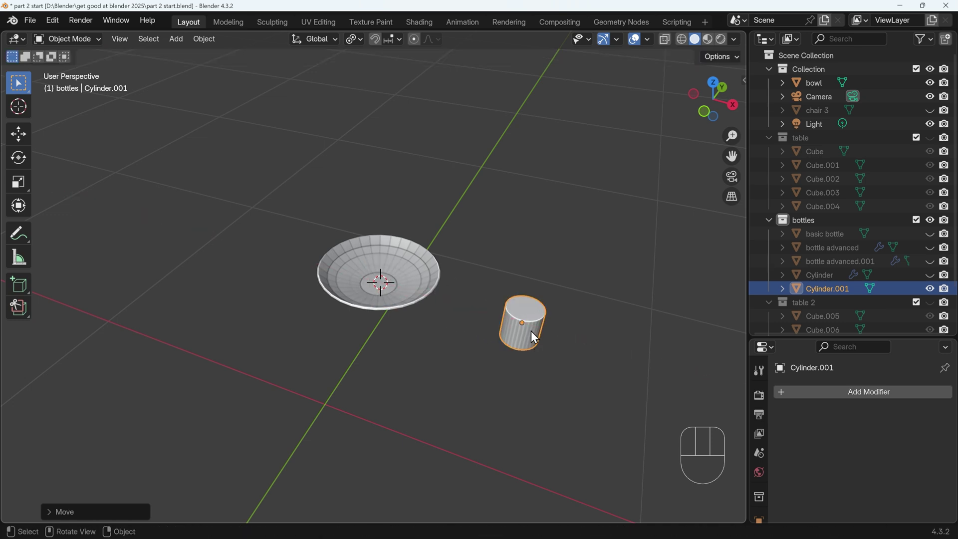
Flatten the cylinder along Z into a shallow dish and enter Edit Mode in front view
key(s)
key(z)
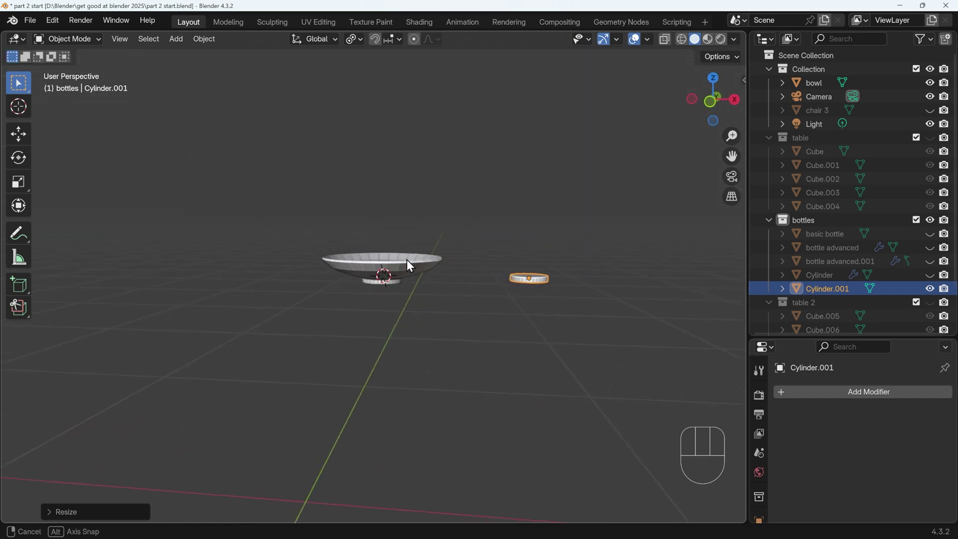
key(KP_1)
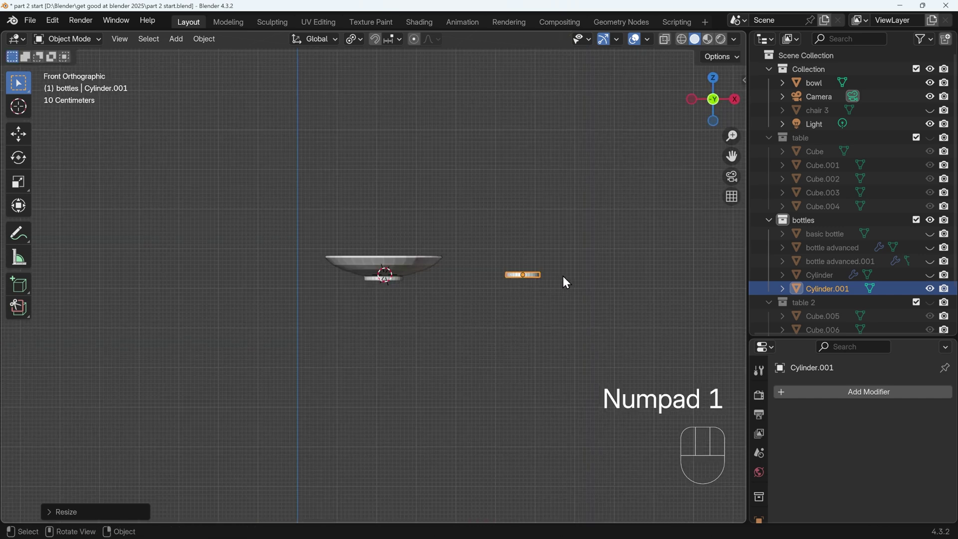
key(g)
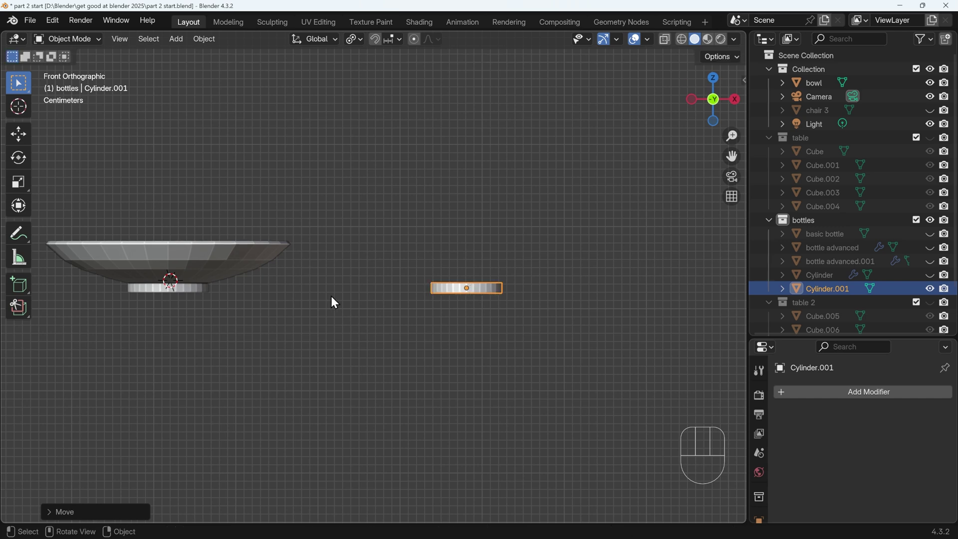
key(Tab)
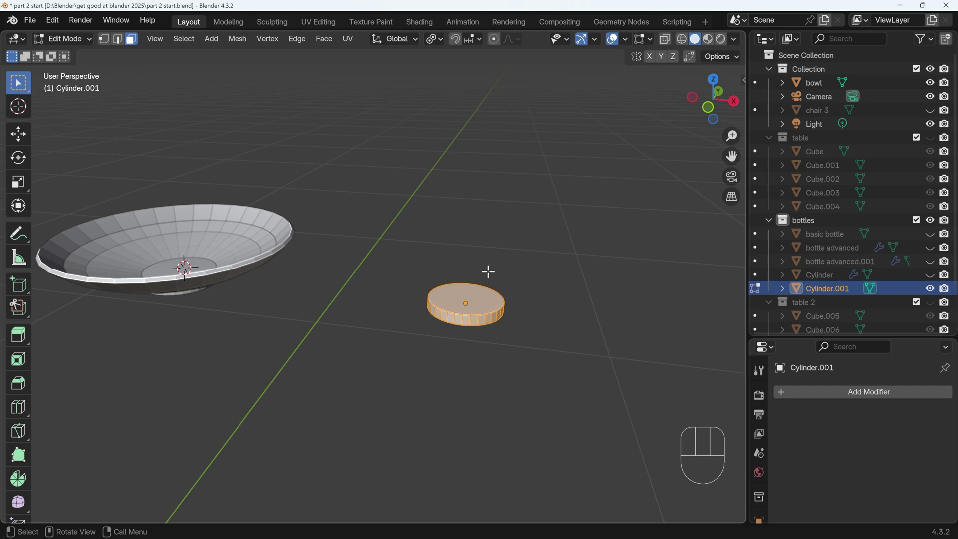
Extrude the top face up along Z, widen it into a disc and shape it into a flared cone
click(463, 297)
key(e)
key(z)
key(z)
click(508, 239)
key(s)
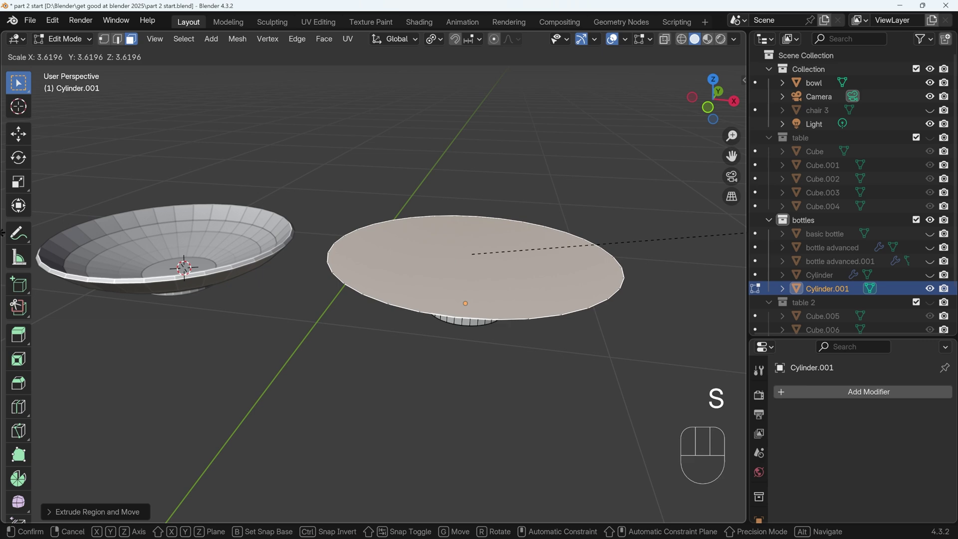
key(KP_1)
key(KP_1)
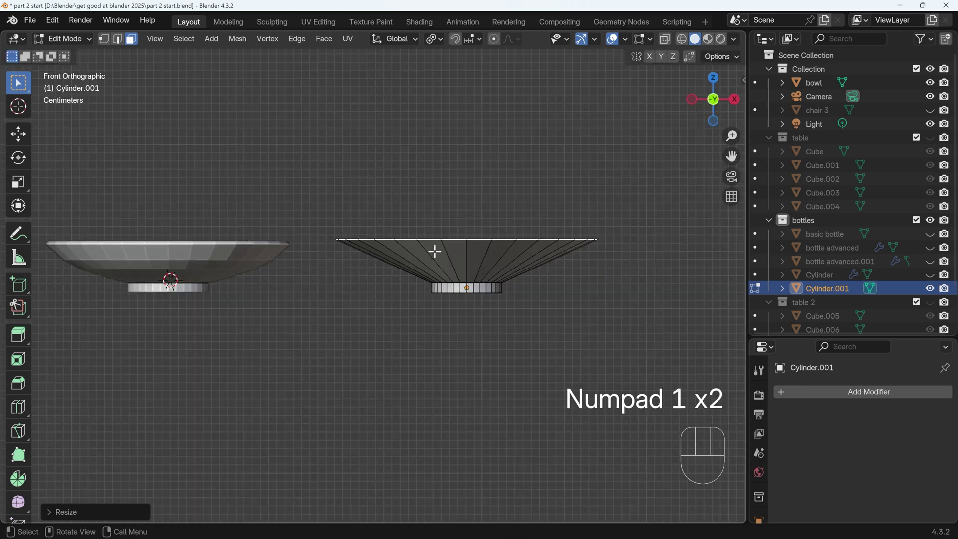
key(g)
key(z)
click(435, 249)
key(ctrl+r)
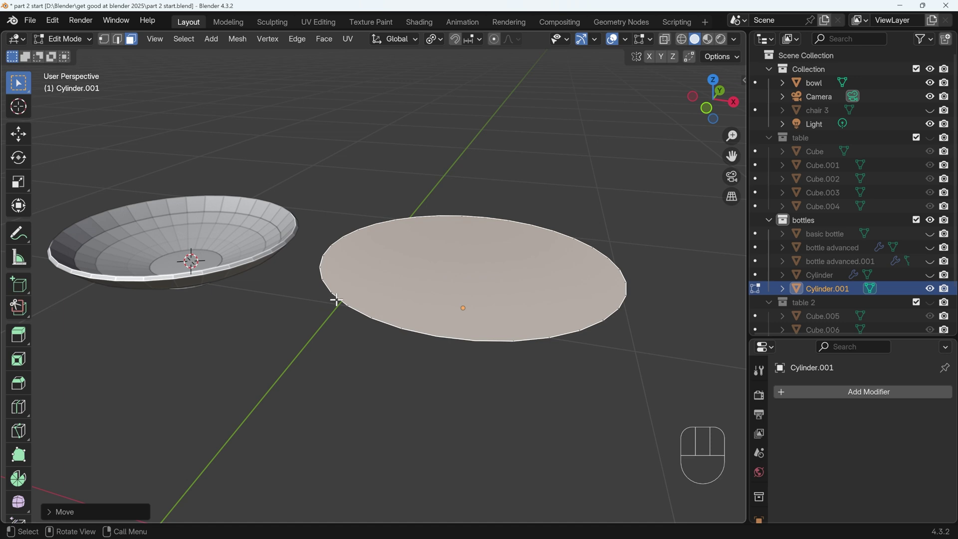
key(Delete)
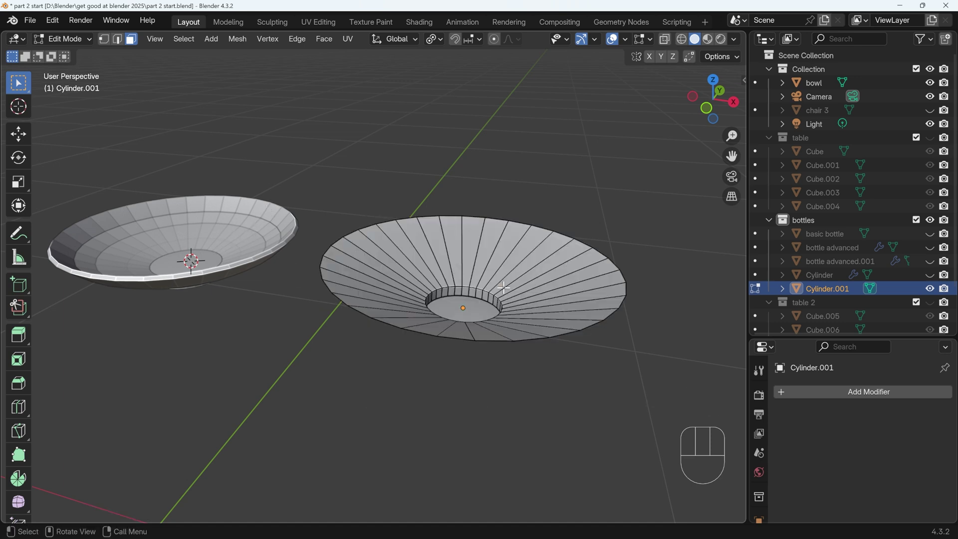
Add a loop cut around the cone, widen it, then bevel the inner faces into extra rounded rings
key(KP_1)
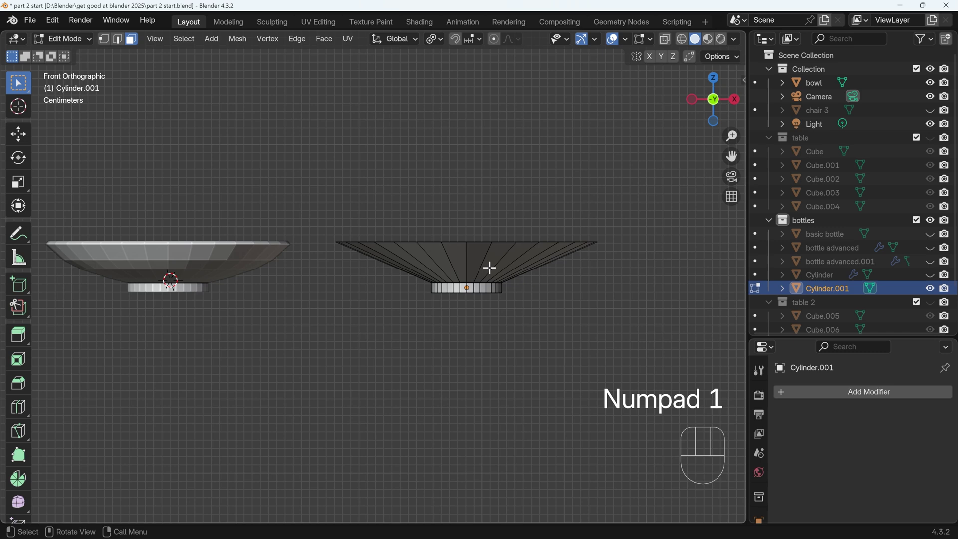
key(ctrl+r)
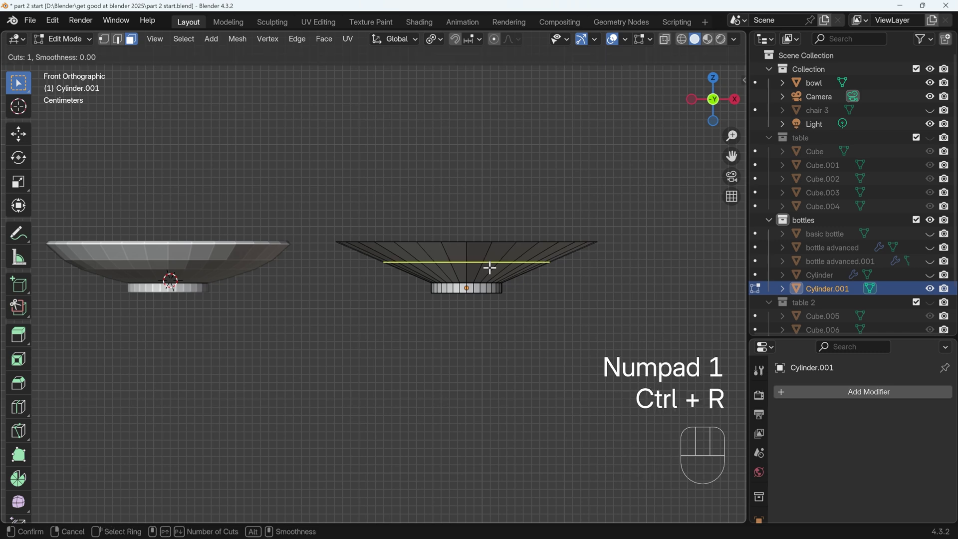
click(488, 264)
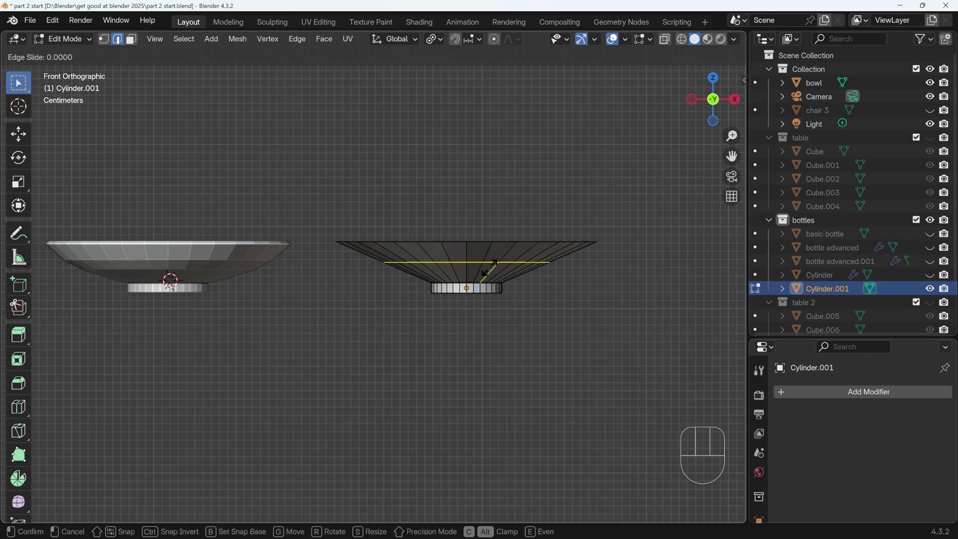
key(s)
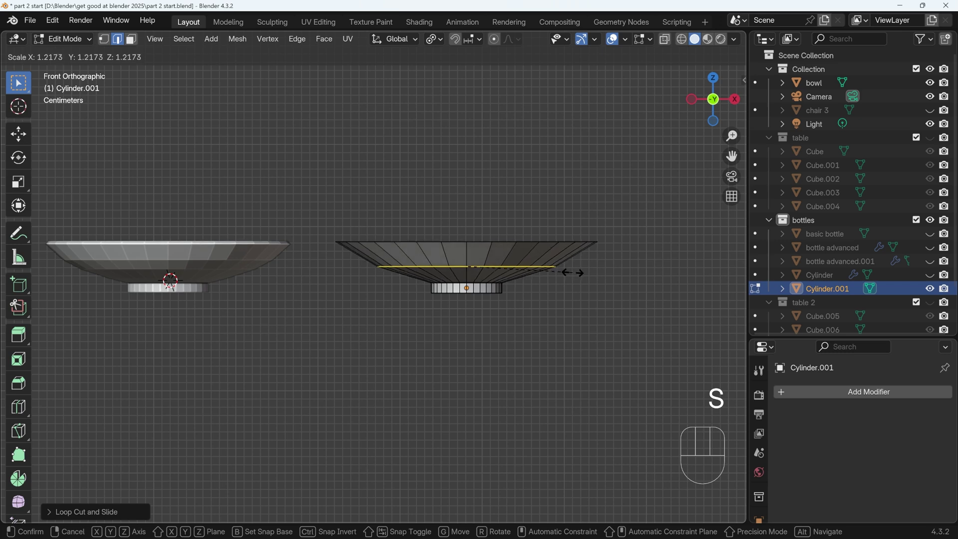
click(572, 270)
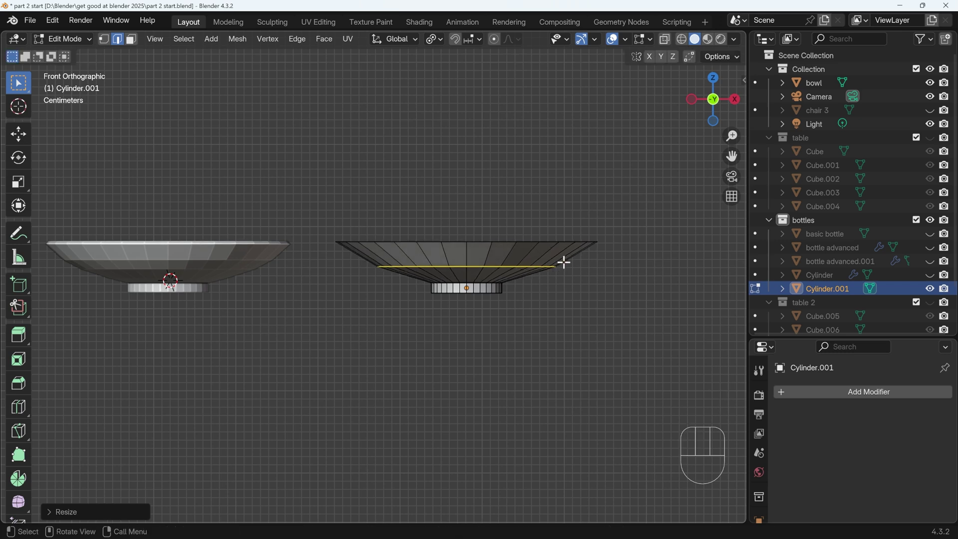
key(ctrl+b)
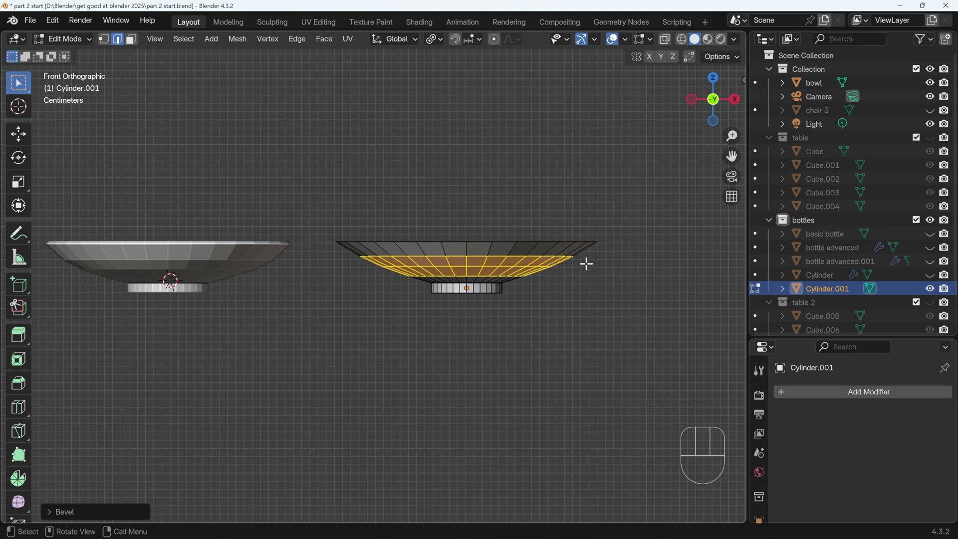
key(s)
click(609, 263)
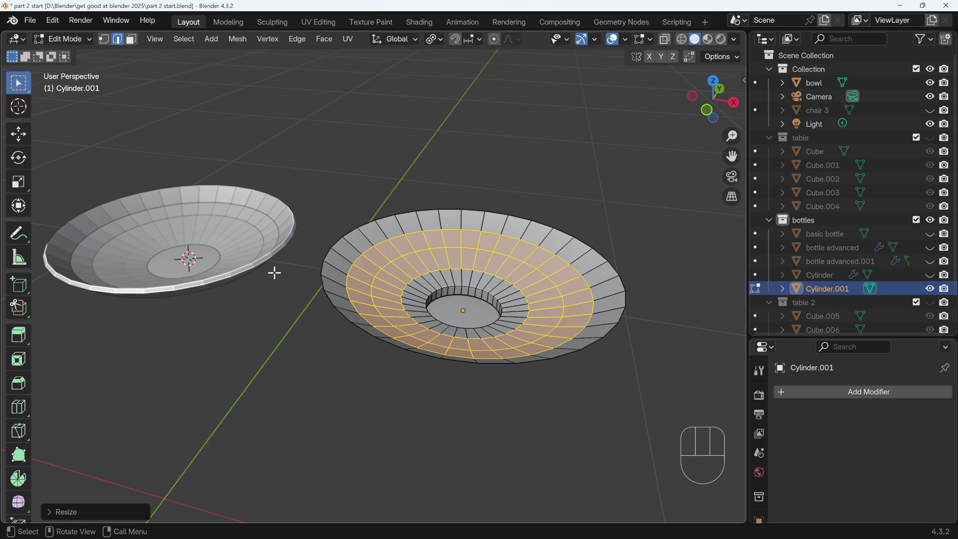
Select the whole bowl surface and extrude it along Z to give the wall thickness
key(ctrl+z)
click(134, 44)
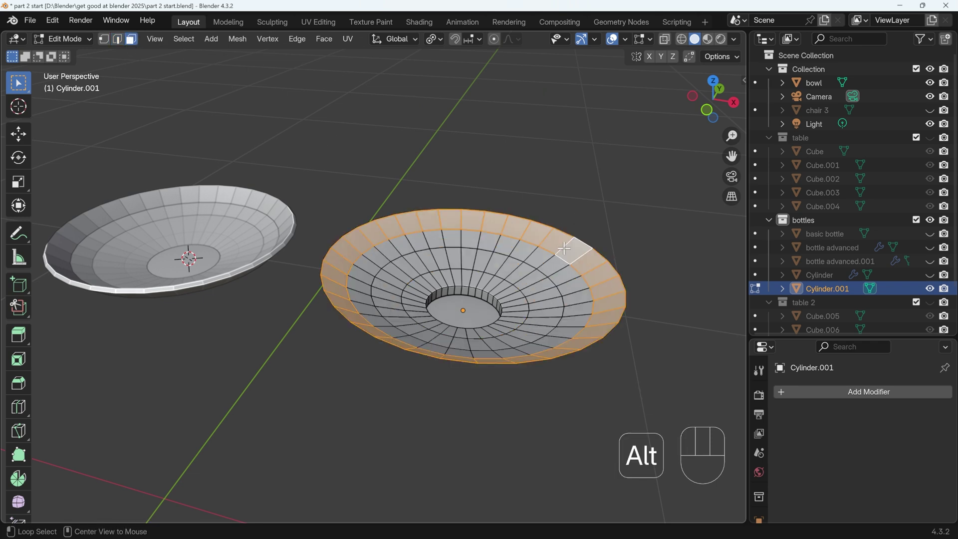
click(188, 251)
click(525, 271)
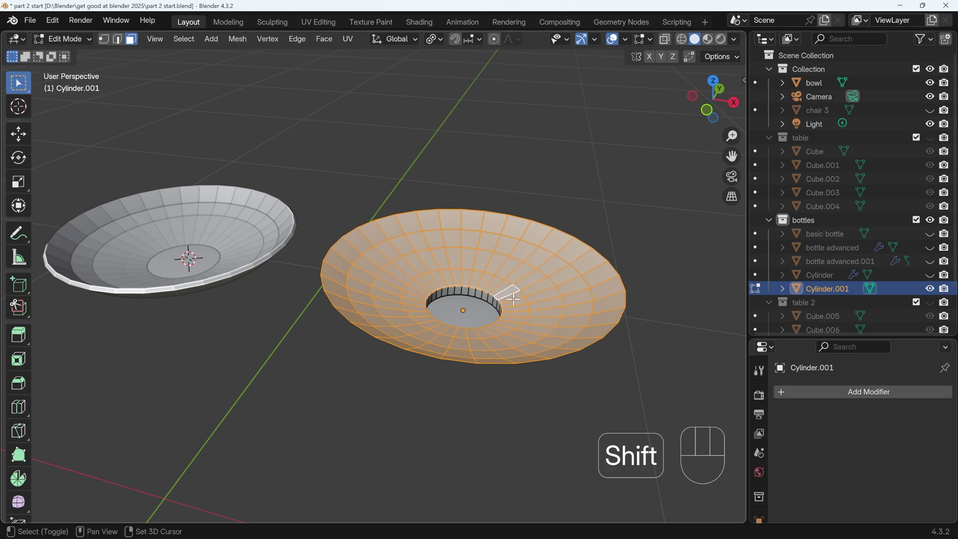
key(e)
click(530, 294)
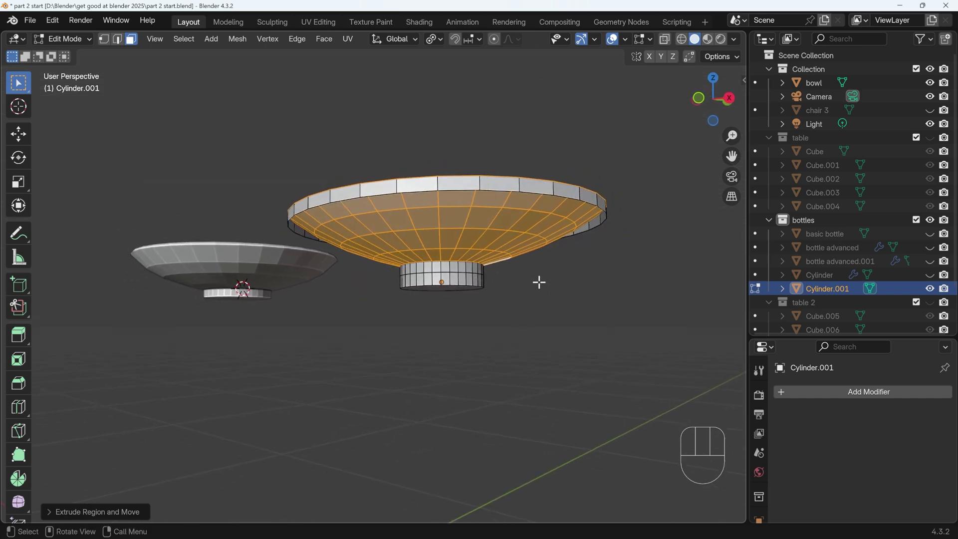
key(ctrl+z)
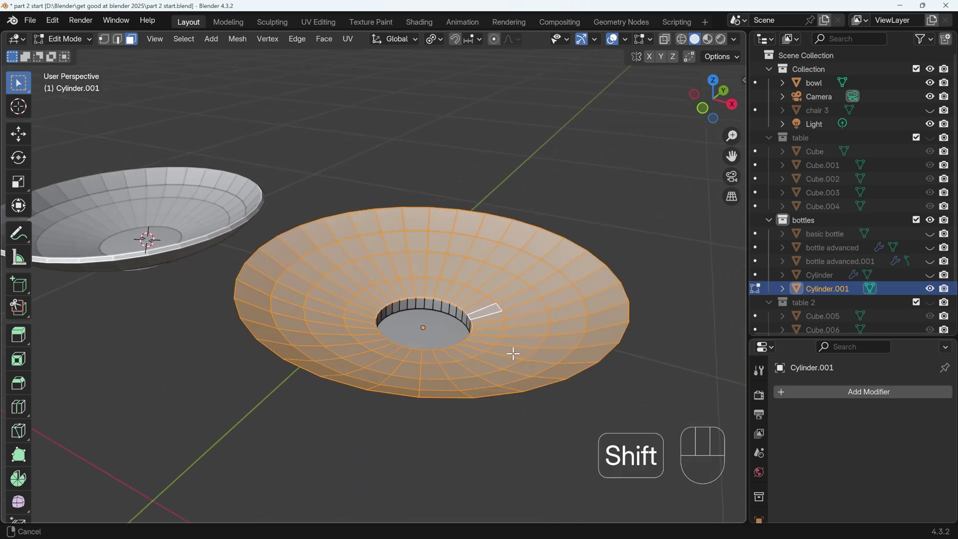
Duplicate the surface, shrink it slightly into an inner layer, and select the rim edge loop
key(shift+d)
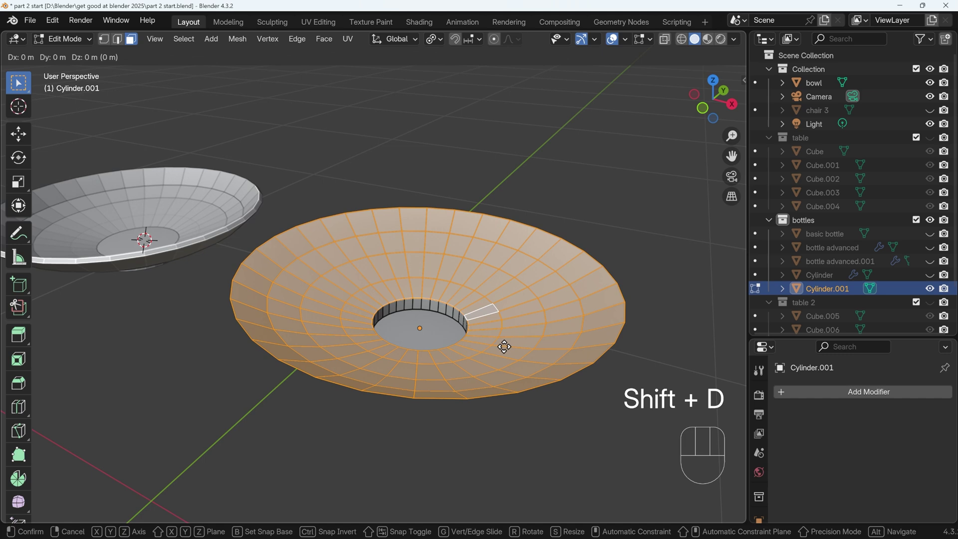
key(z)
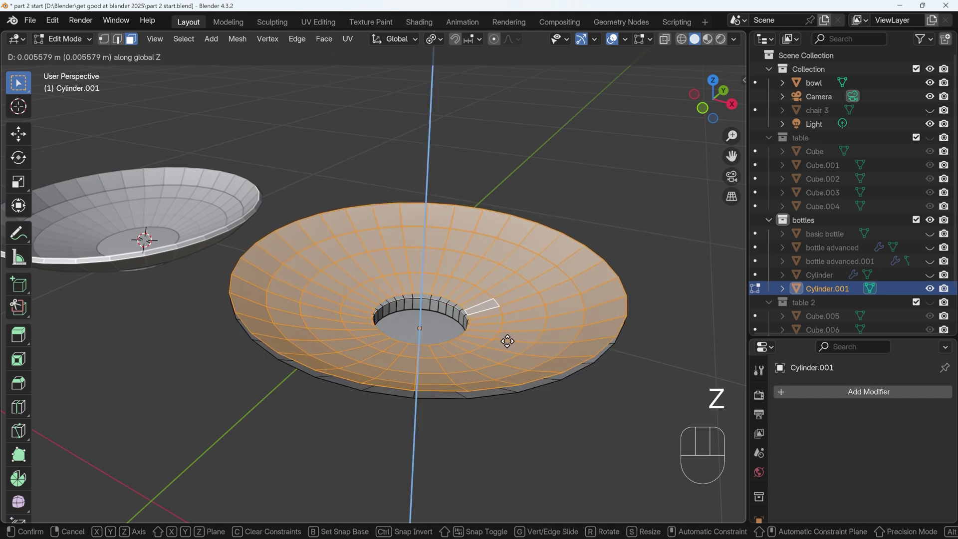
click(506, 340)
key(s)
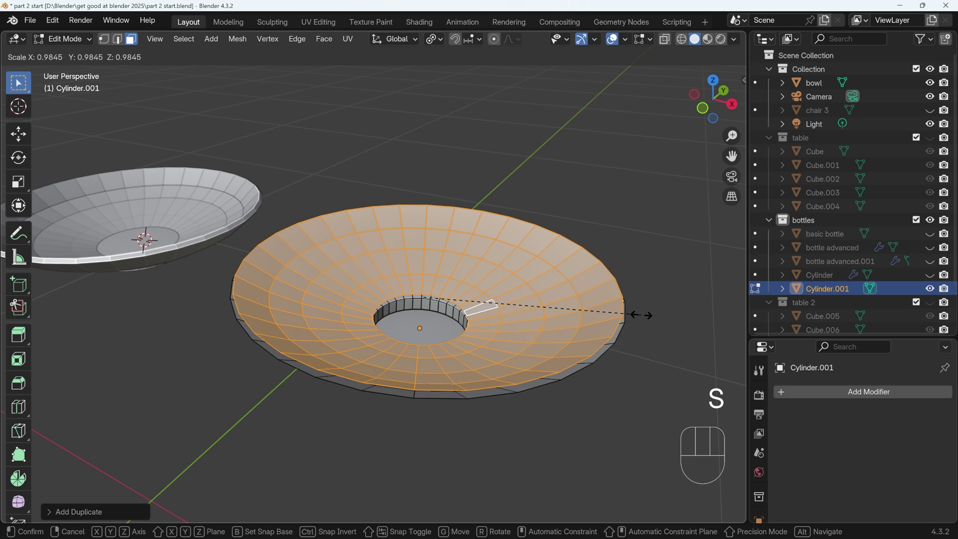
click(639, 312)
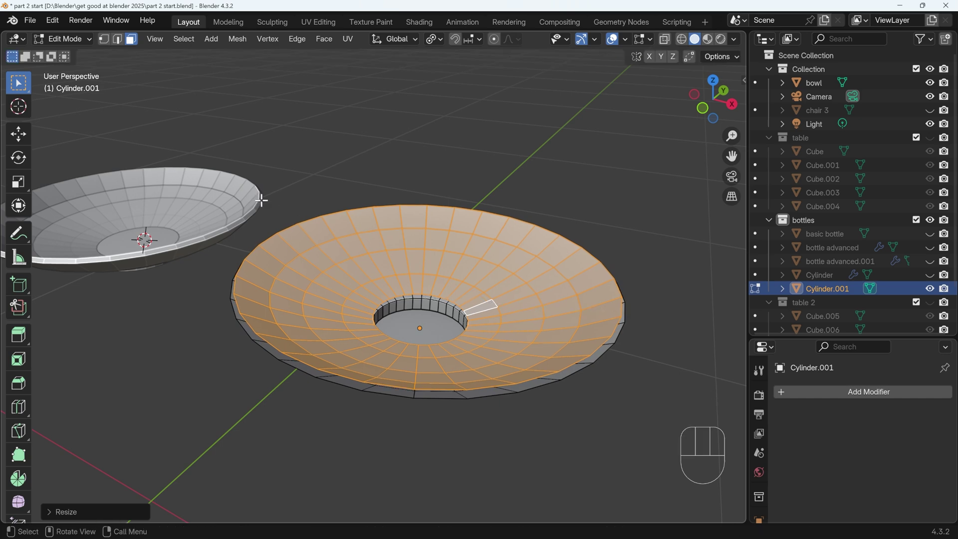
middle_click(419, 316)
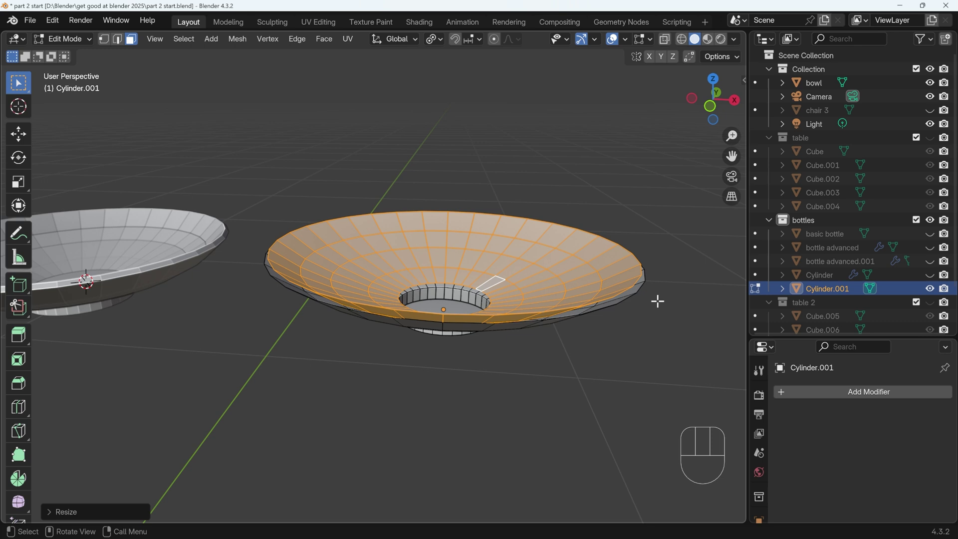
click(122, 49)
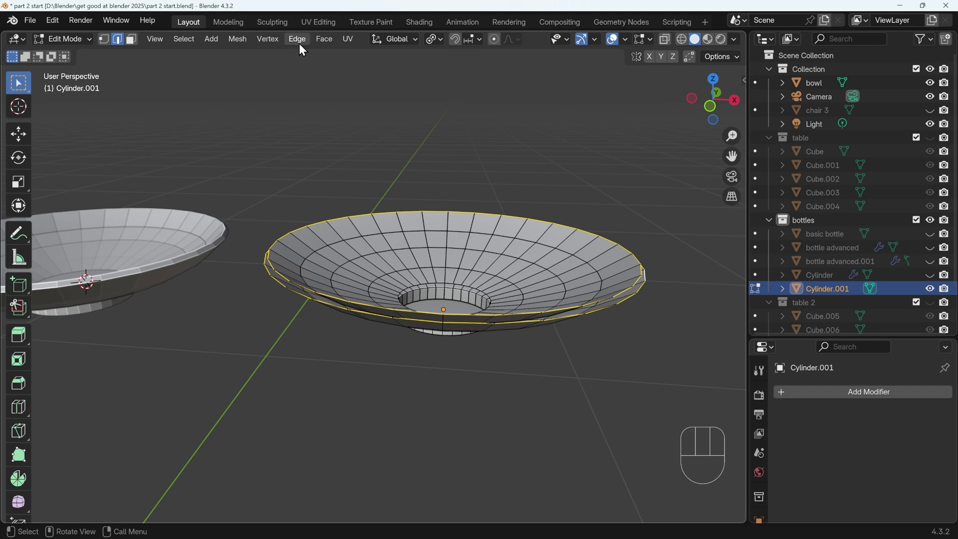
Select the edge loop around the central hole, fill it with a face and return to Object Mode
drag(304, 48, 242, 96)
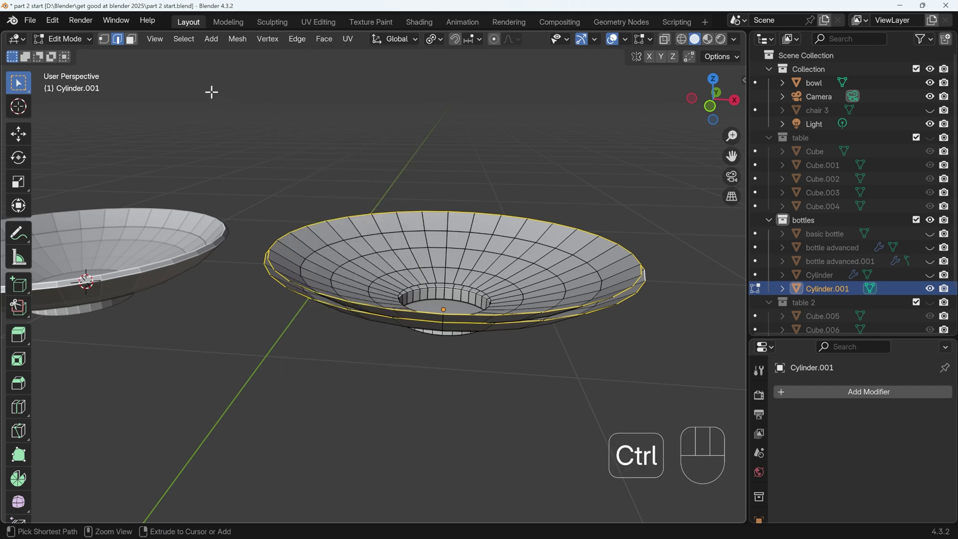
key(ctrl+e)
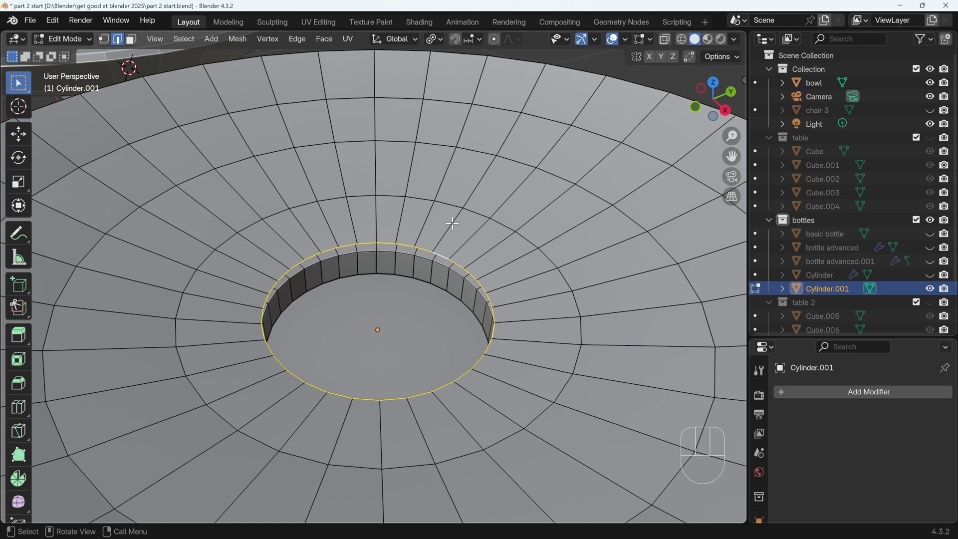
key(f)
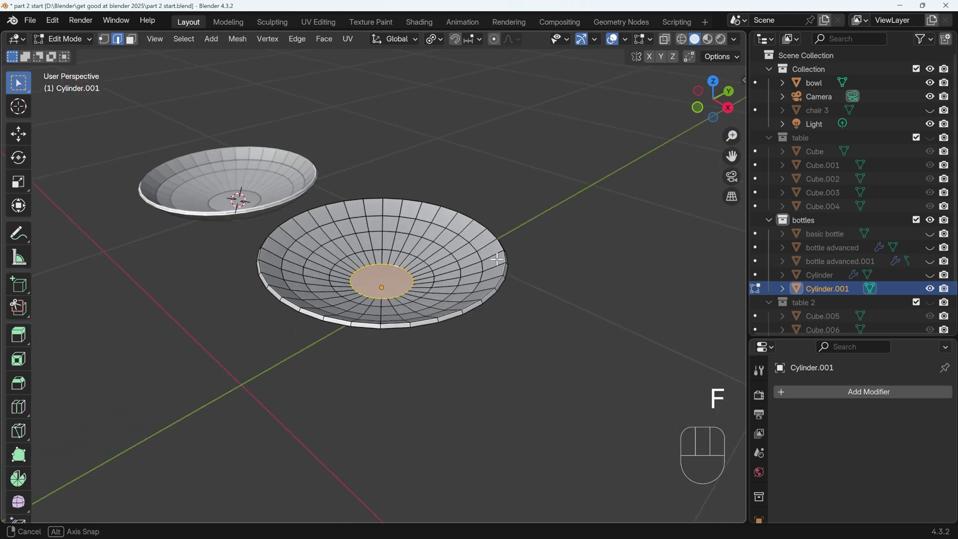
key(Tab)
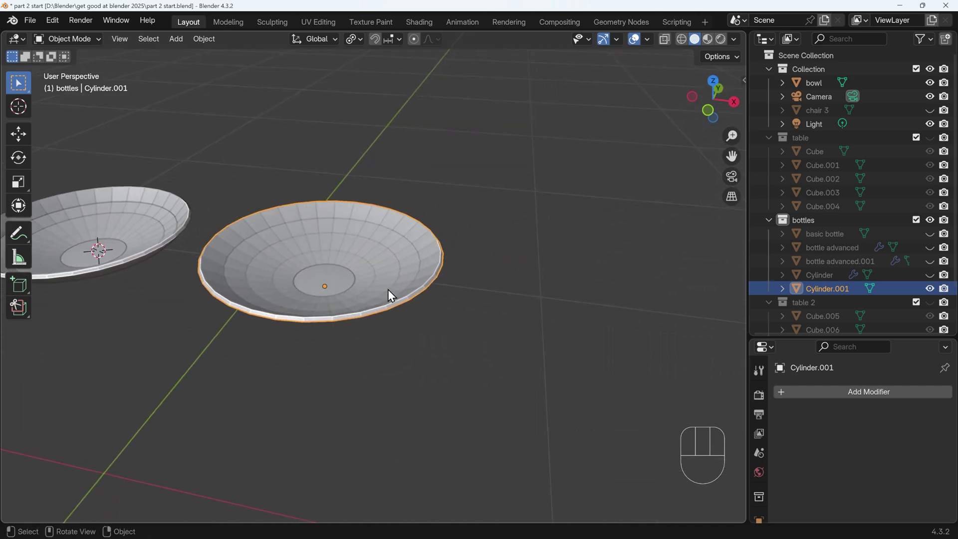
Duplicate the dish along X further down the row and enter Edit Mode on the copy
key(Tab)
key(Tab)
key(shift+d)
key(x)
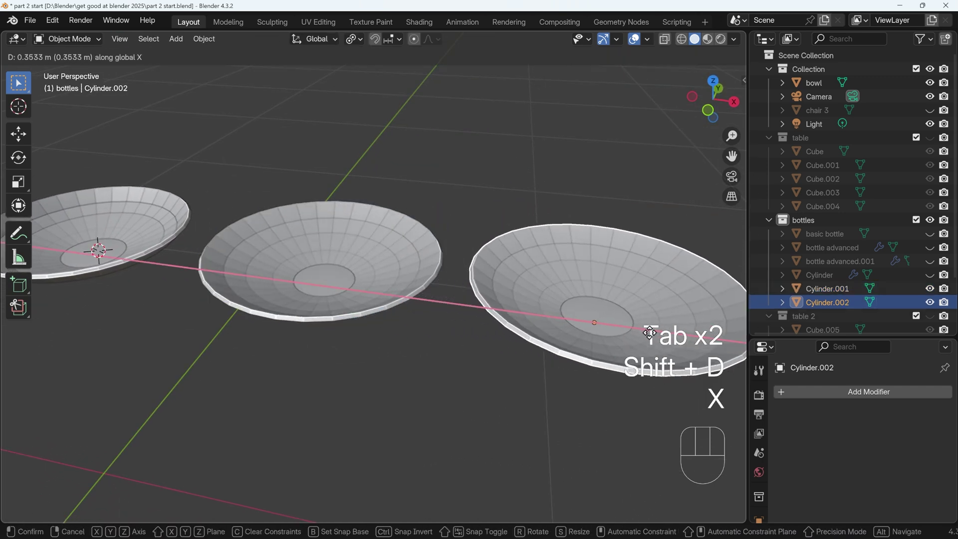
key(Tab)
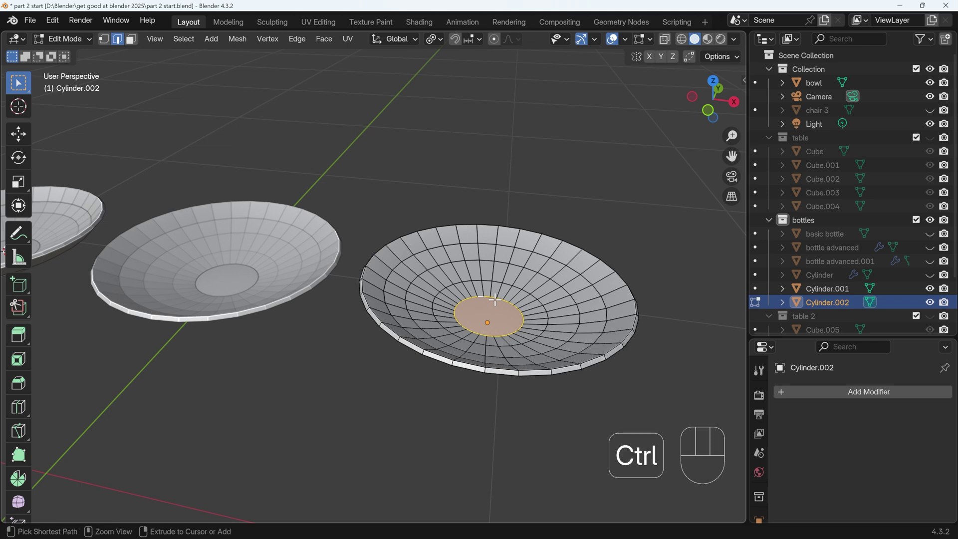
Grow the selection across the bottom rings and delete those faces to open the dish's centre
key(ctrl+KP_Add)
key(ctrl+KP_Add)
key(ctrl+KP_Add)
key(ctrl+KP_Add)
key(ctrl+KP_Add)
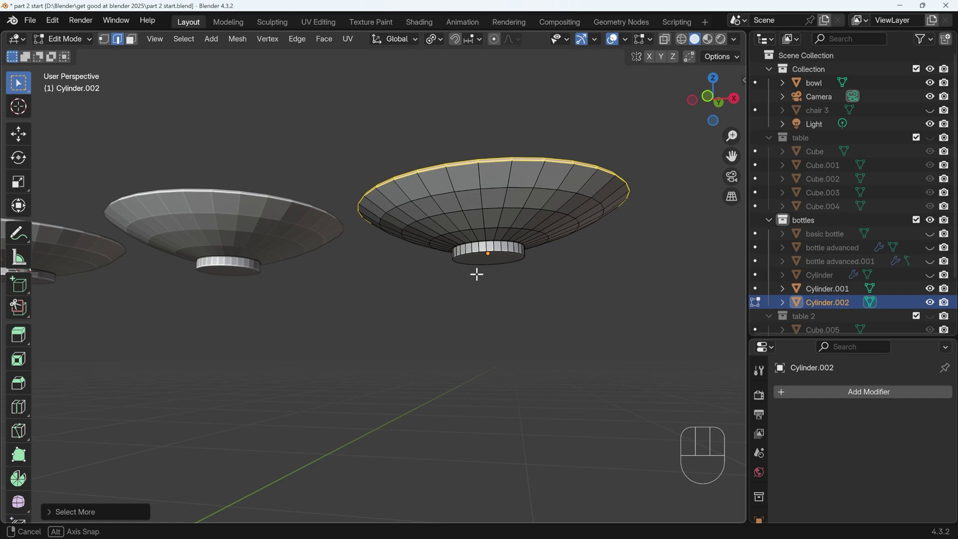
key(Delete)
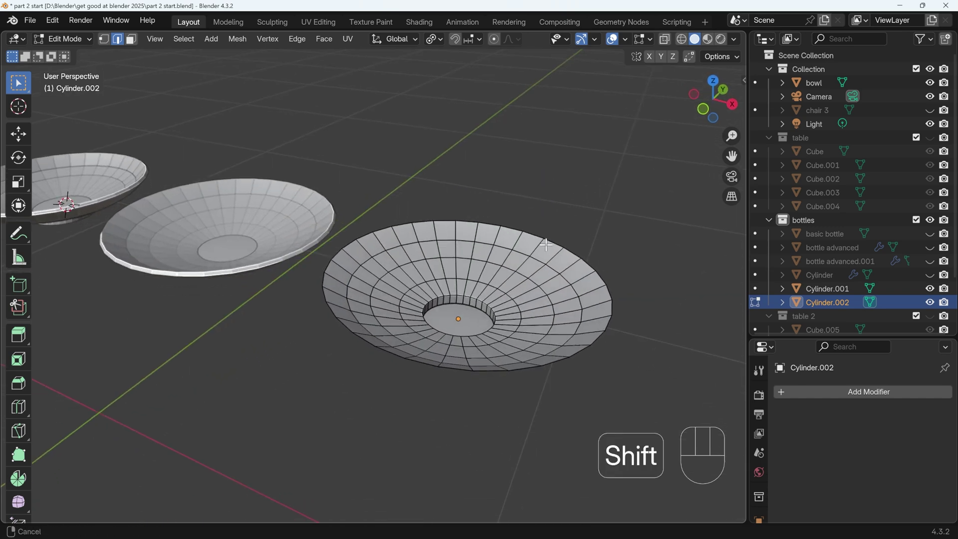
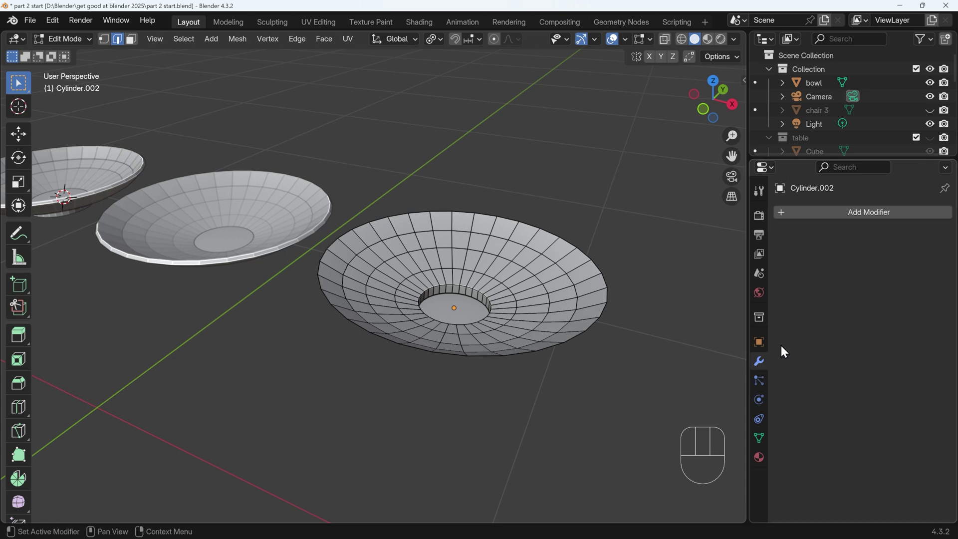
Add a Solidify modifier to the third dish for solid walls
drag(828, 222, 729, 240)
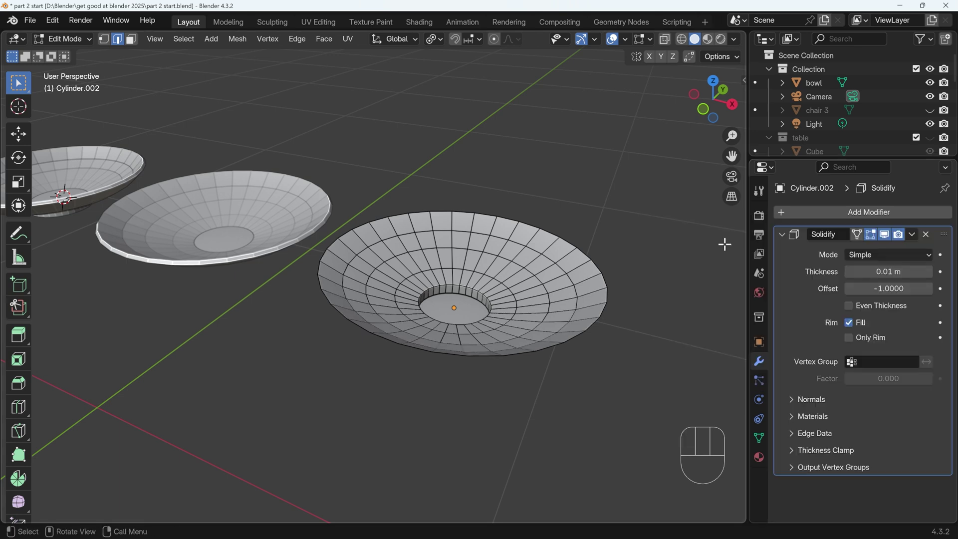
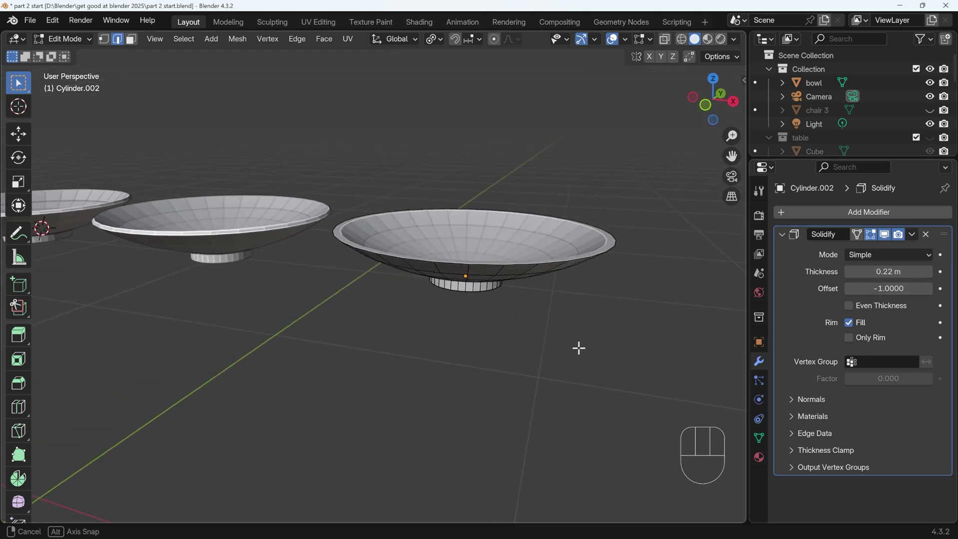
Show the sidebar transform readout and return to Object Mode, revealing the uneven scale
key(n)
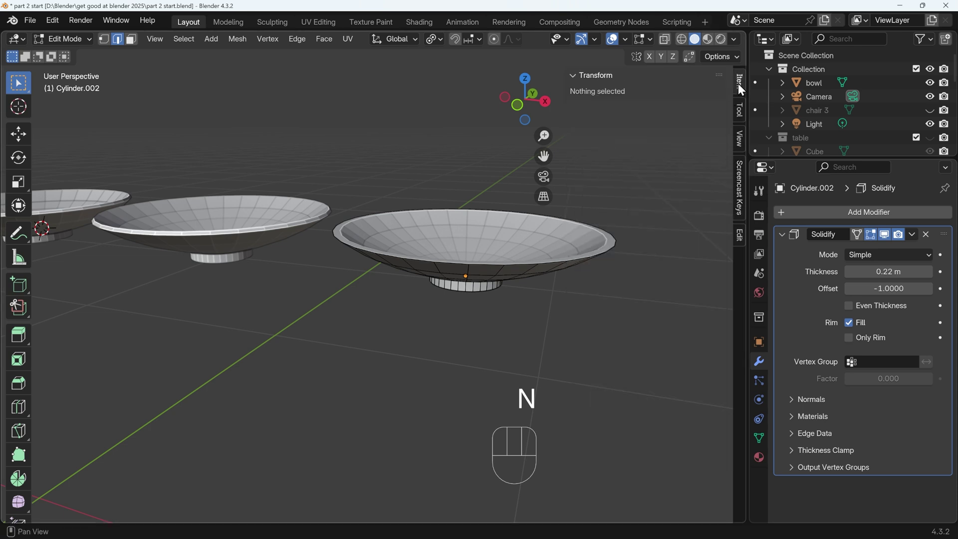
key(Tab)
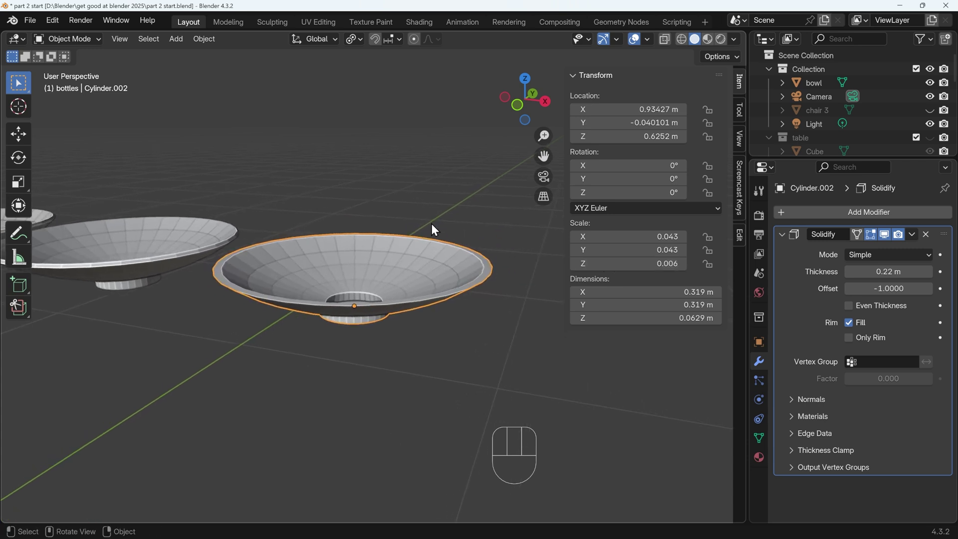
Apply the dish's scale to 1.000, thin the Solidify thickness to 0.005 m and inspect in X-ray
key(ctrl+a)
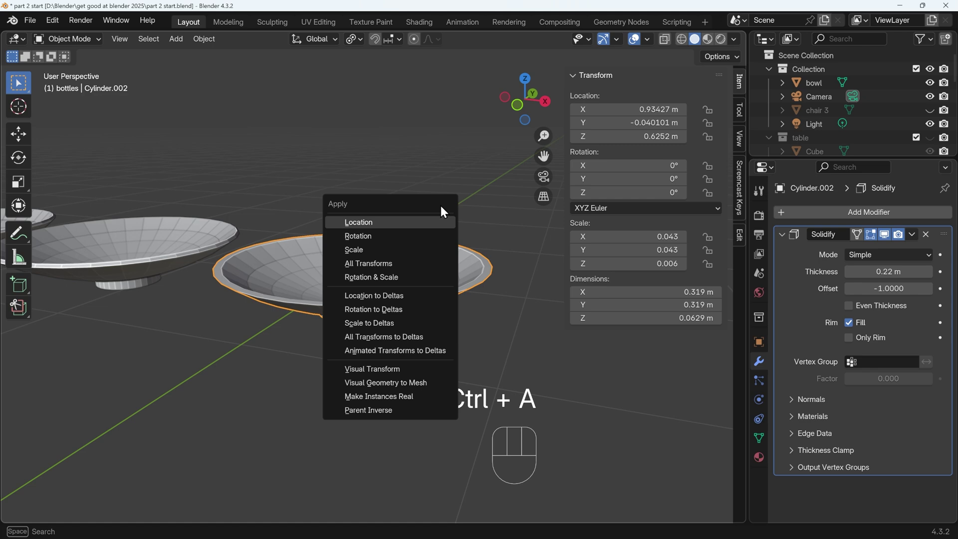
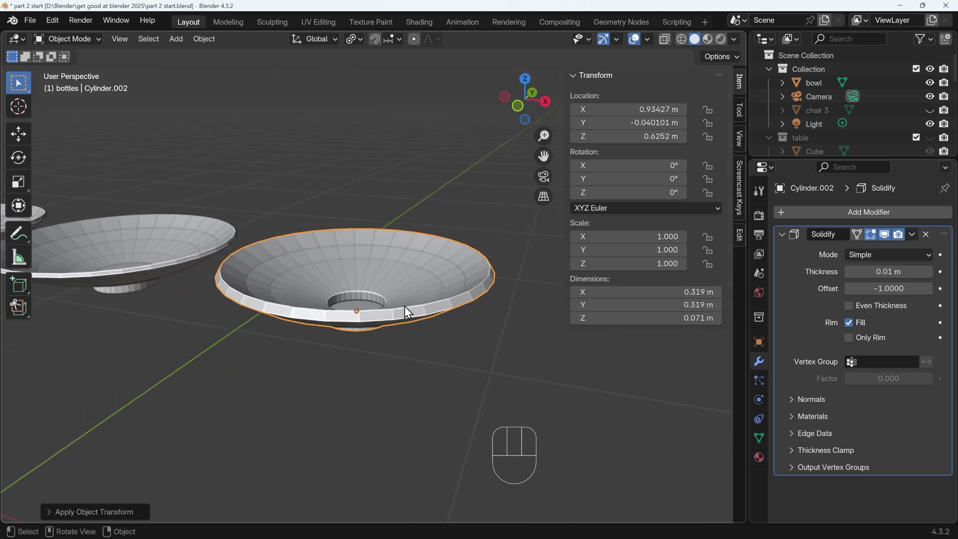
drag(884, 272, 885, 273)
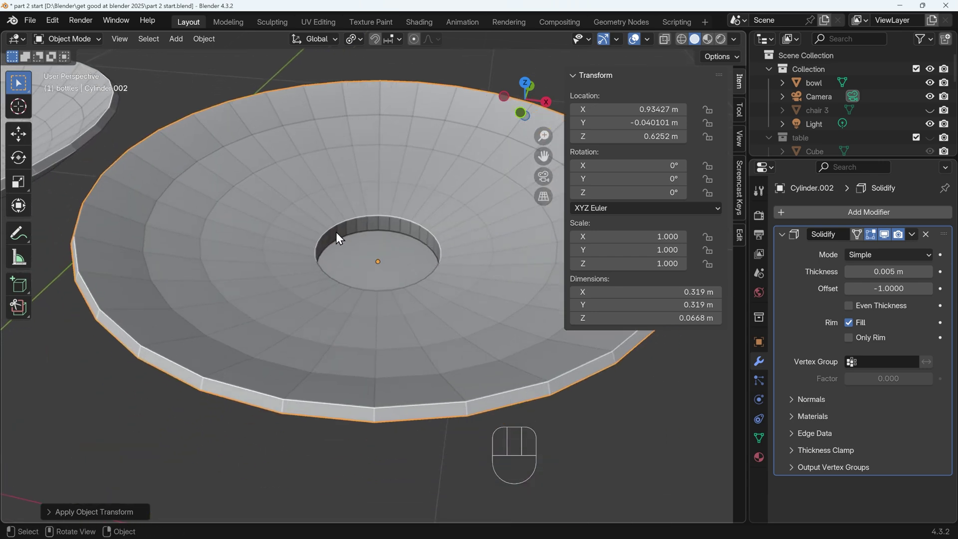
click(668, 43)
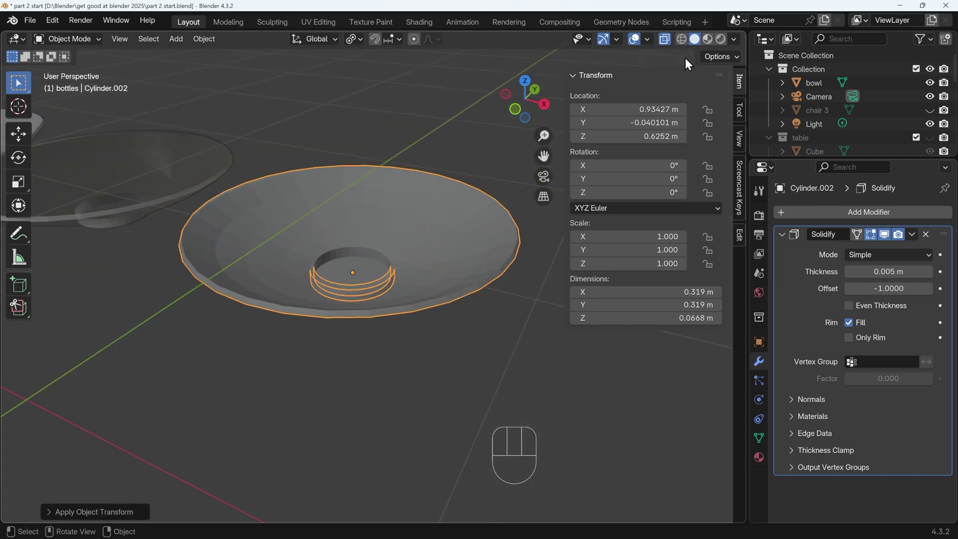
Apply the Solidify modifier so the thin walls become permanent geometry
click(666, 43)
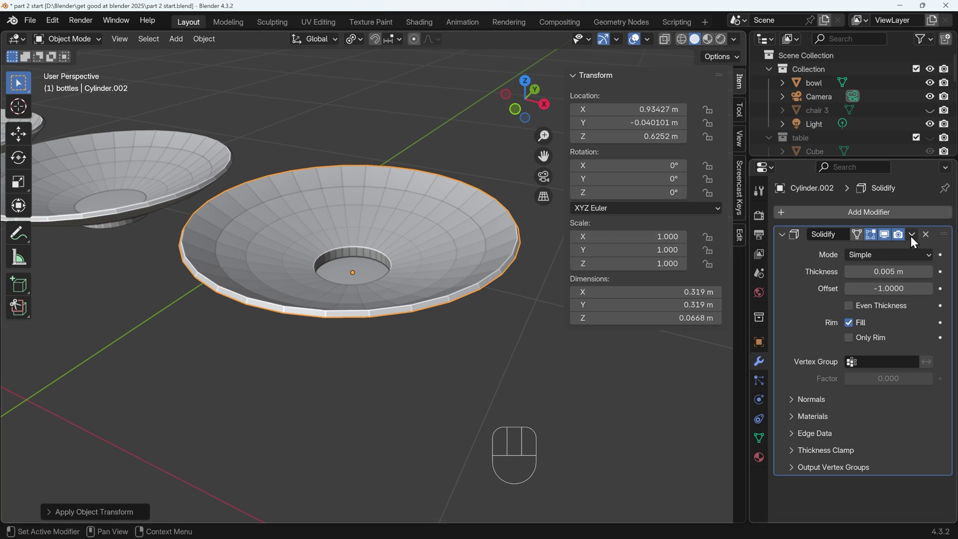
drag(916, 240, 879, 255)
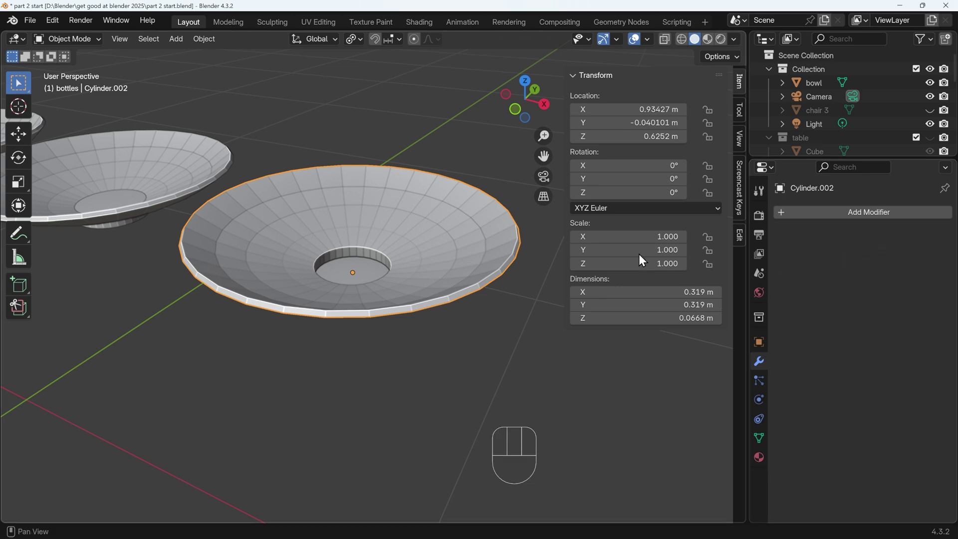
In face select, delete the doubled ring of faces inside the central hole
key(Tab)
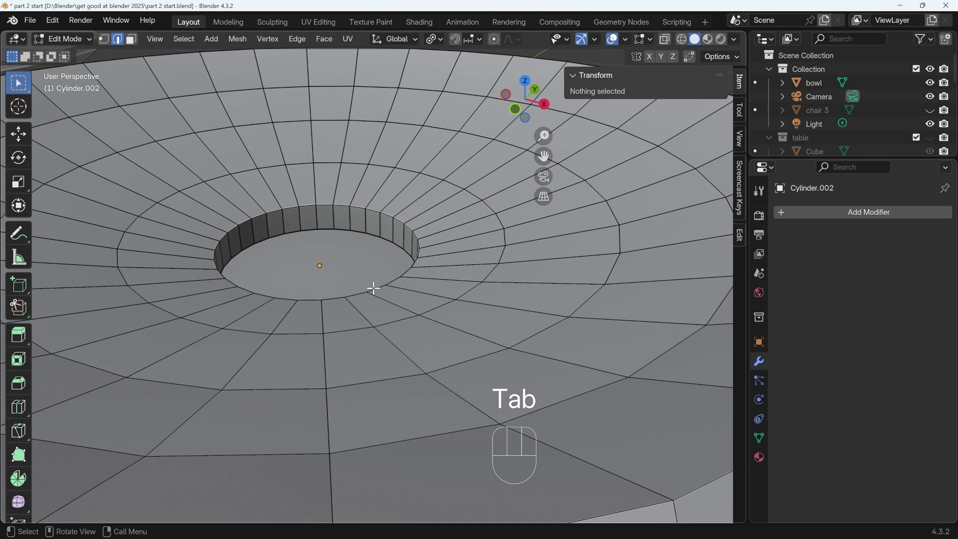
key(3)
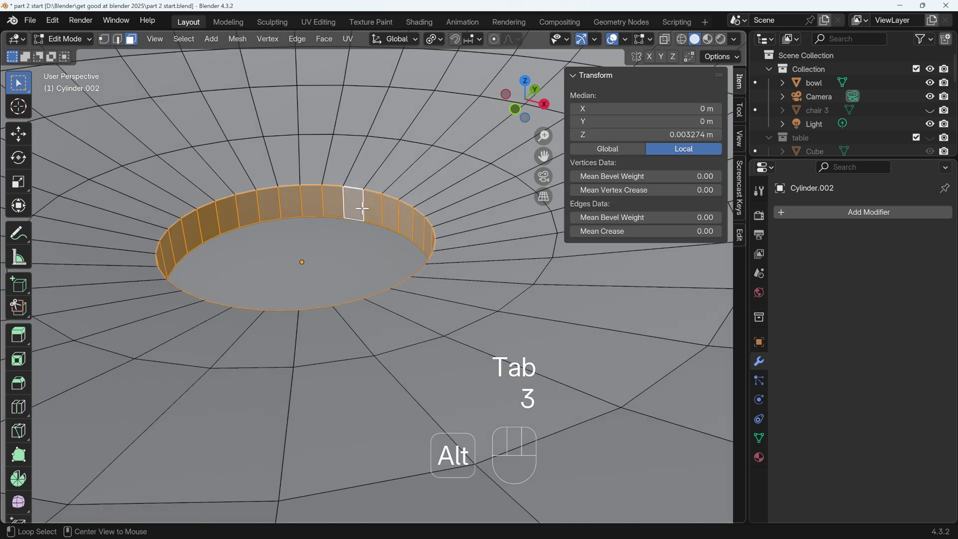
click(344, 249)
key(Delete)
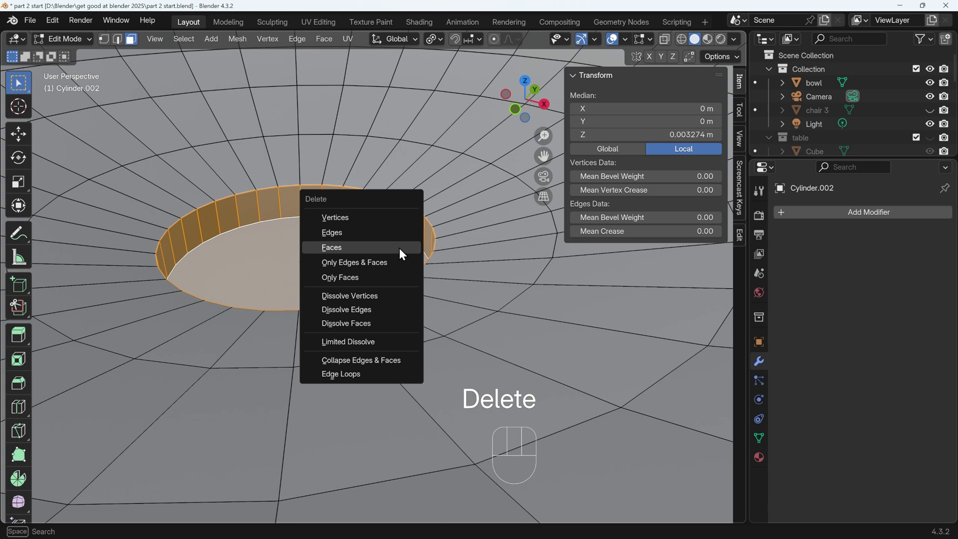
Select the hole's rim loop, cap it with a flat face and return to Object Mode
key(2)
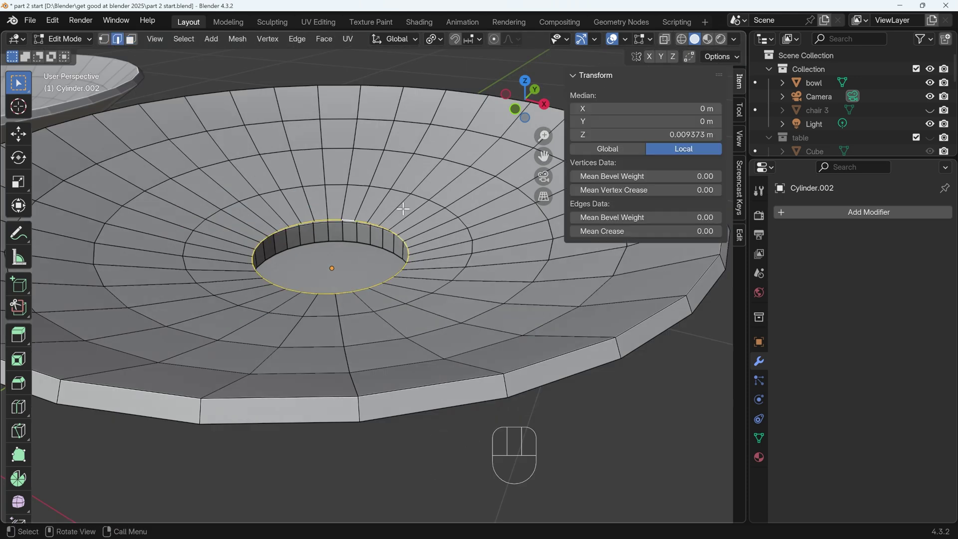
key(f)
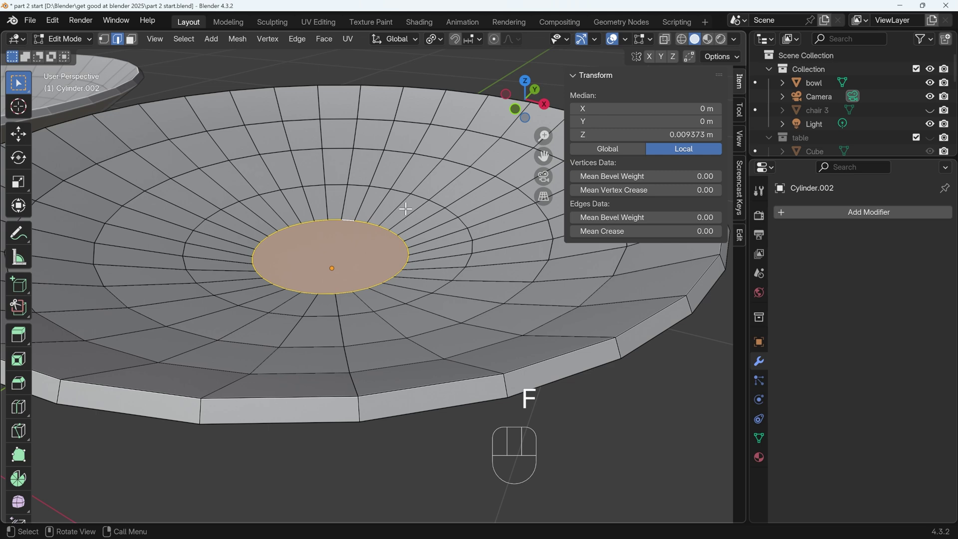
key(Tab)
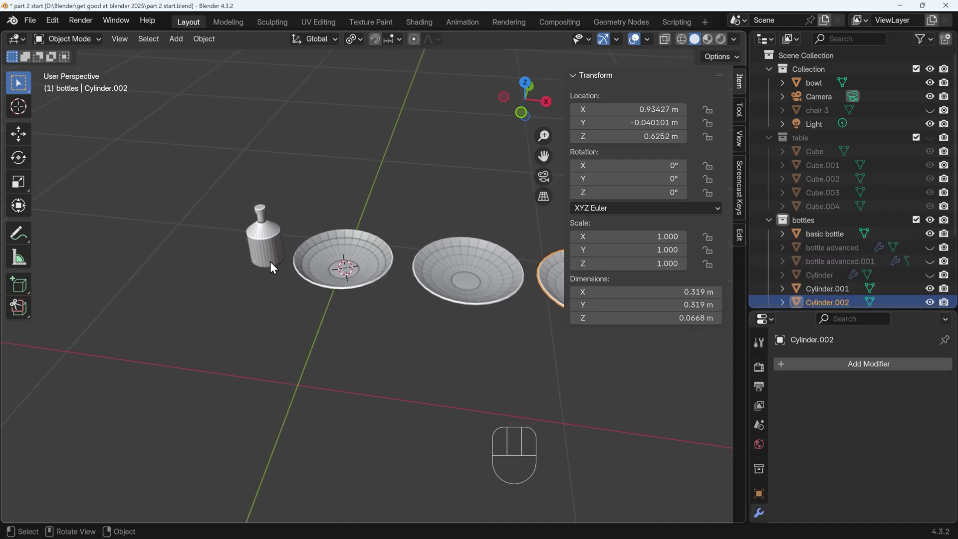
Focus the view on the basic bottle and hide the sidebar readout
click(329, 279)
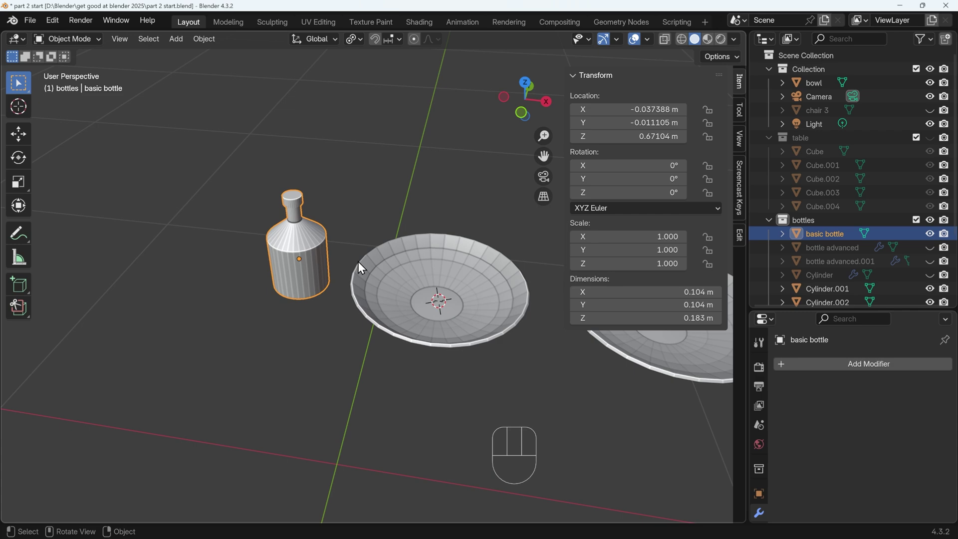
key(KP_Decimal)
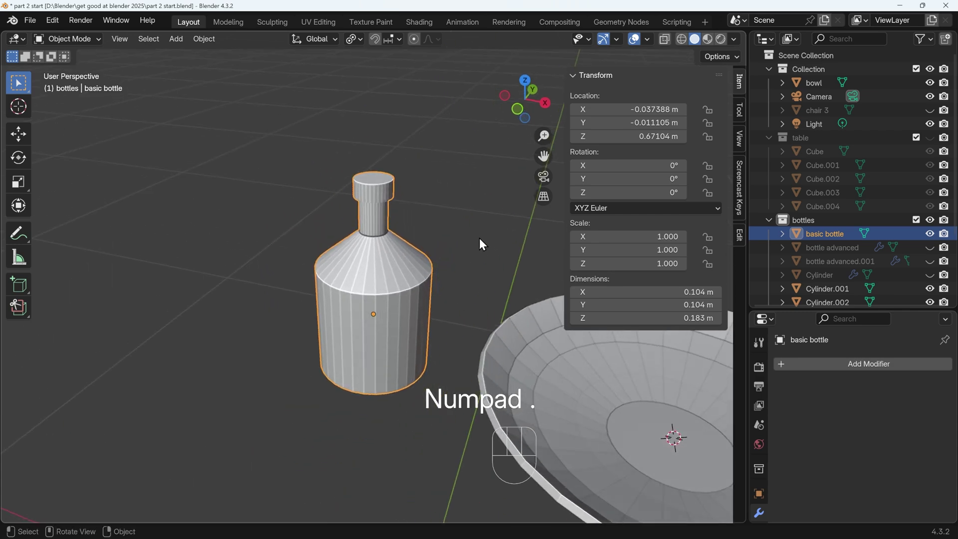
key(n)
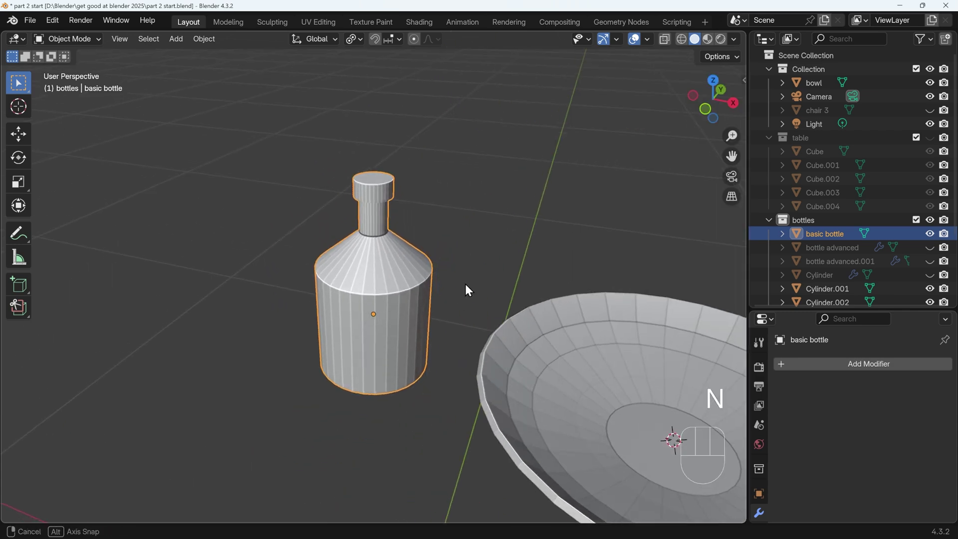
middle_click(479, 256)
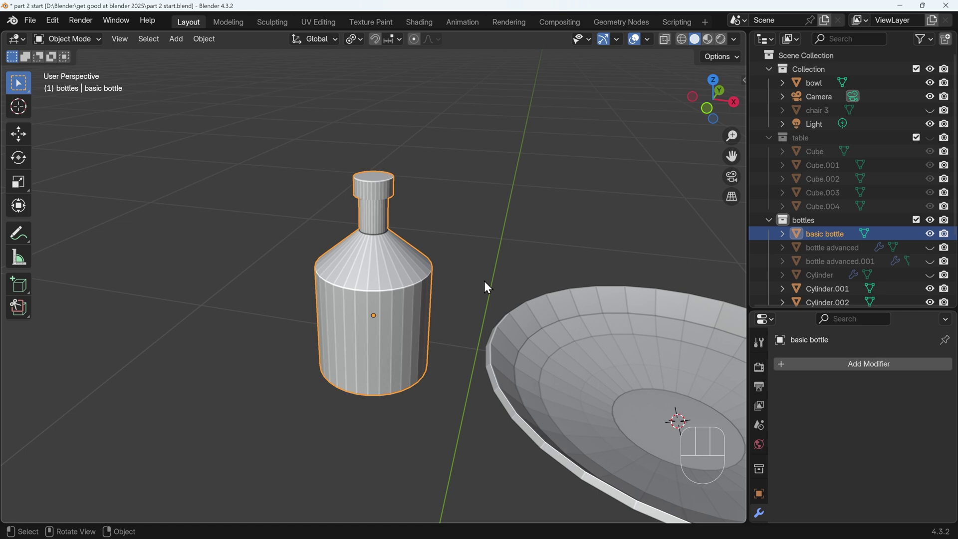
Add a new cylinder to the bottles collection around the basic bottle
key(shift+a)
key(s)
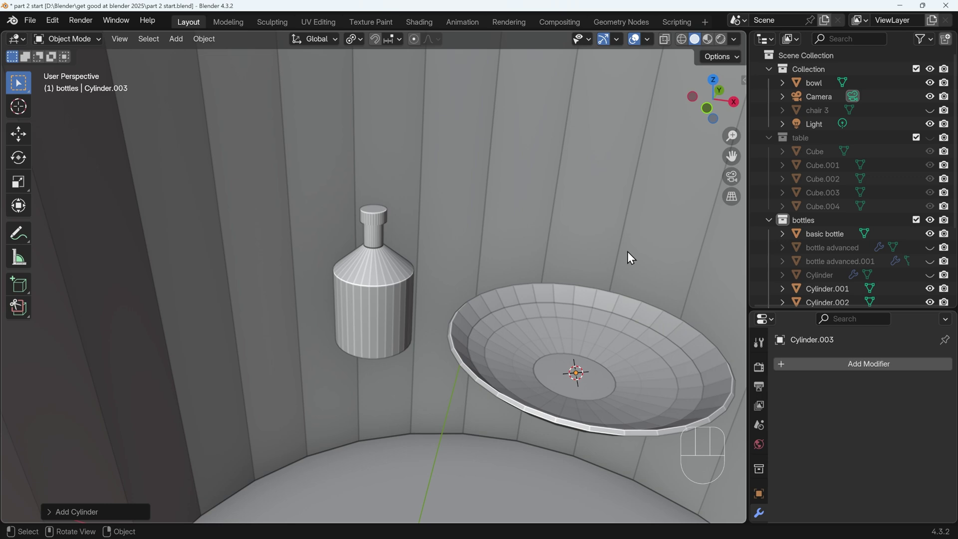
Shrink the cylinder in Edit Mode to roughly the basic bottle's width
key(Tab)
key(s)
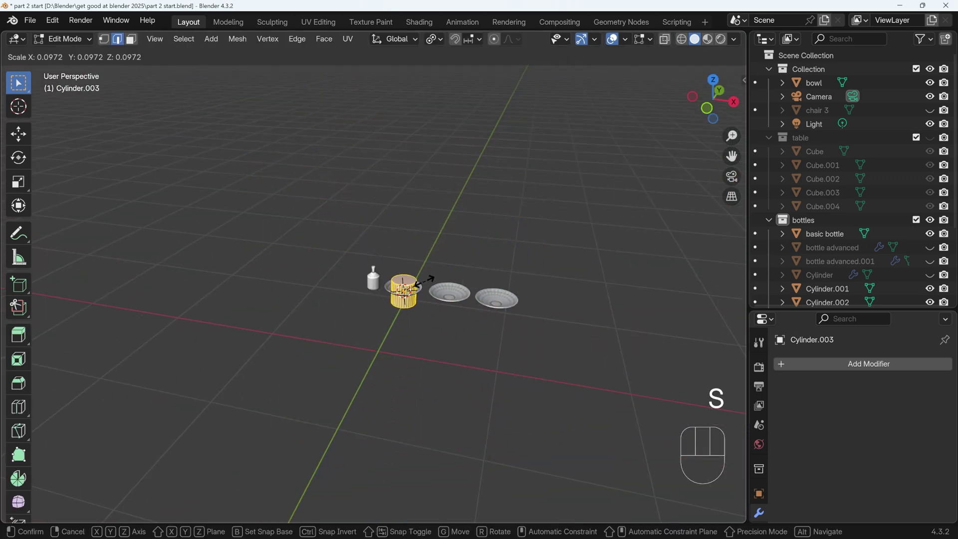
drag(417, 283, 555, 228)
key(Tab)
key(n)
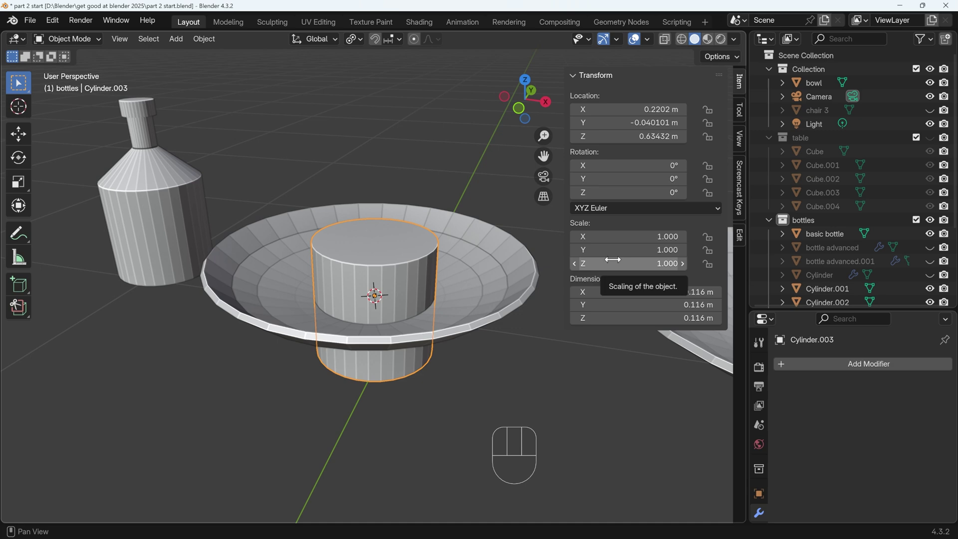
In front ortho view, move the cylinder beside the bottle and apply its scale to 1.000
key(KP_1)
key(n)
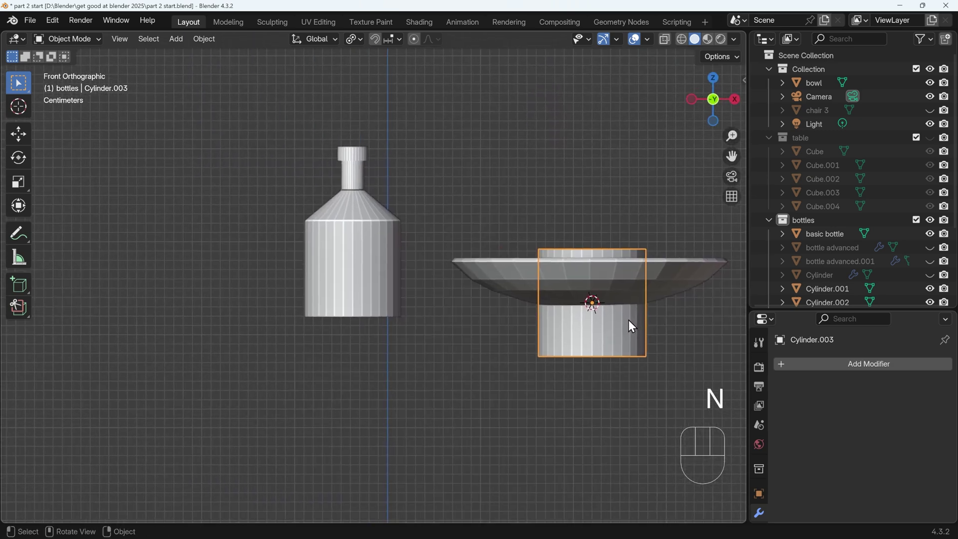
key(g)
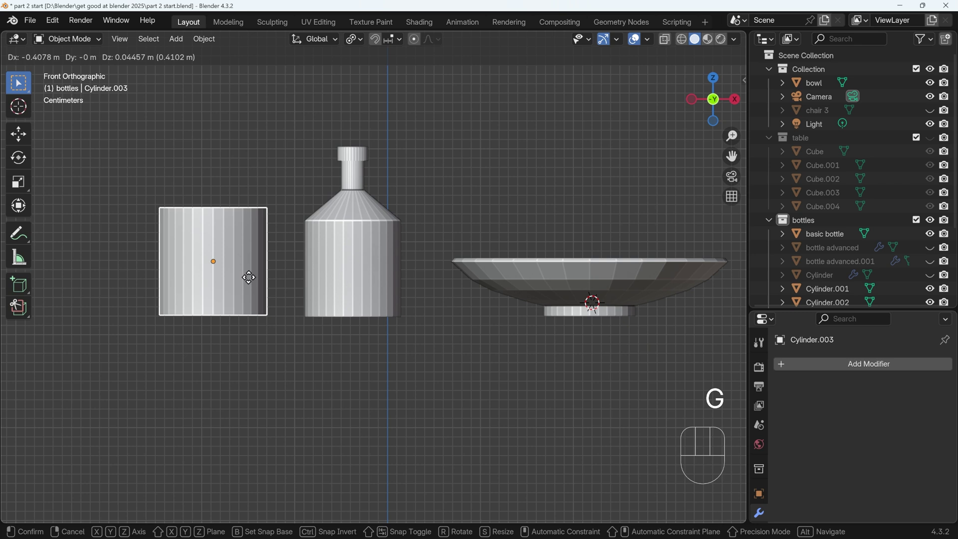
key(s)
key(g)
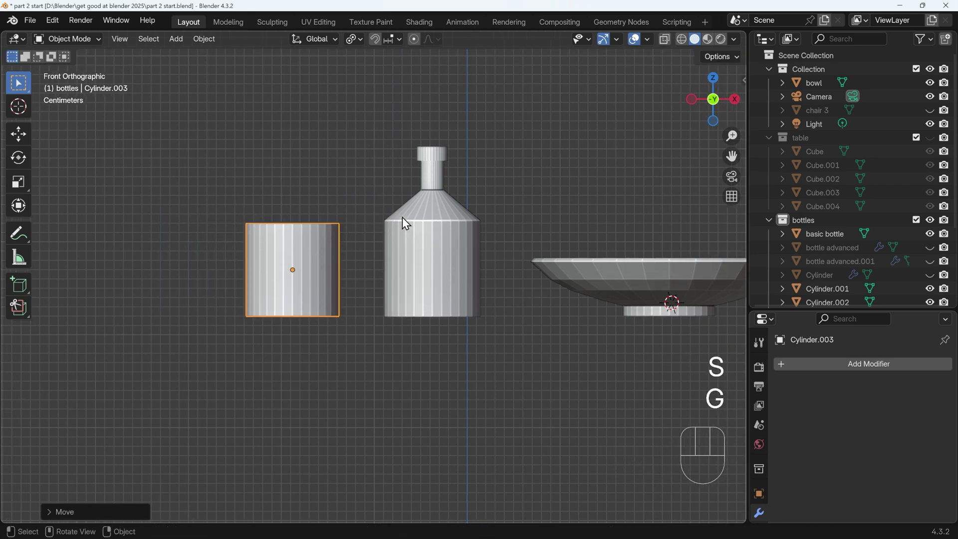
key(n)
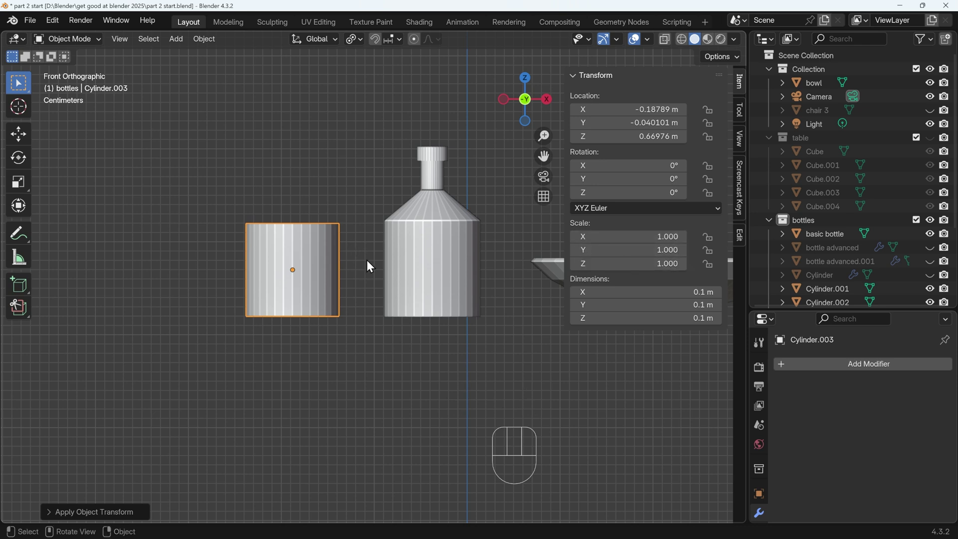
Extrude and scale the cylinder's top face into a tapered shoulder and narrow neck
key(Tab)
drag(352, 241, 348, 266)
key(3)
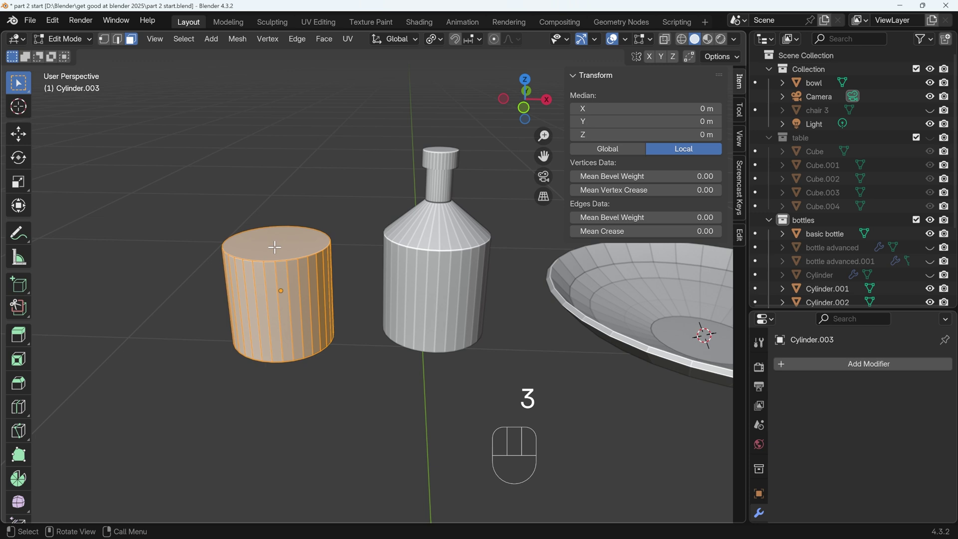
click(274, 246)
key(KP_1)
key(e)
click(312, 207)
key(s)
click(315, 197)
key(e)
click(319, 165)
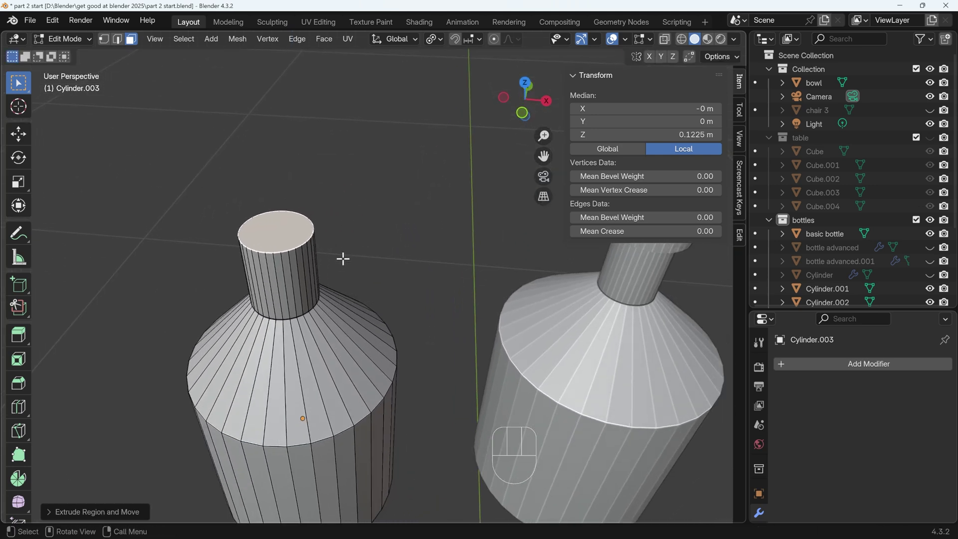
Attempt a widened lip on an extra top band, then undo back to the plain neck
key(e)
click(294, 234)
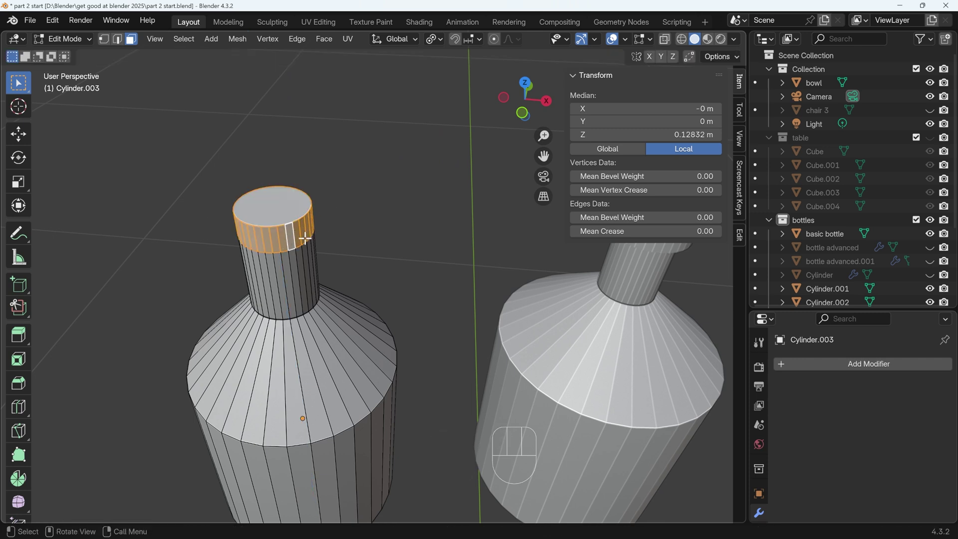
key(e)
key(s)
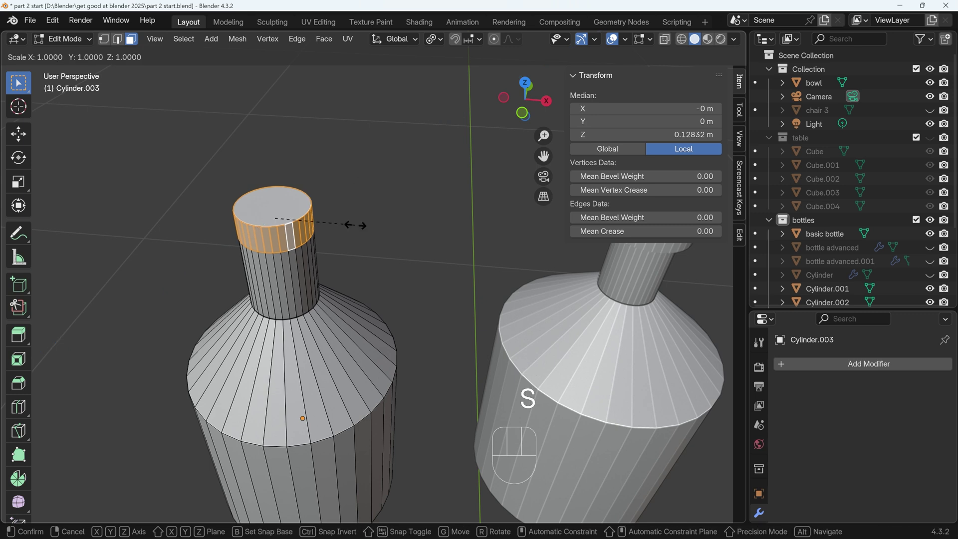
key(shift+z)
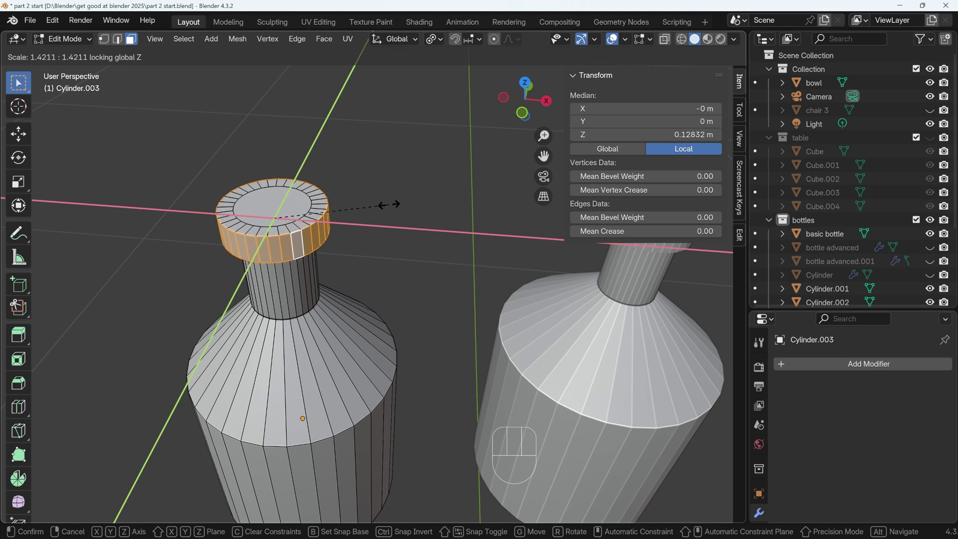
click(389, 201)
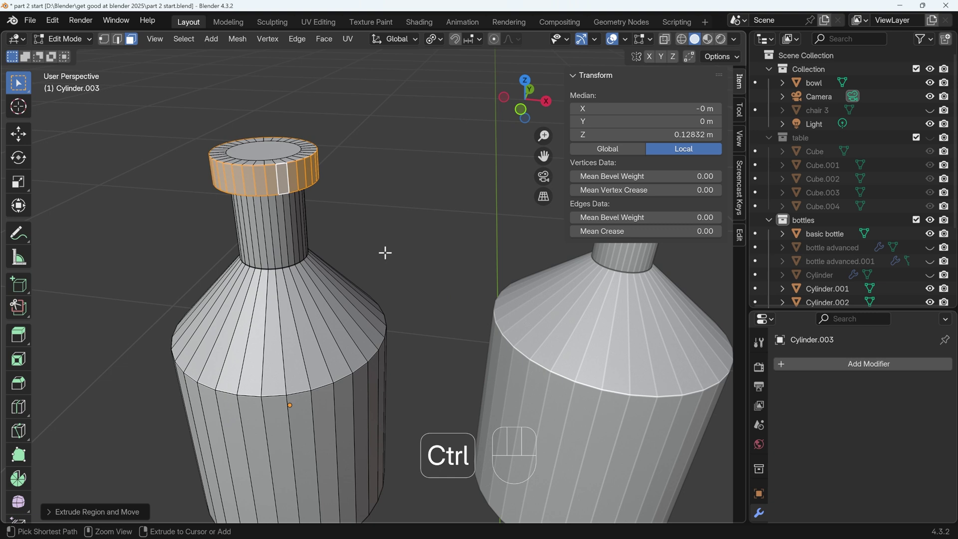
key(ctrl+z)
key(ctrl+z)
key(ctrl+z)
key(ctrl+z)
key(ctrl+z)
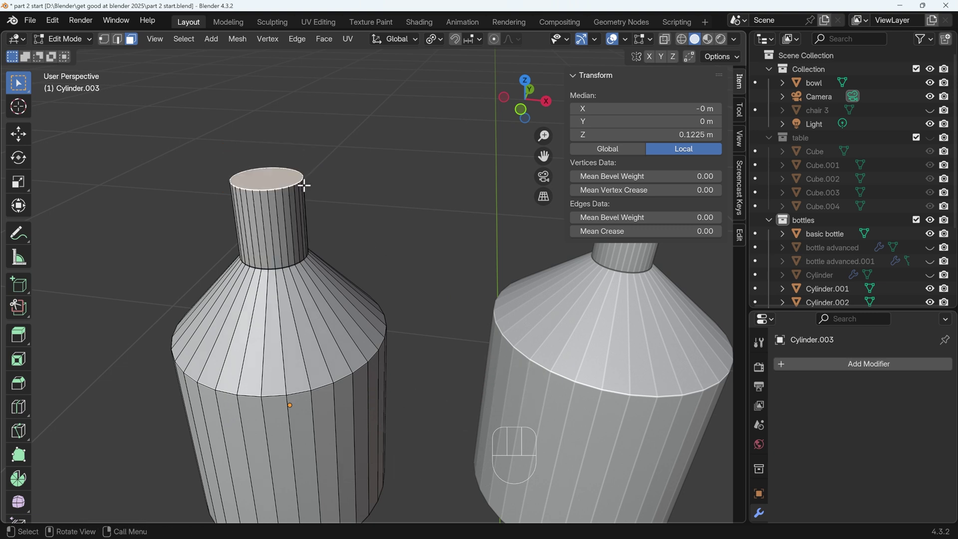
Widen the neck top into a rim and extrude it upward into a flared lip
key(e)
key(s)
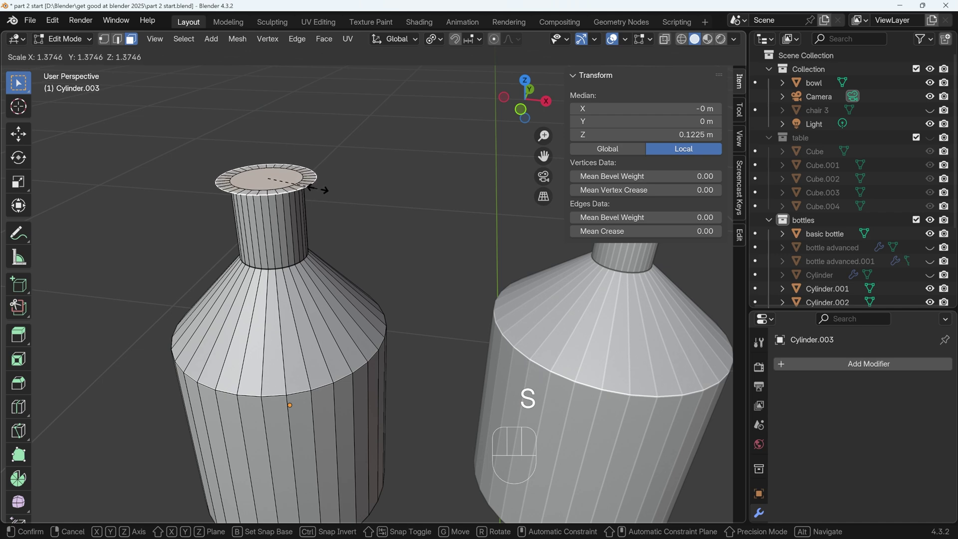
click(319, 186)
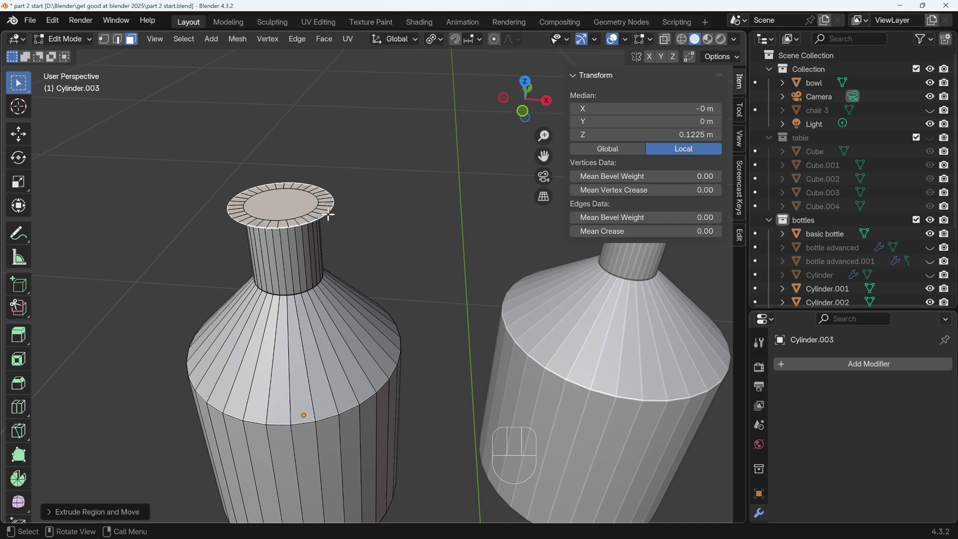
key(e)
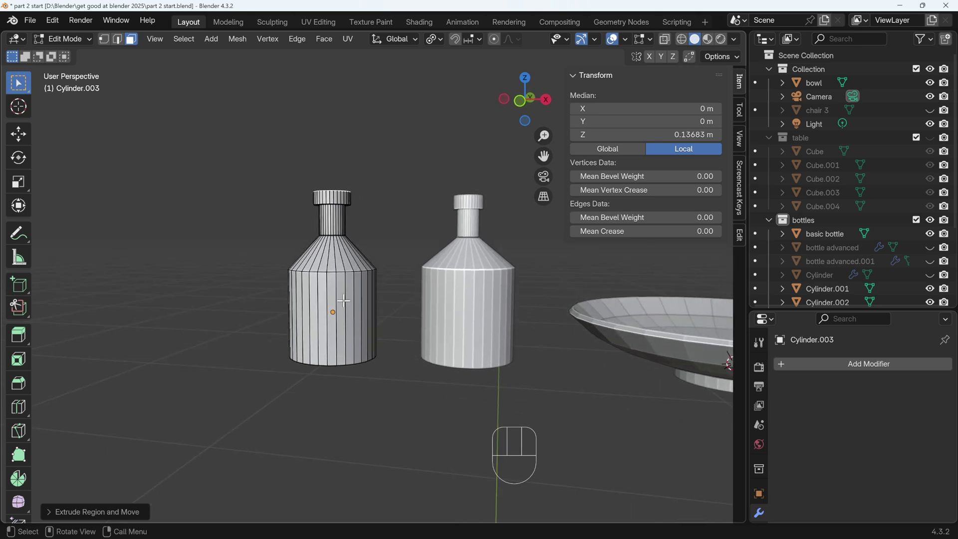
Unhide the rounded bottle and move the new bottle along Y into the bottle row
key(Tab)
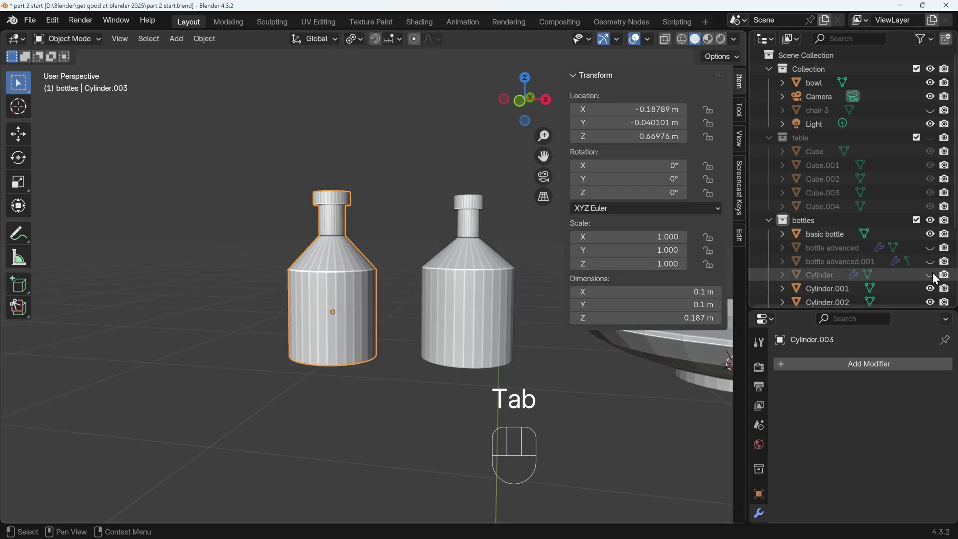
click(935, 280)
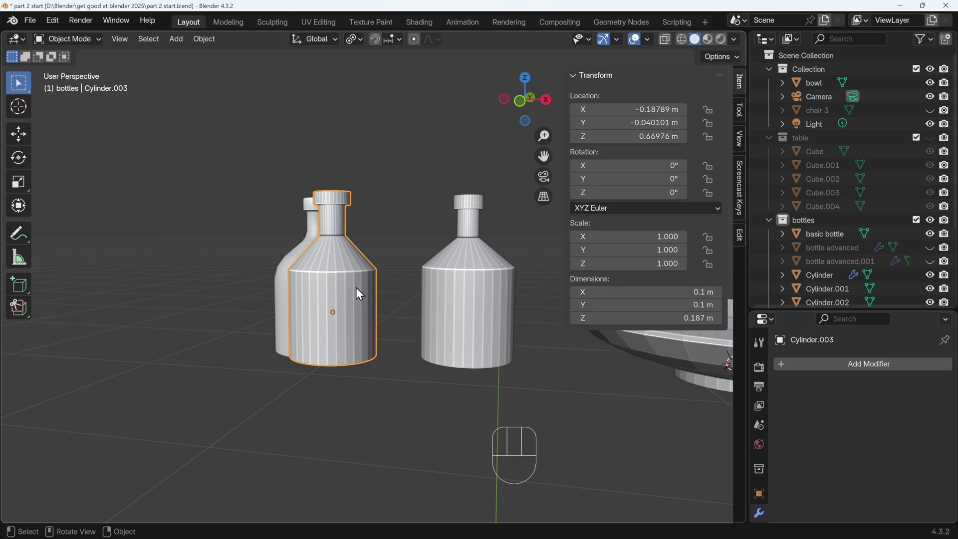
key(g)
key(y)
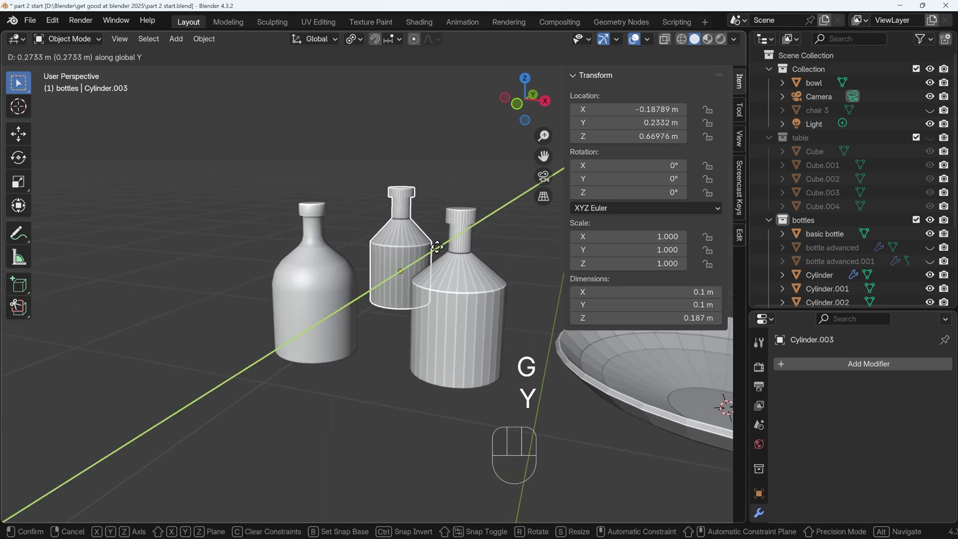
click(441, 250)
Select the smooth rounded bottle and orbit the view around the bottles
click(347, 282)
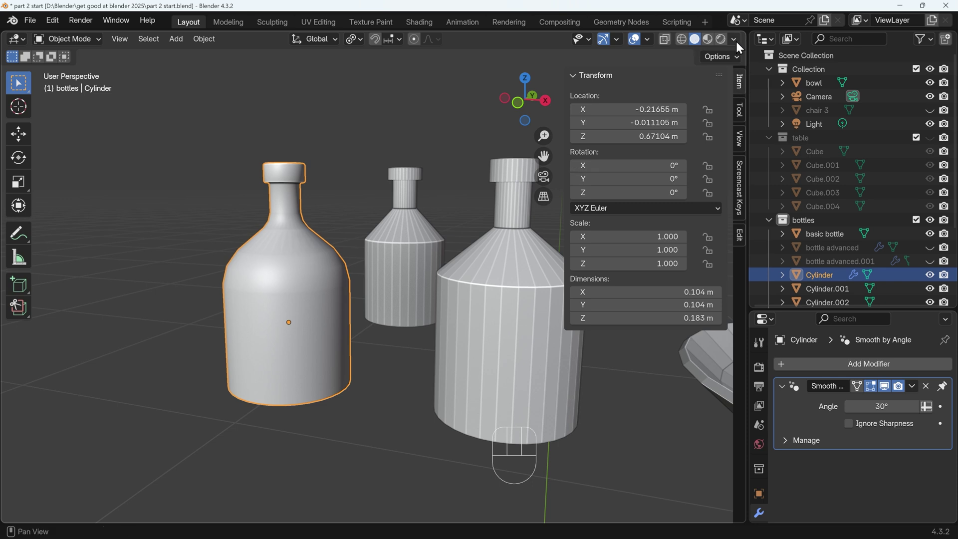
drag(741, 46, 554, 345)
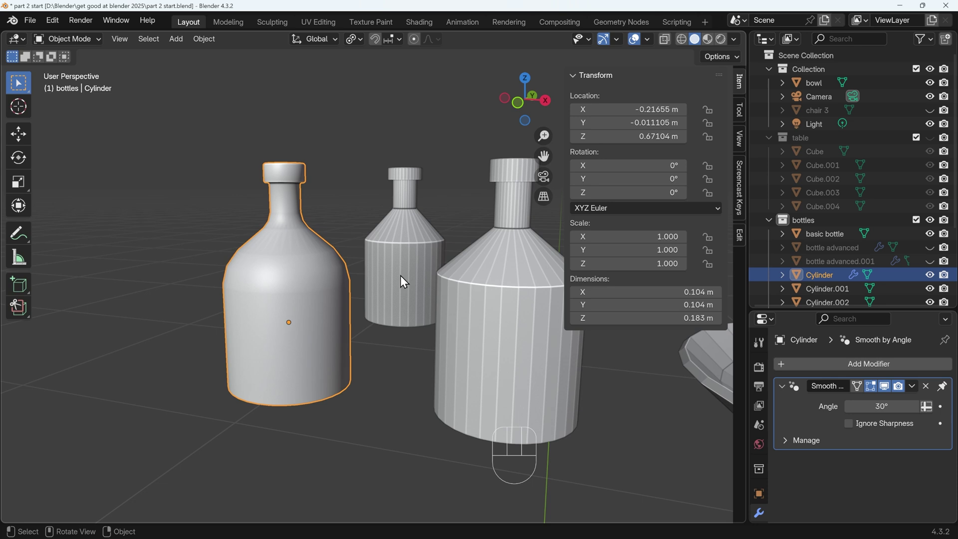
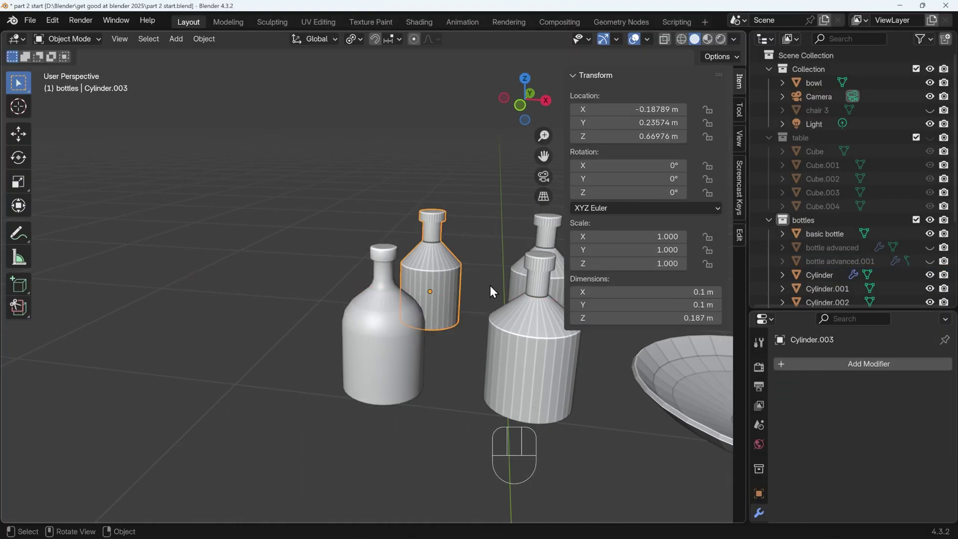
drag(418, 305, 414, 293)
Bevel the shoulder and neck-base edge loops of the new bottle to round them off
key(Tab)
middle_click(391, 280)
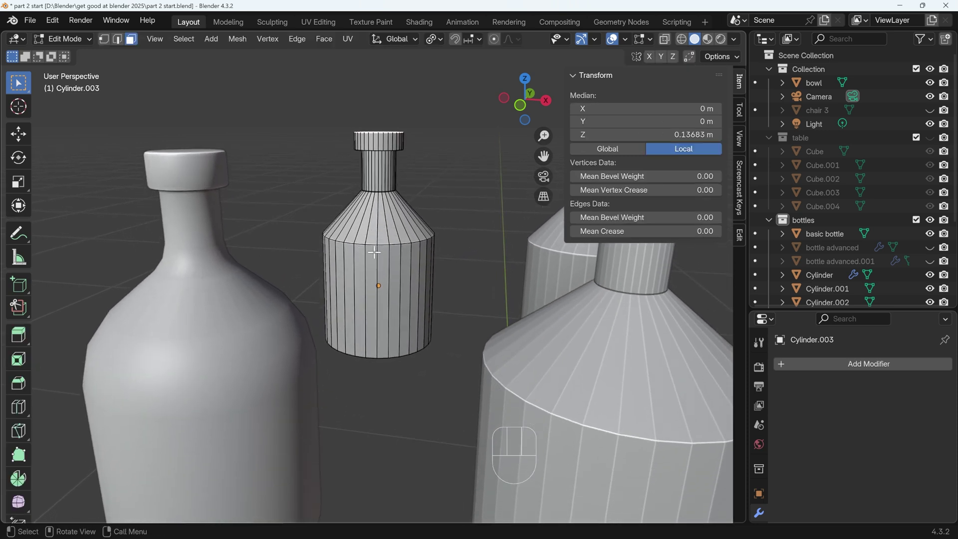
key(ctrl+z)
key(2)
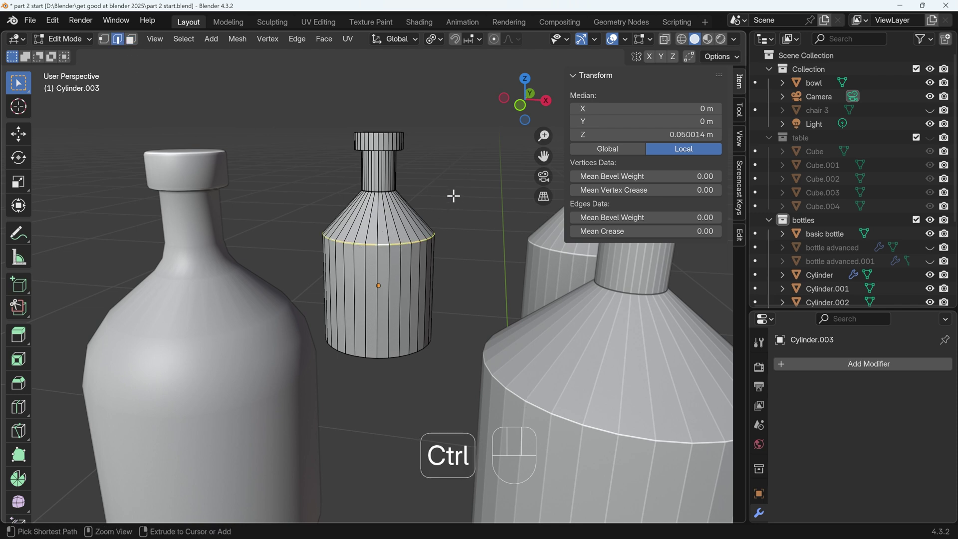
key(ctrl+b)
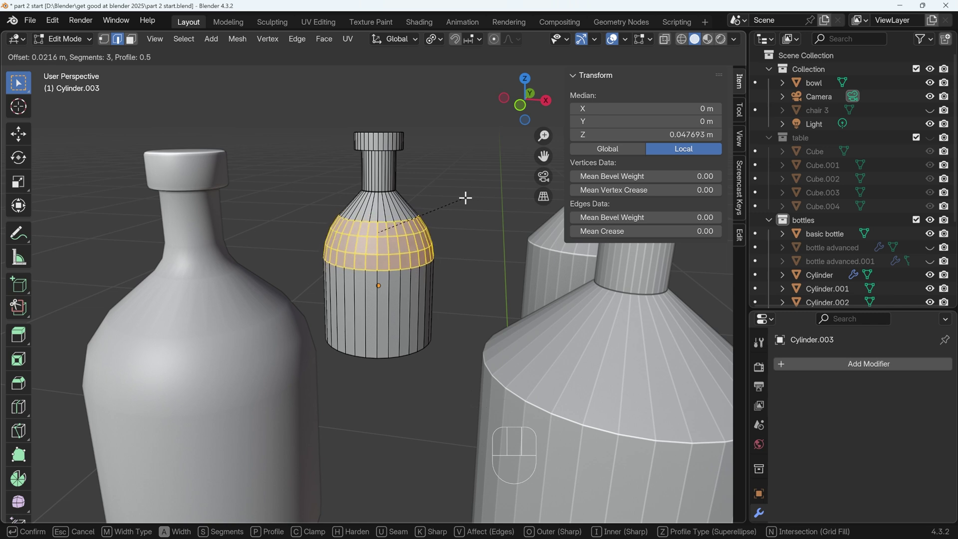
click(465, 194)
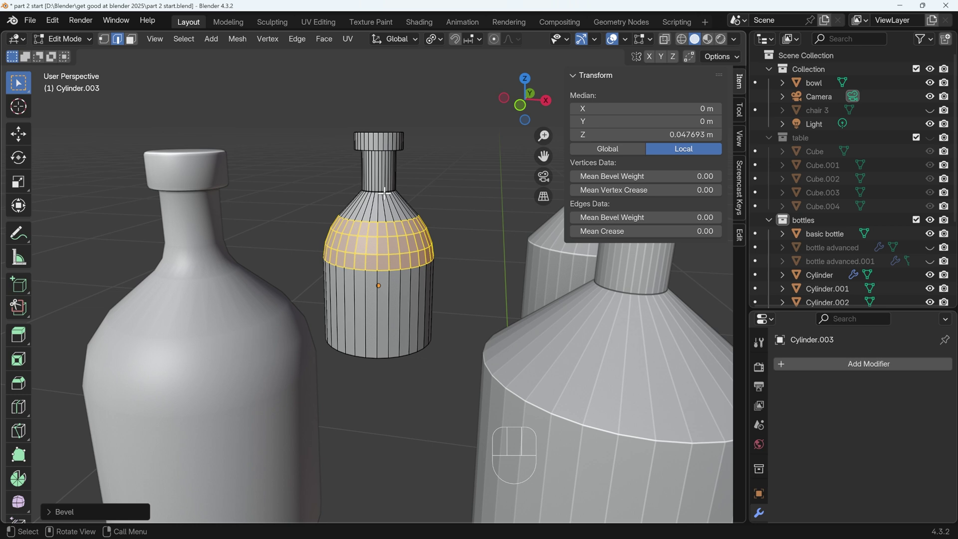
click(379, 189)
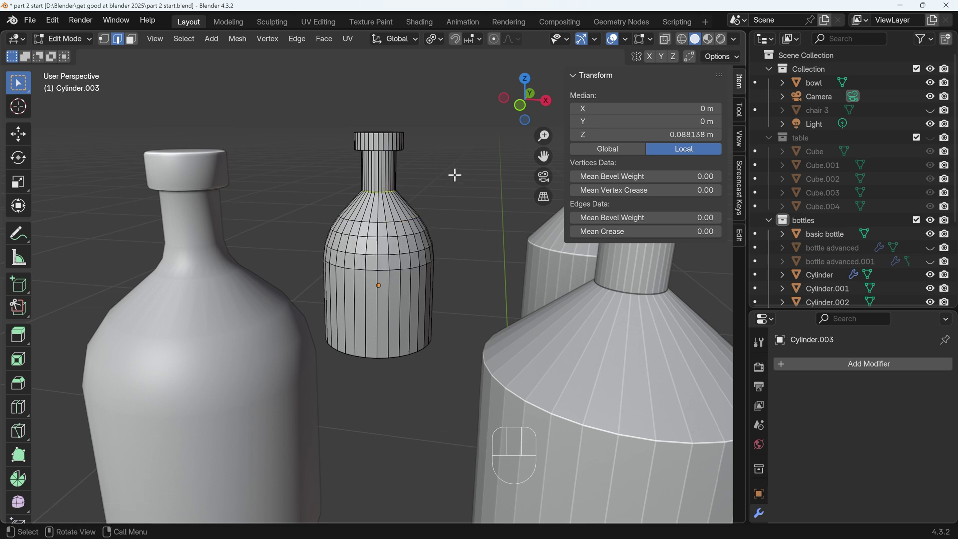
key(ctrl+b)
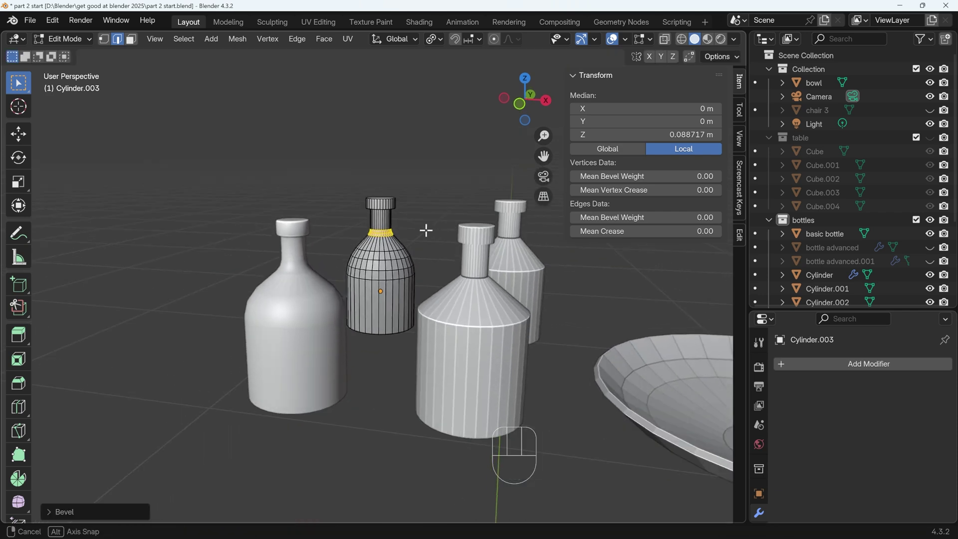
key(Tab)
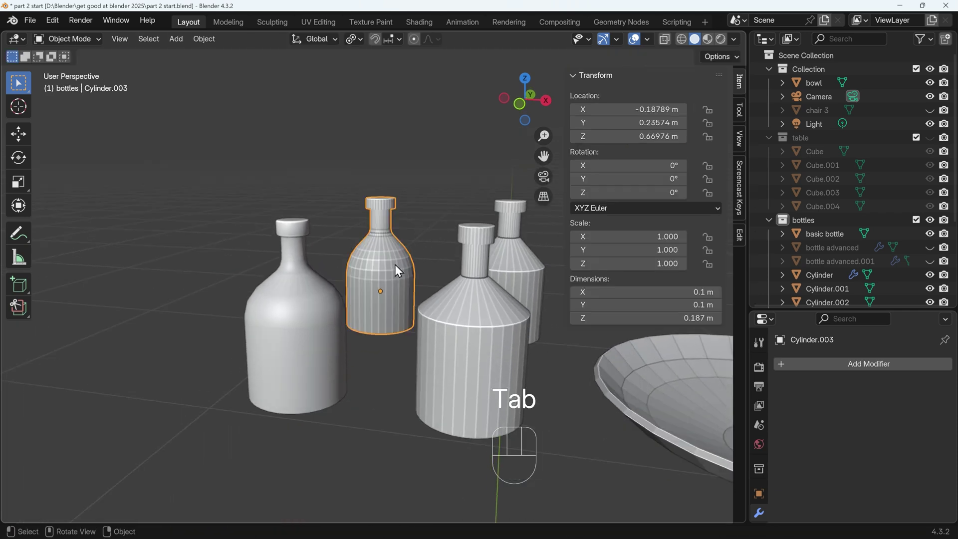
Pull the view back and give the new bottle Shade Auto Smooth
drag(400, 269, 390, 258)
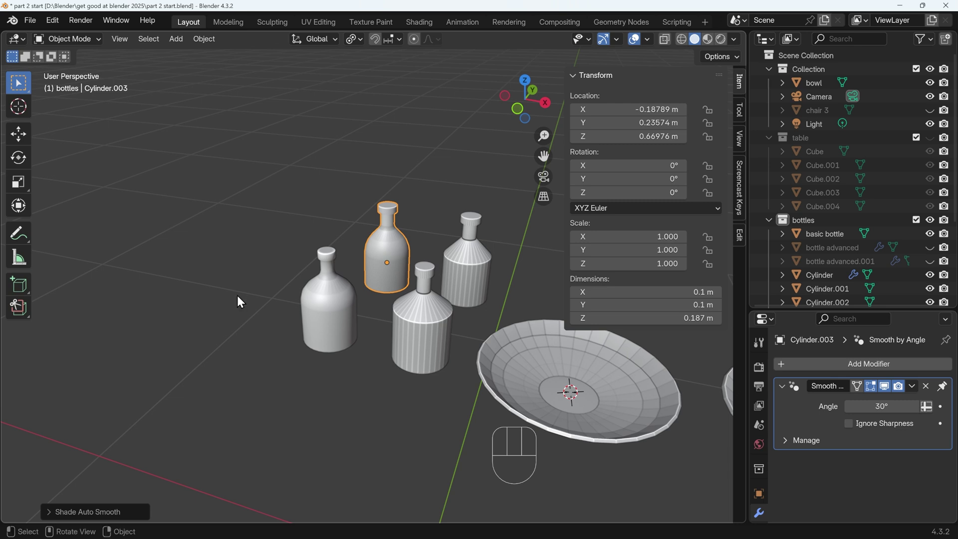
right_click(242, 303)
Add a cube, merge its vertices to one point and face it in front ortho view
key(shift+a)
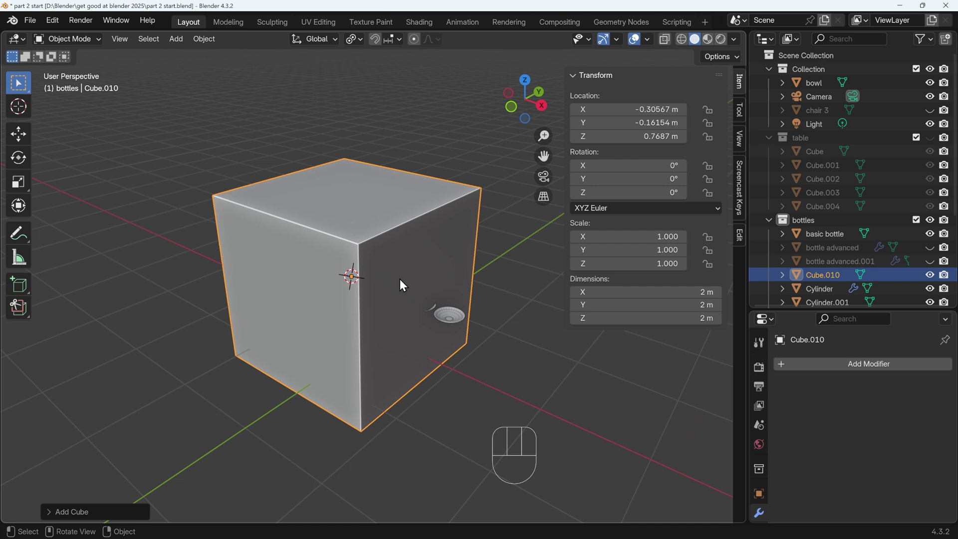
key(Tab)
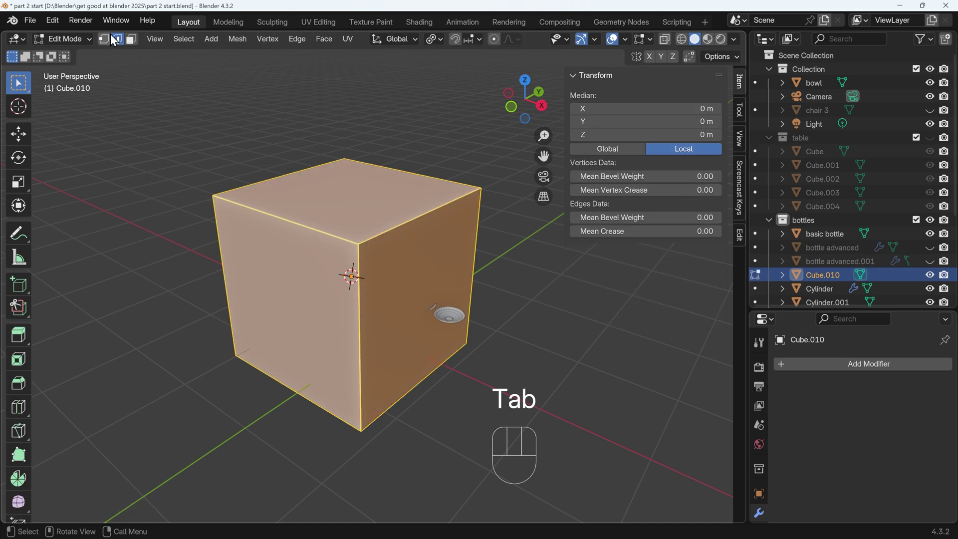
key(m)
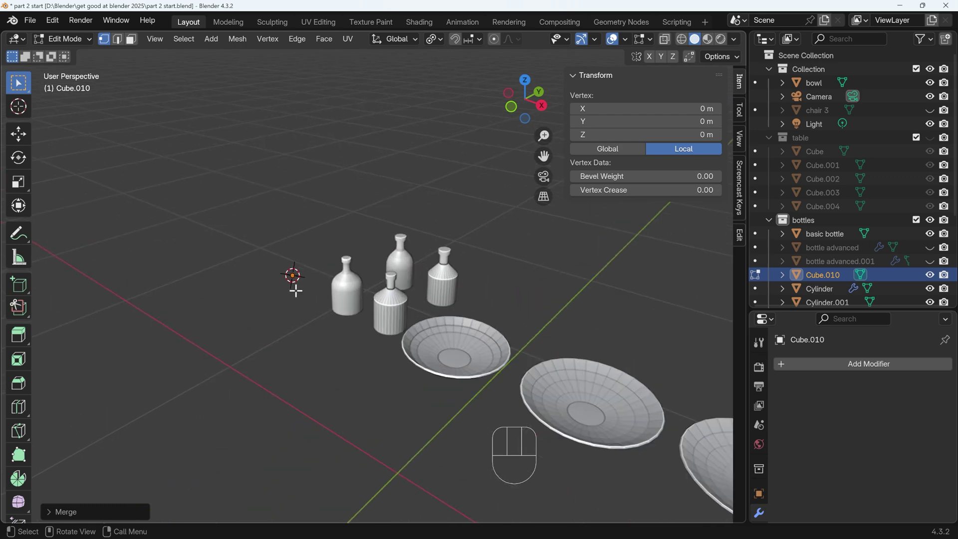
key(KP_Decimal)
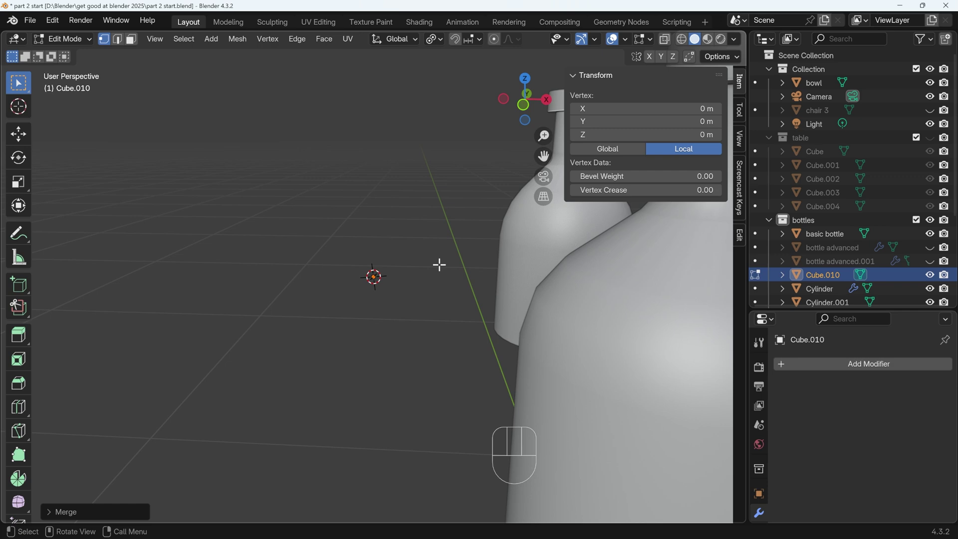
key(KP_1)
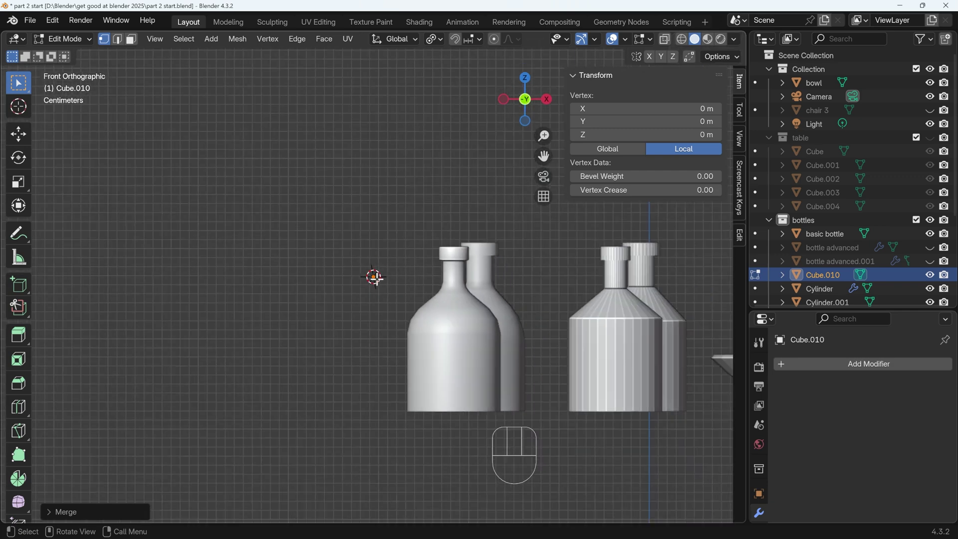
Extrude the point out along X for the base, up the side wall, then angled inward for the shoulder
key(e)
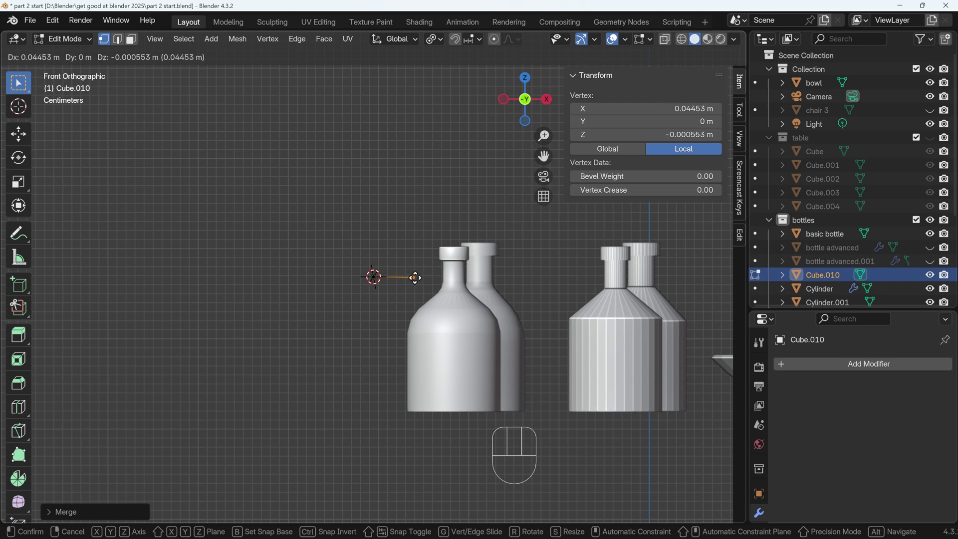
key(x)
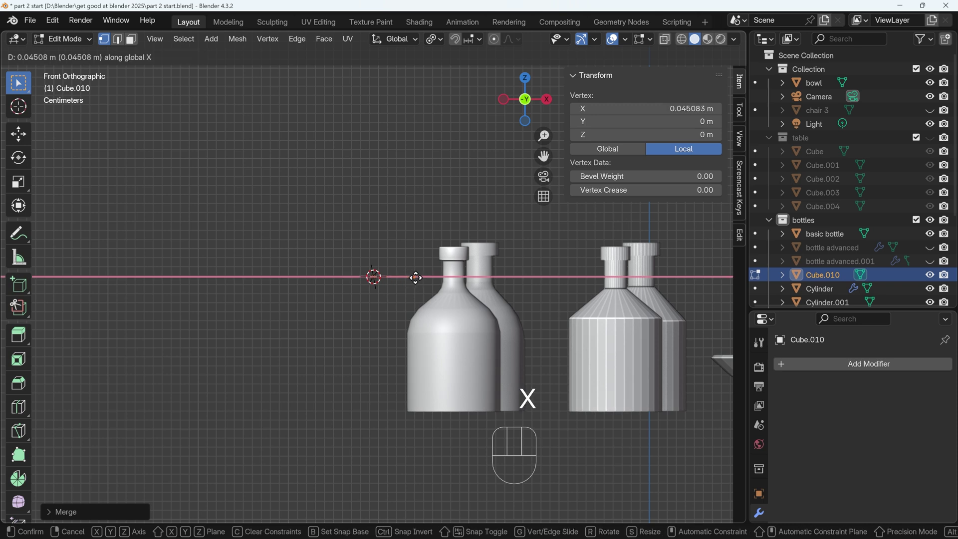
click(415, 275)
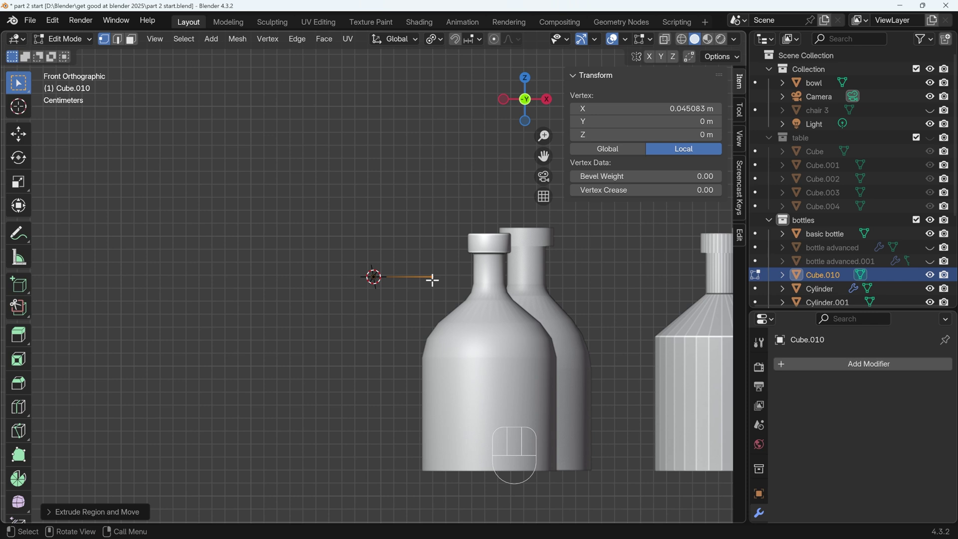
key(e)
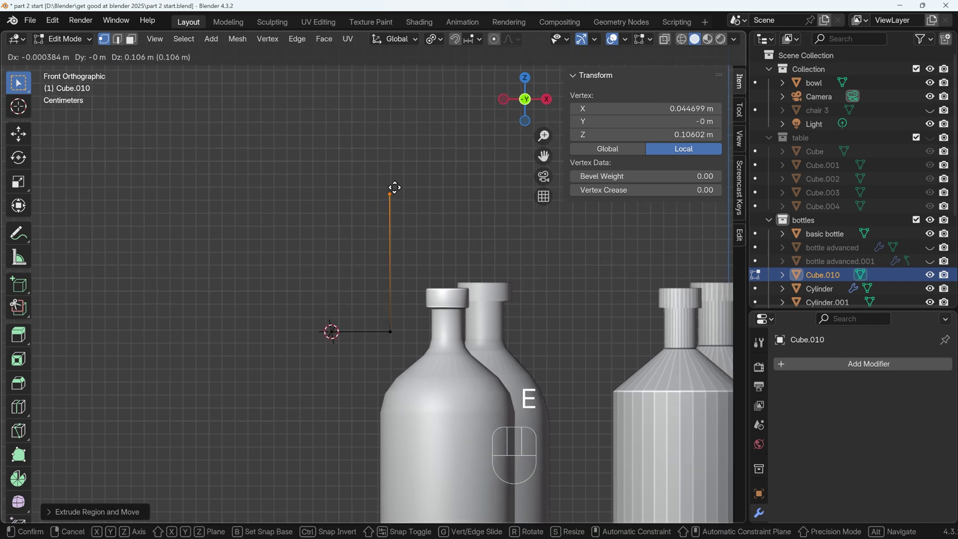
click(395, 178)
key(e)
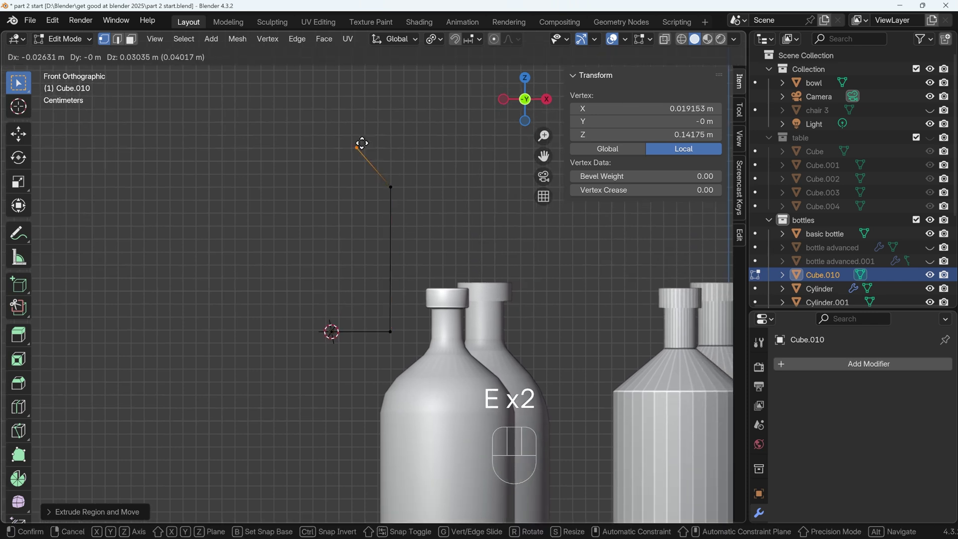
click(361, 140)
drag(378, 178, 378, 225)
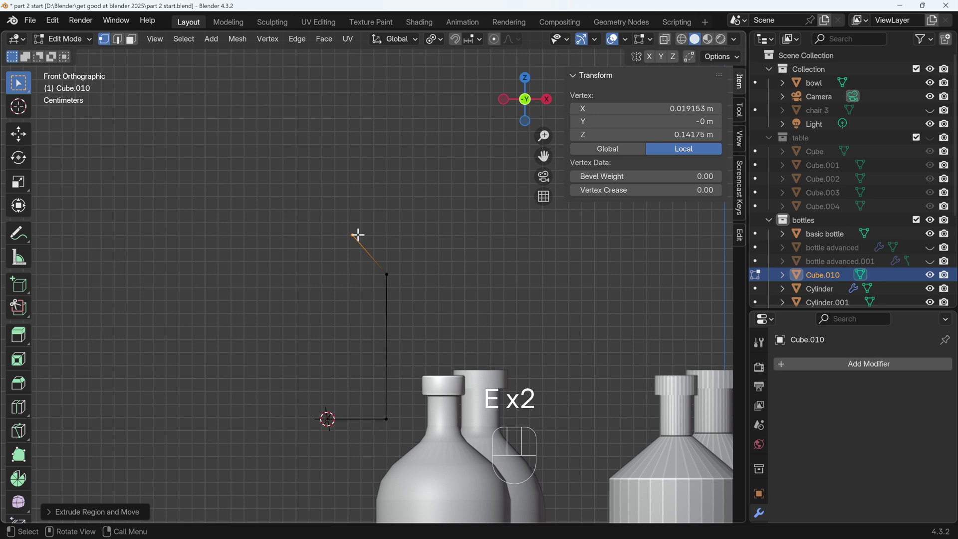
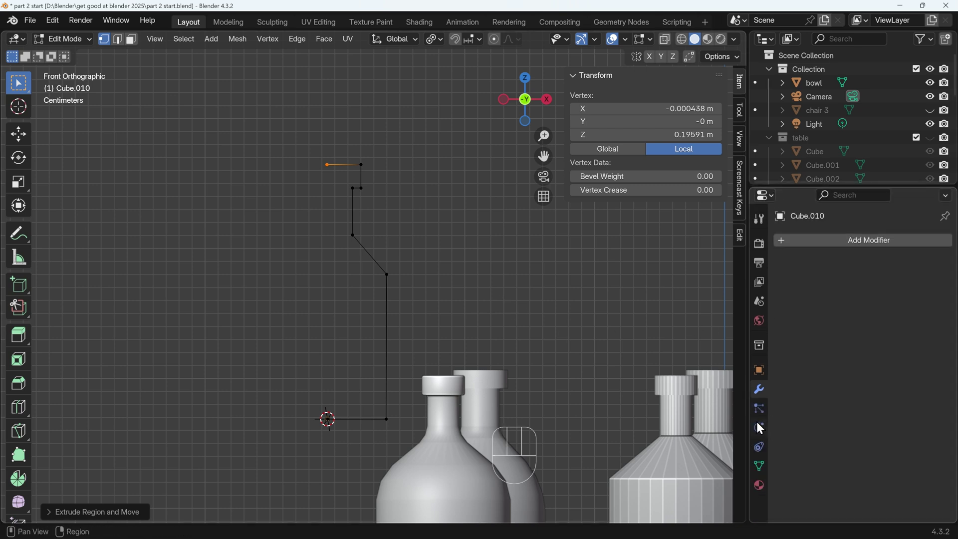
Move the base vertex along X to the spin axis centre so the lathed bottom closes
drag(838, 242, 682, 259)
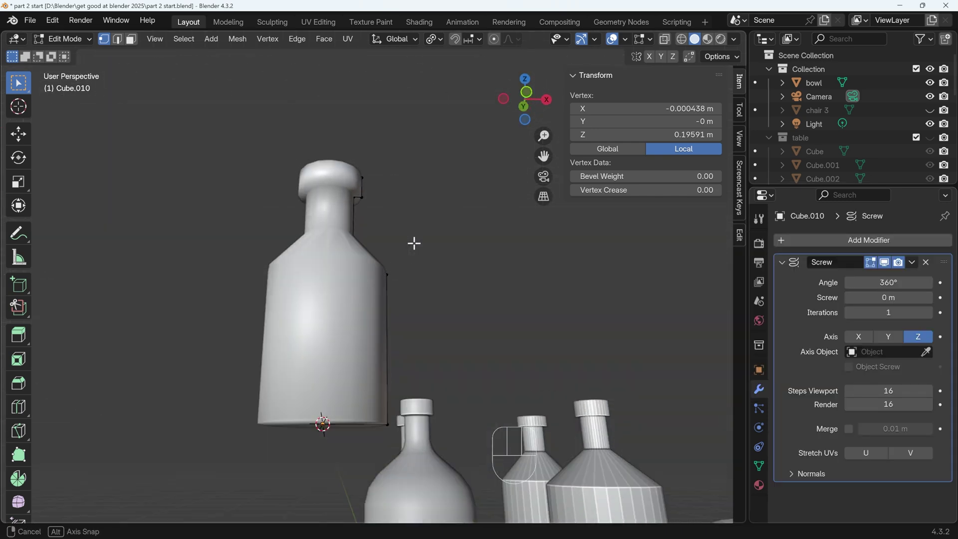
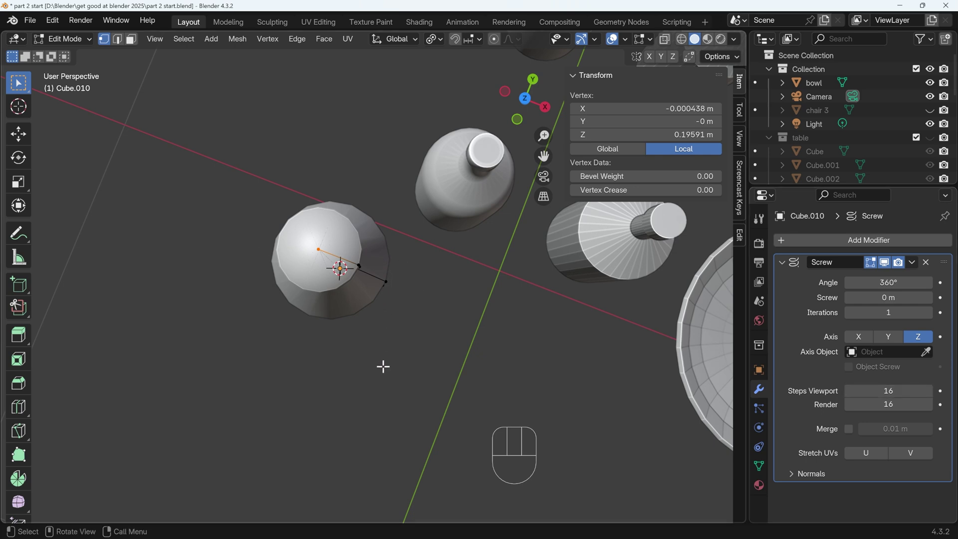
click(852, 437)
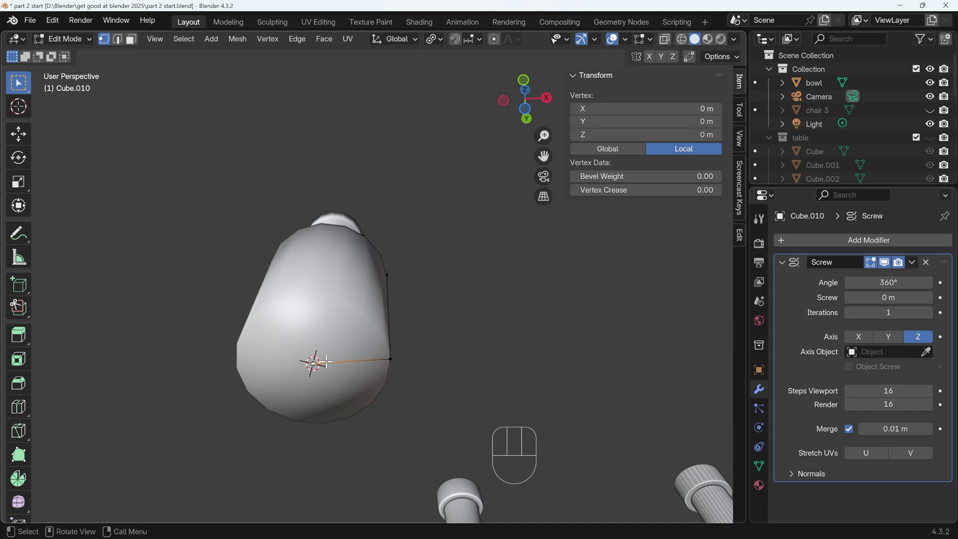
key(g)
key(x)
click(336, 358)
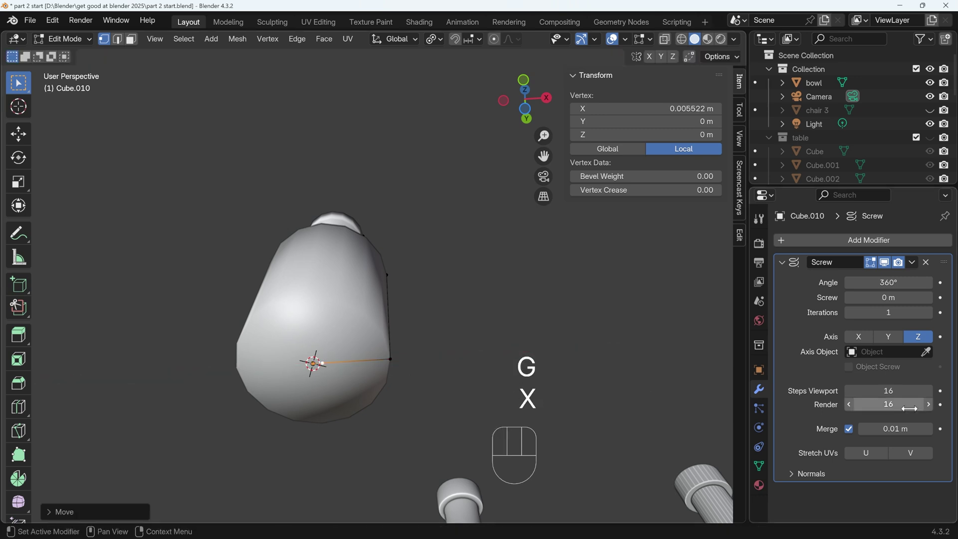
Change settings in the Screw modifier to solidify the spun bottle
click(856, 437)
click(856, 437)
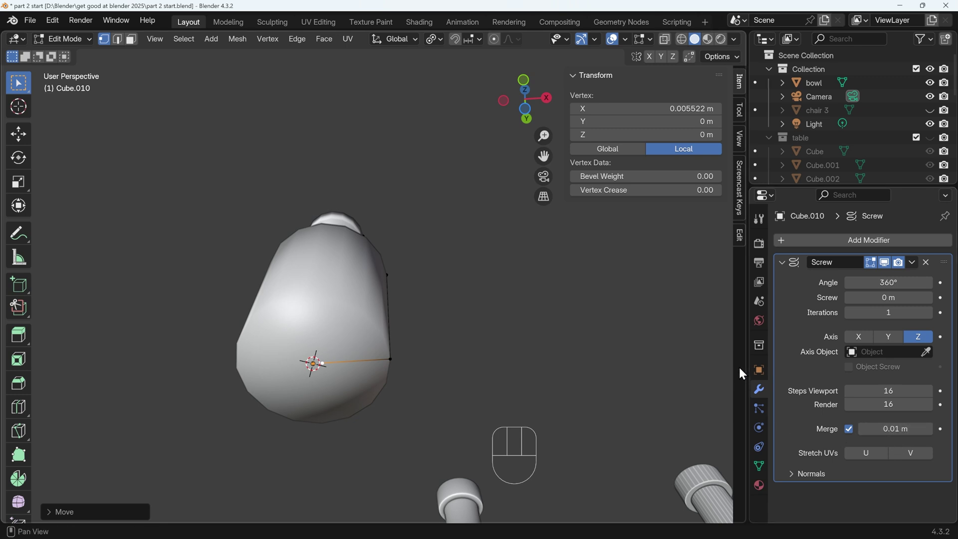
click(794, 477)
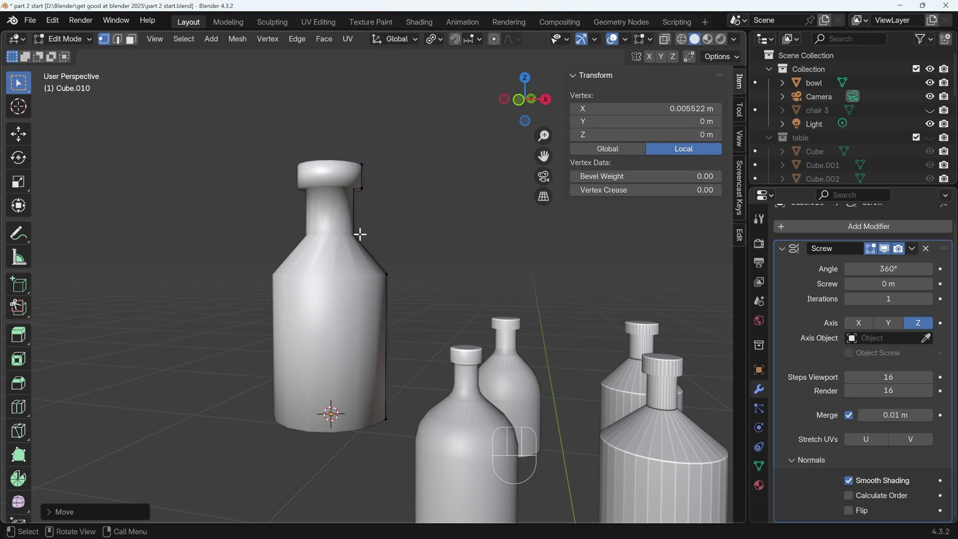
click(850, 498)
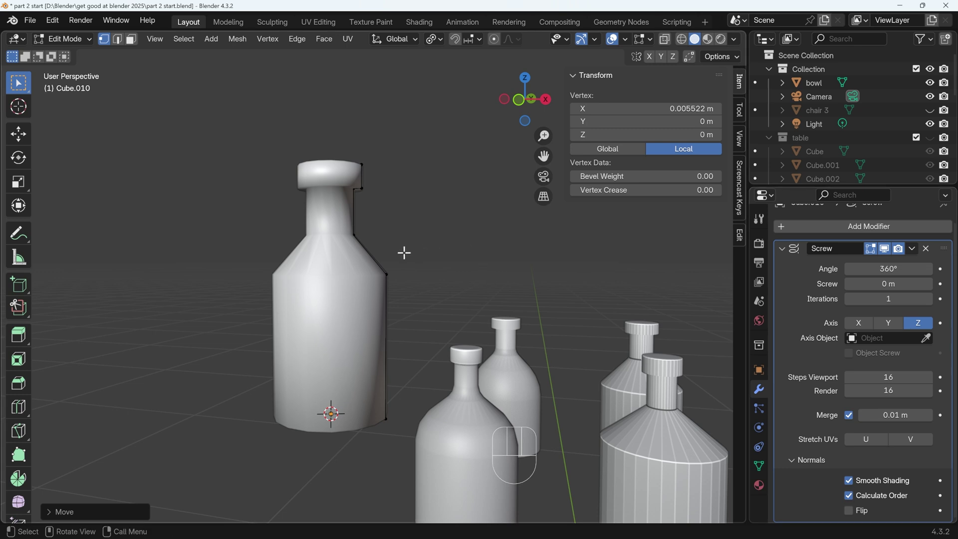
Vertex-bevel the bottom corner and shoulder corner of the profile into rounded curves
key(KP_1)
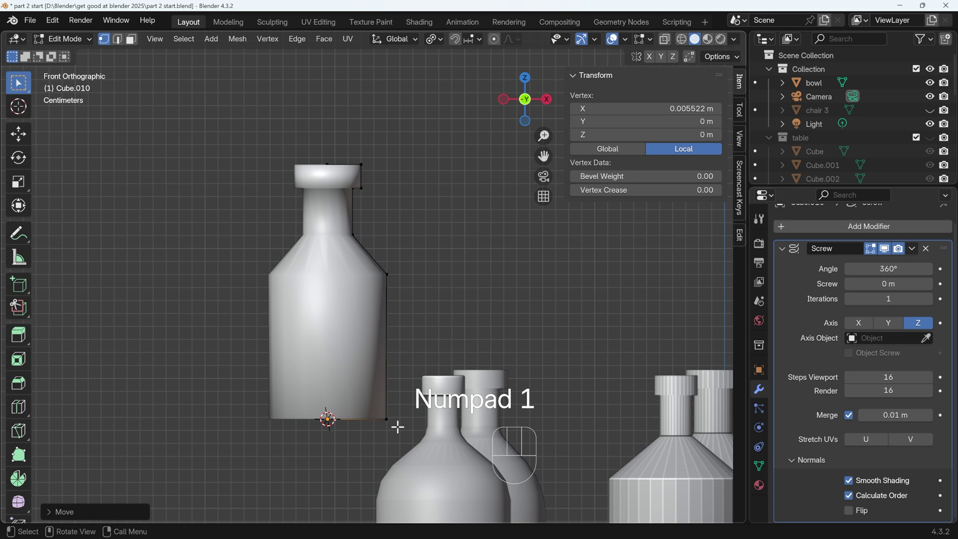
click(393, 419)
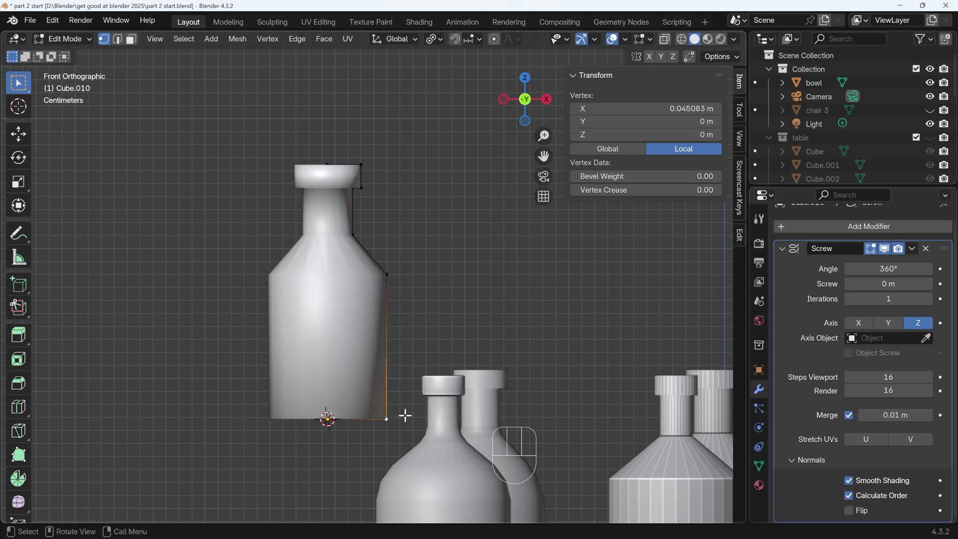
key(ctrl+b)
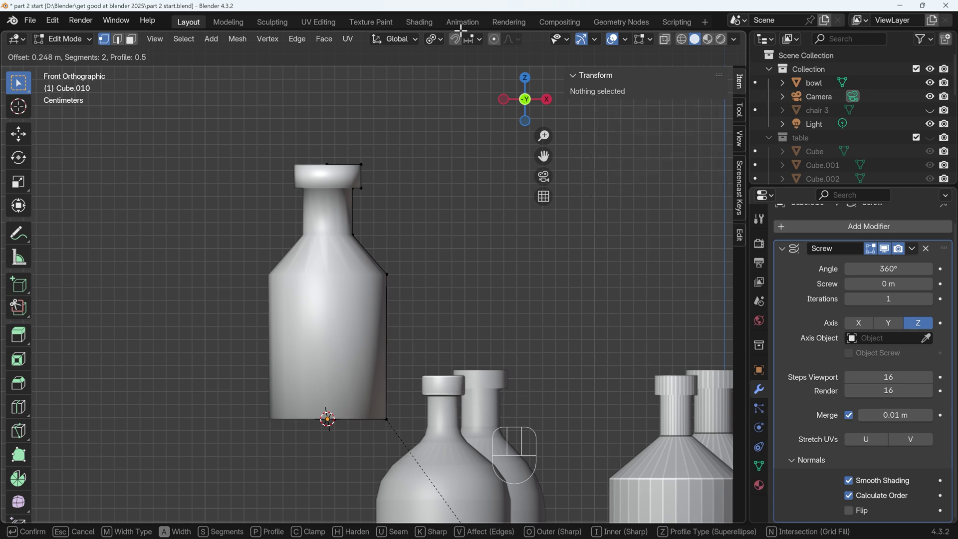
key(v)
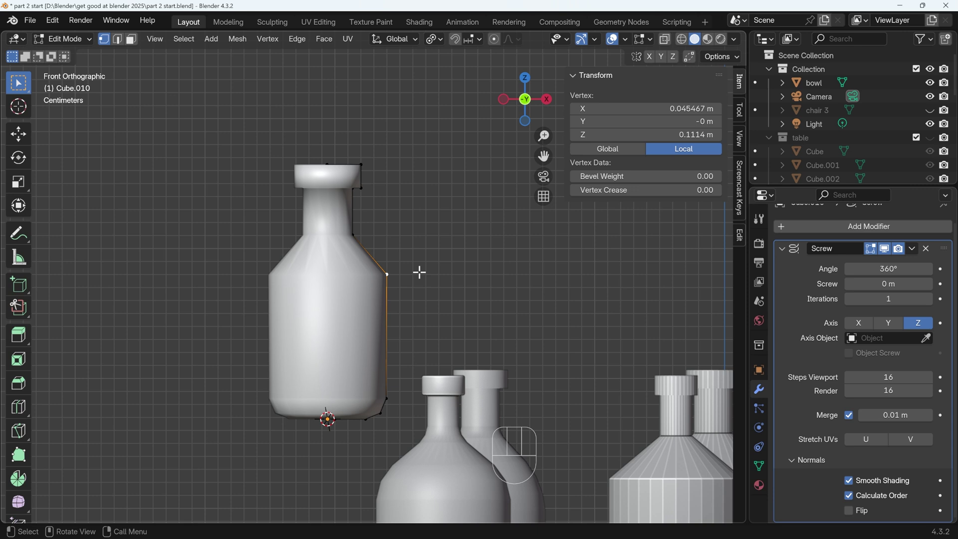
key(ctrl+b)
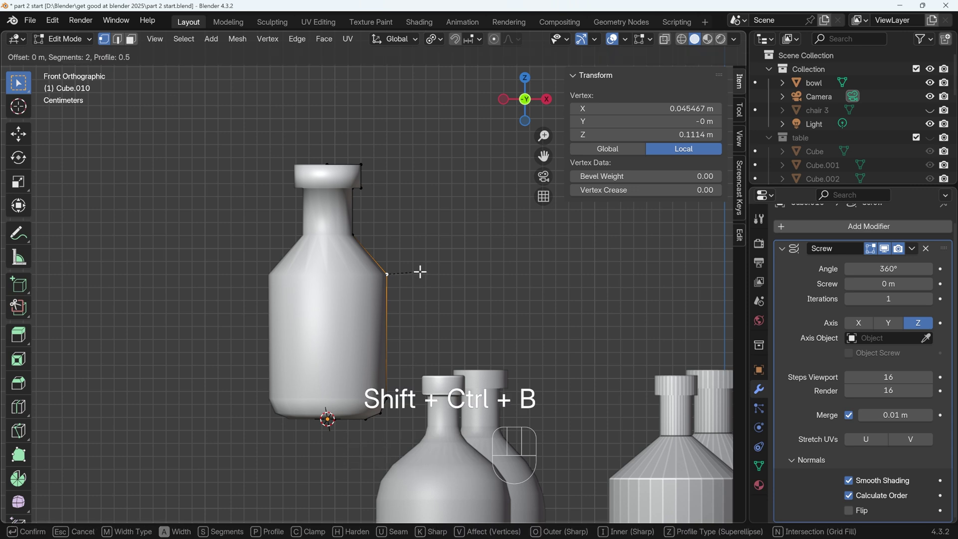
key(v)
key(v)
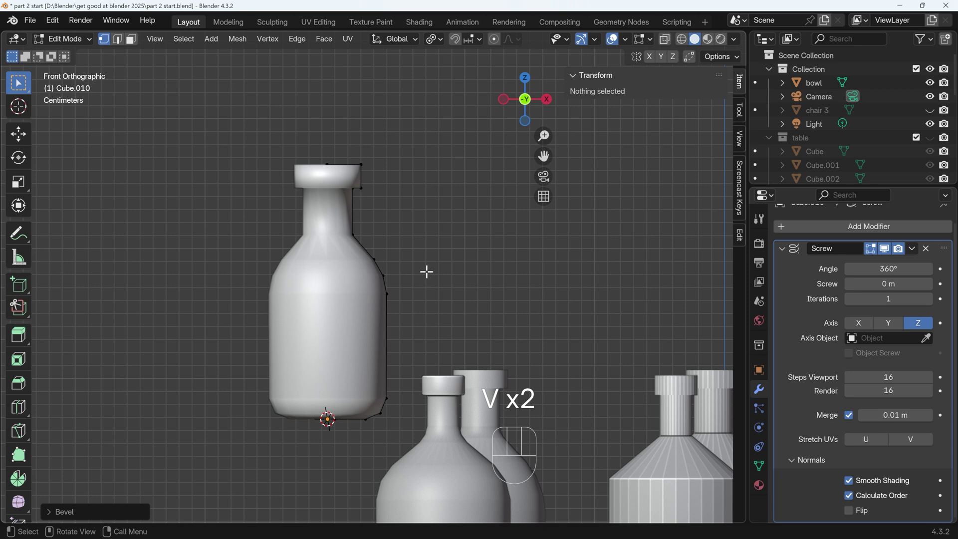
click(351, 236)
key(ctrl+b)
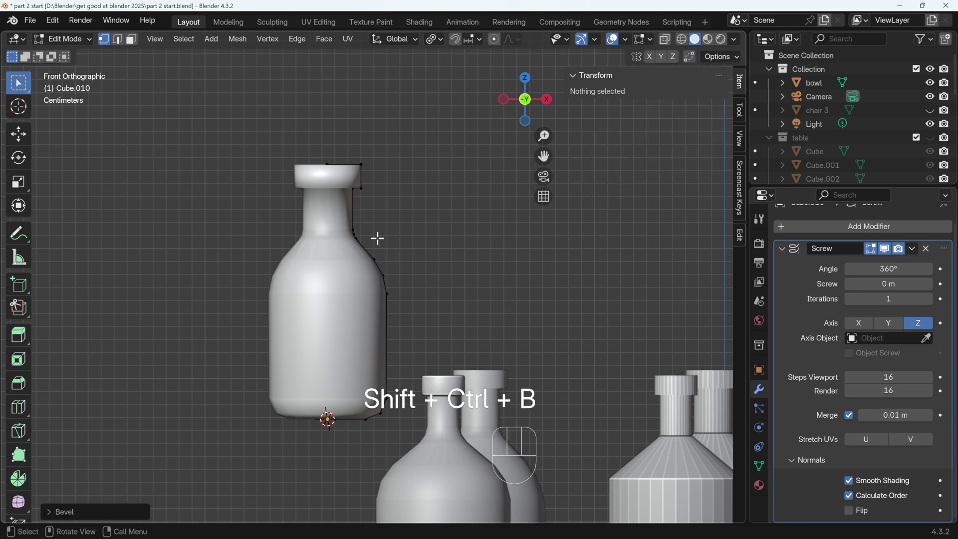
Move the neck vertices to straighten the neck, then leave Edit Mode
click(348, 215)
key(g)
click(356, 245)
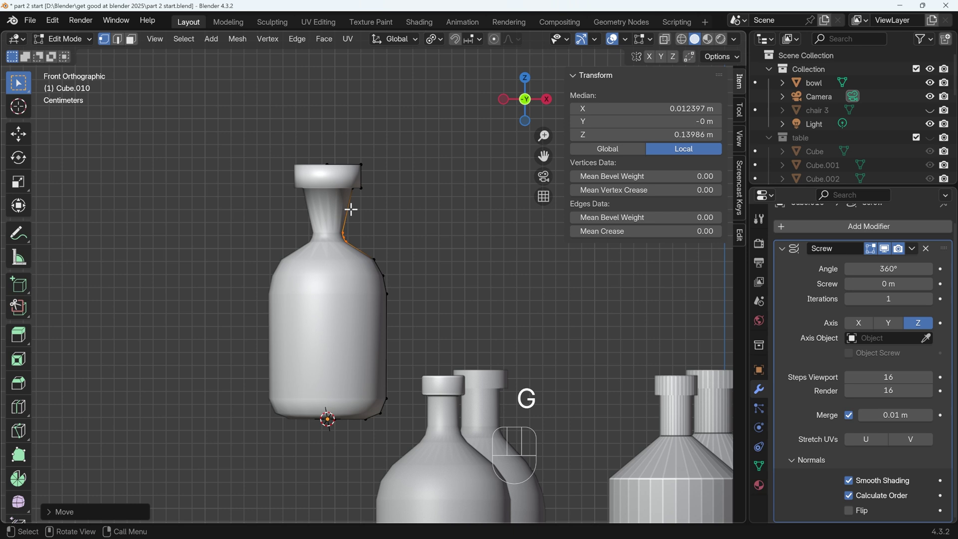
click(349, 189)
key(g)
click(339, 189)
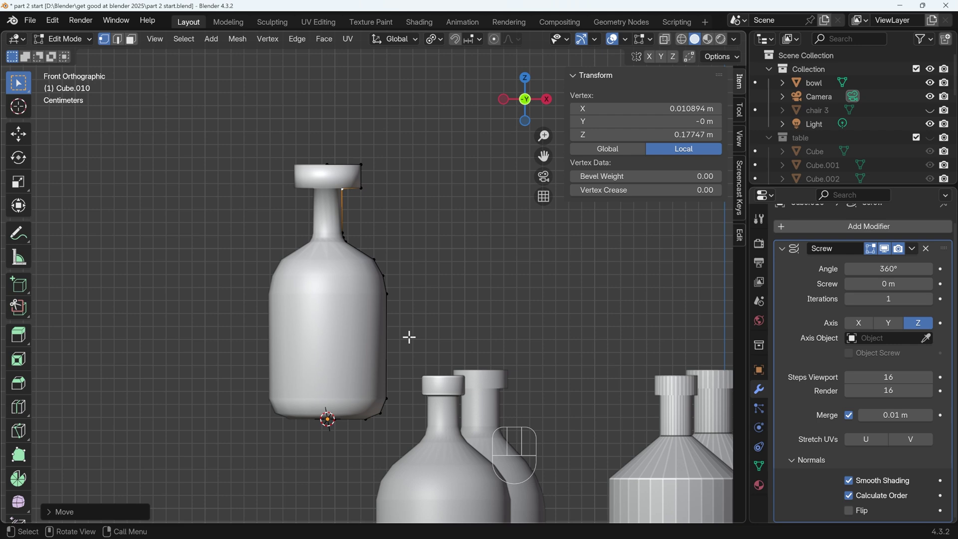
key(Tab)
Unhide the advanced bottle copy and move the new bottle left of the round flask
click(934, 121)
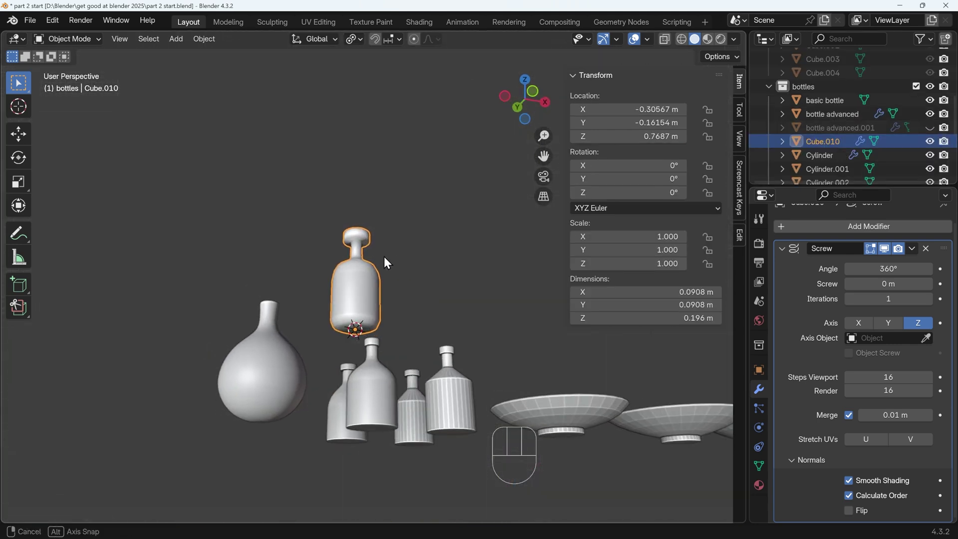
middle_click(369, 307)
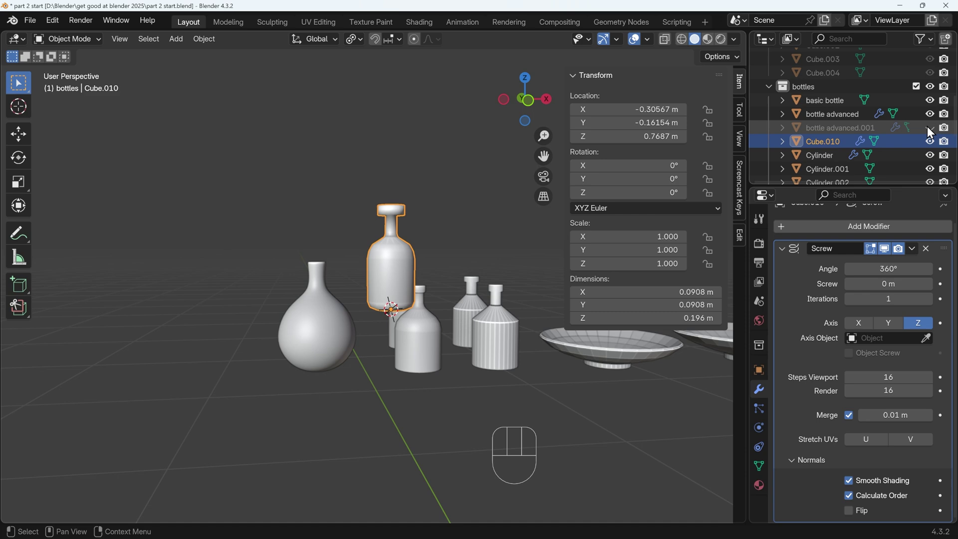
click(932, 131)
key(g)
click(505, 247)
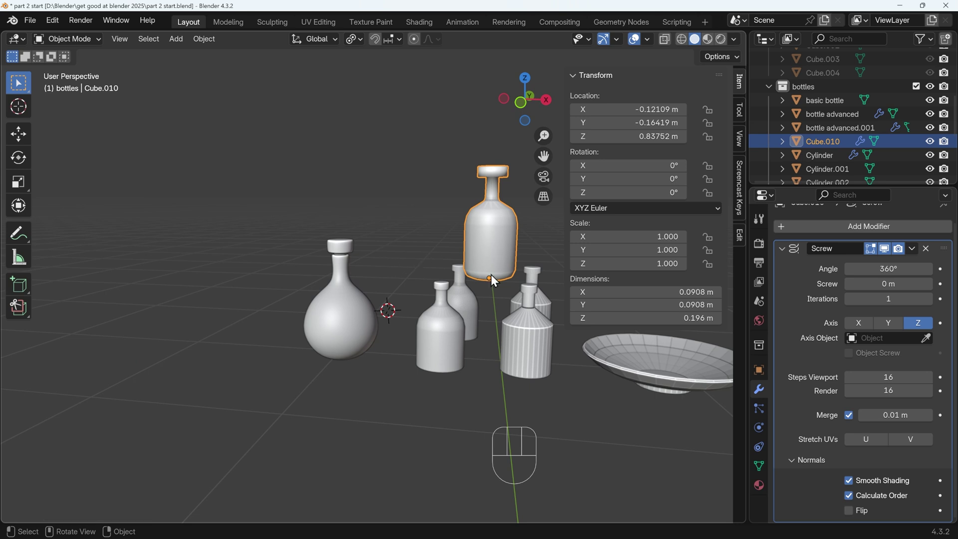
key(KP_1)
key(g)
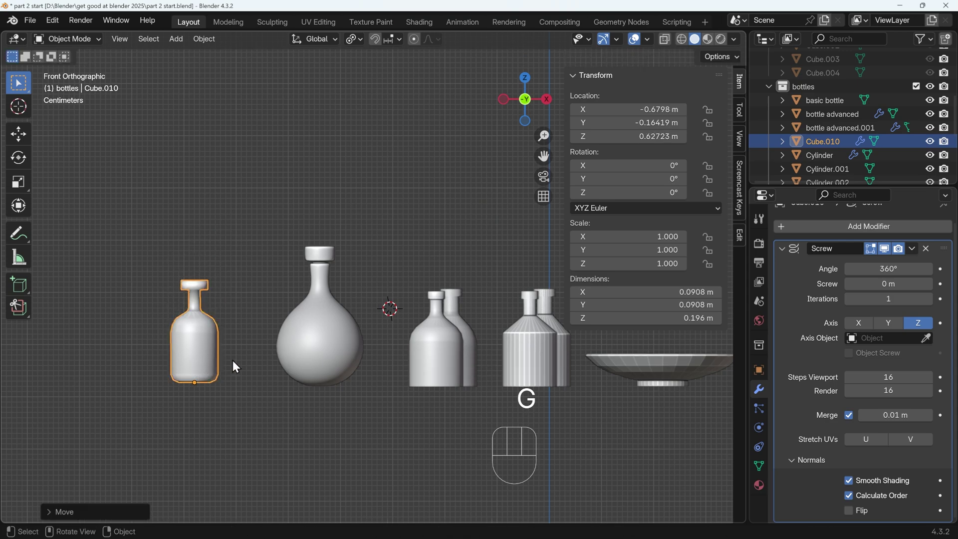
key(Tab)
key(g)
Drag successive body vertices outward to swell the bottle into a wide bulb
click(282, 287)
key(g)
drag(317, 269, 306, 268)
click(275, 271)
key(g)
drag(290, 253, 286, 255)
click(270, 256)
key(g)
click(272, 243)
drag(237, 232, 255, 248)
Widen the lower body curve, dissolve the lower corner vertex and bevel the body corners round
key(g)
drag(254, 232, 264, 238)
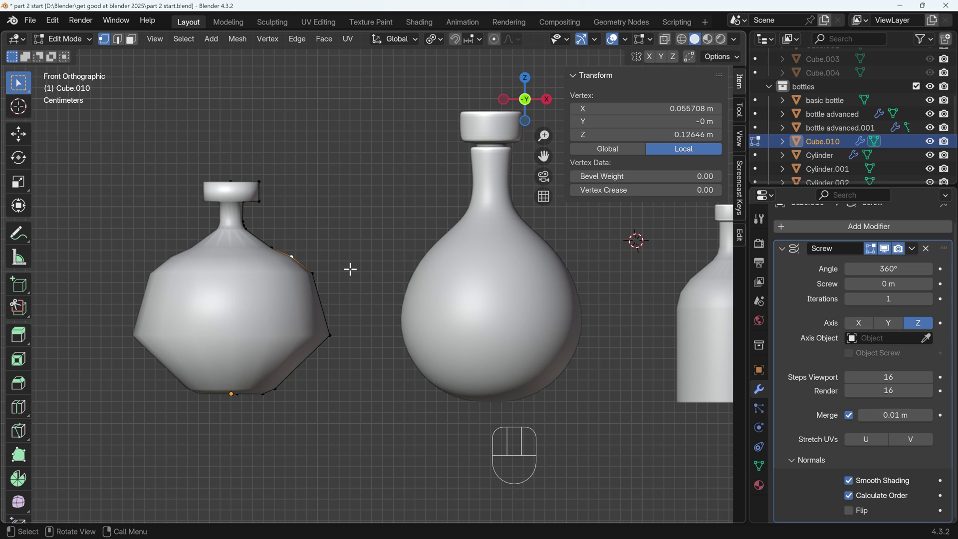
key(ctrl+x)
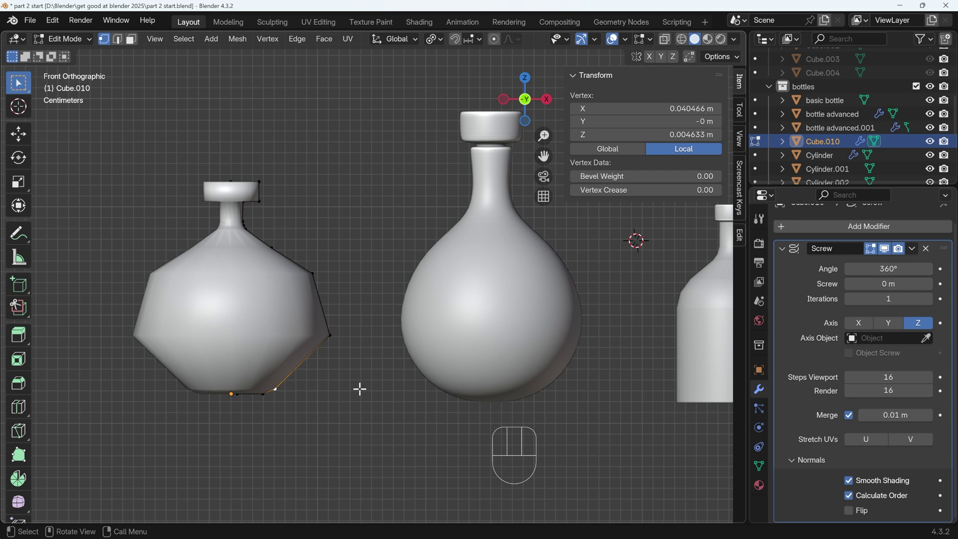
key(x)
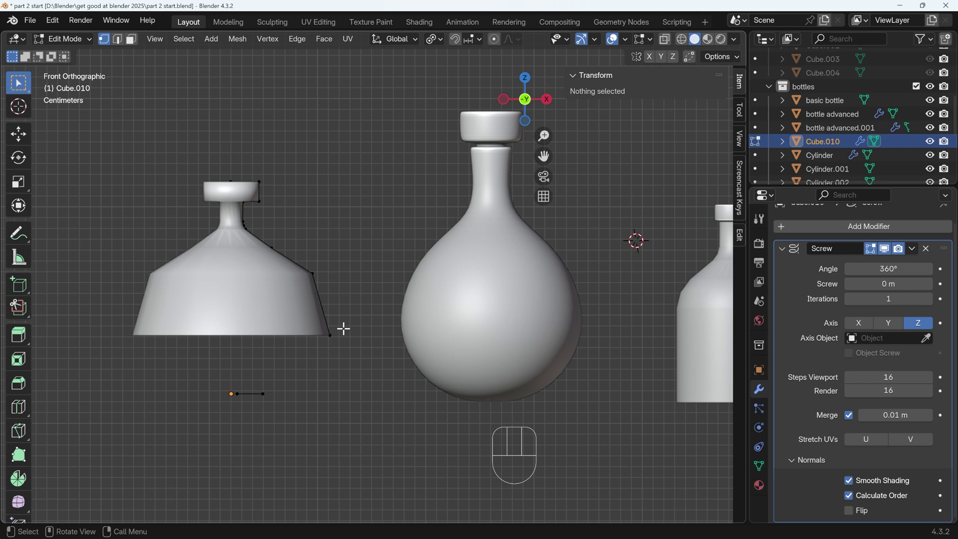
key(ctrl+z)
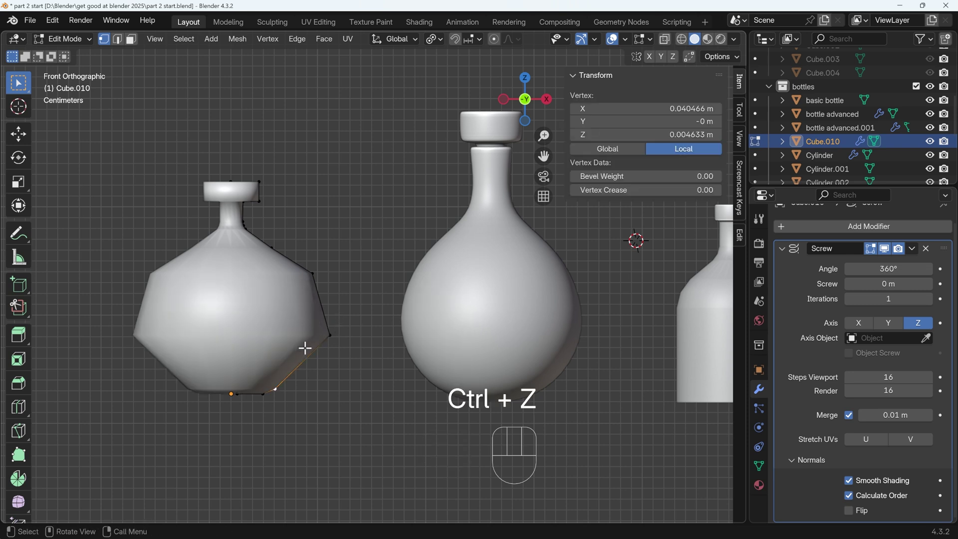
key(x)
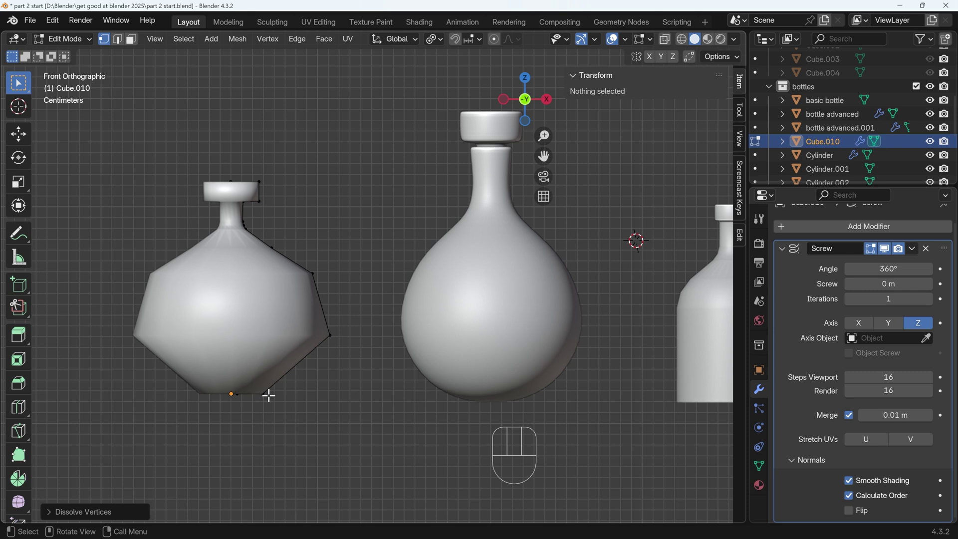
key(ctrl+b)
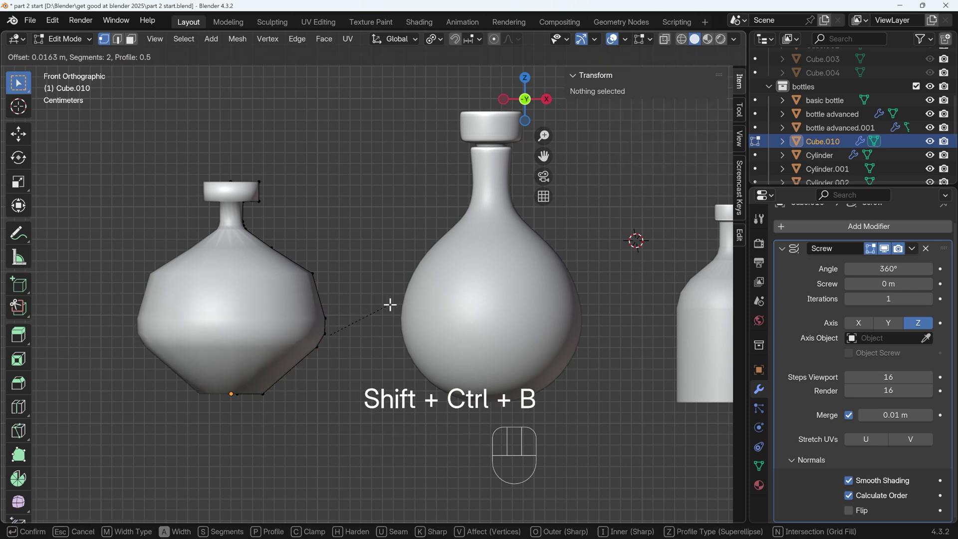
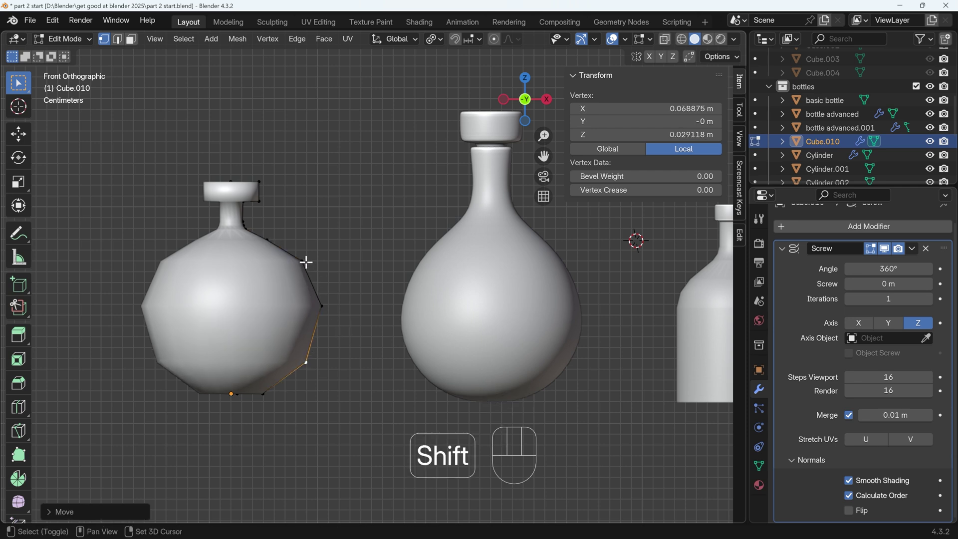
key(ctrl+b)
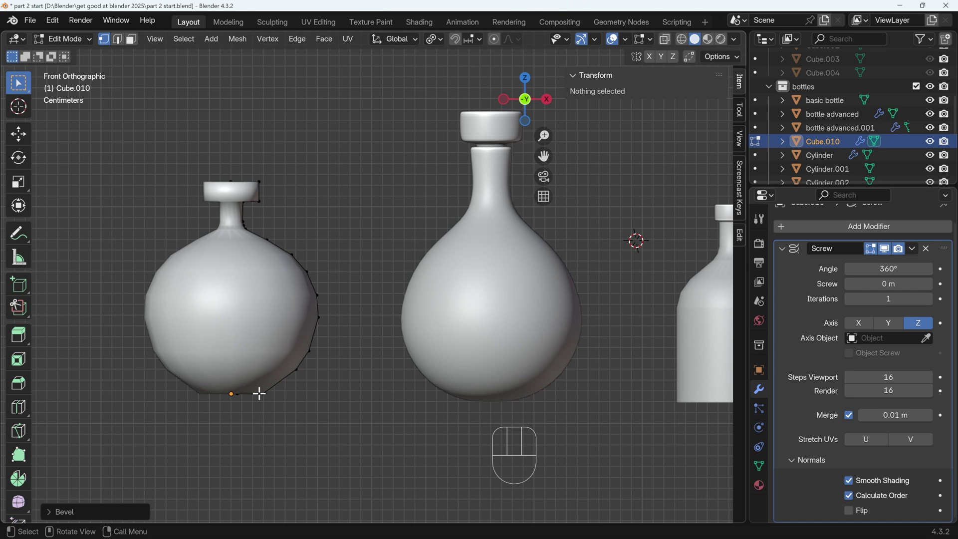
Nudge the belly vertices one by one into an even, smoothly rounded bulb
key(g)
key(x)
drag(268, 392, 282, 381)
key(g)
click(291, 374)
key(g)
drag(310, 359, 293, 374)
click(317, 318)
key(g)
drag(319, 322, 320, 322)
click(318, 295)
key(g)
Delete the old top cap and move the neck vertices into a narrow, open neck
double_click(267, 239)
key(g)
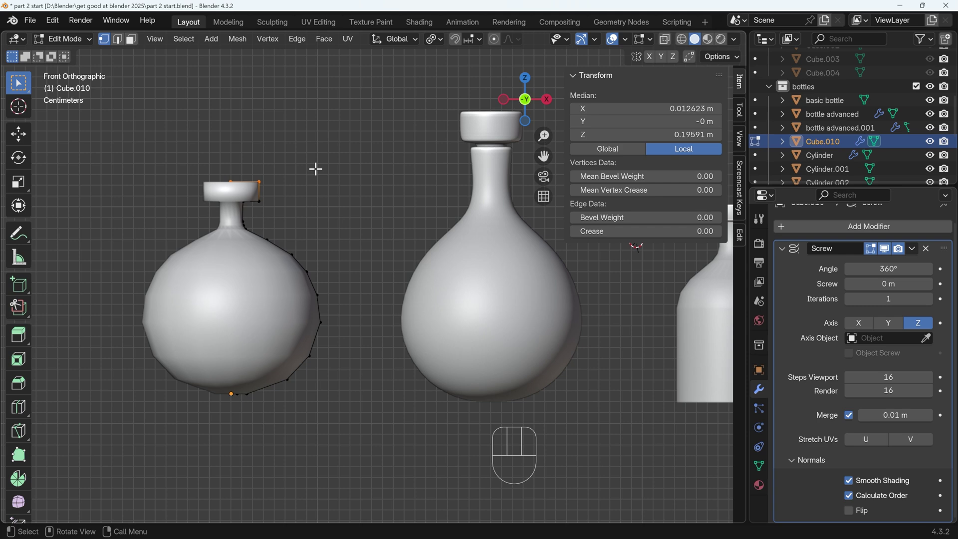
key(x)
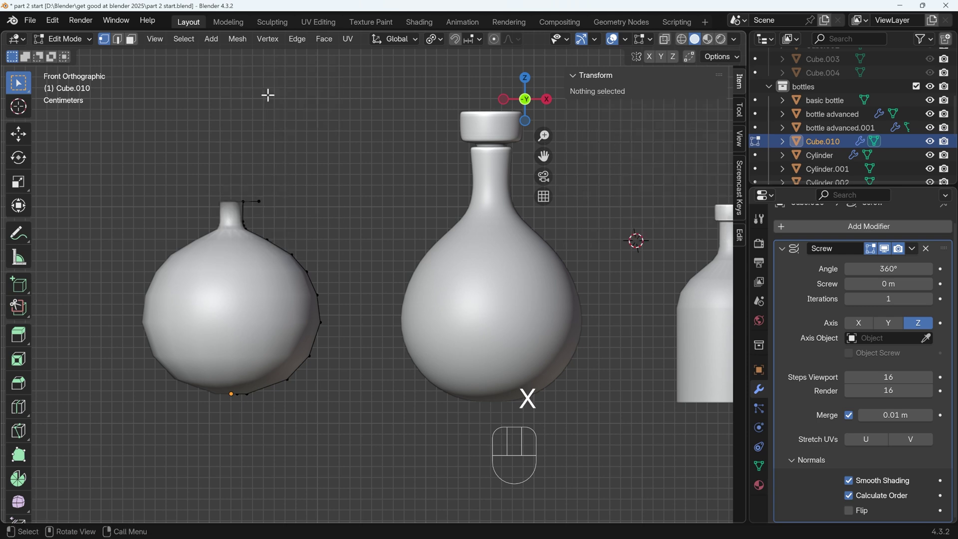
click(319, 205)
key(g)
click(301, 181)
click(288, 206)
key(g)
key(g)
click(311, 267)
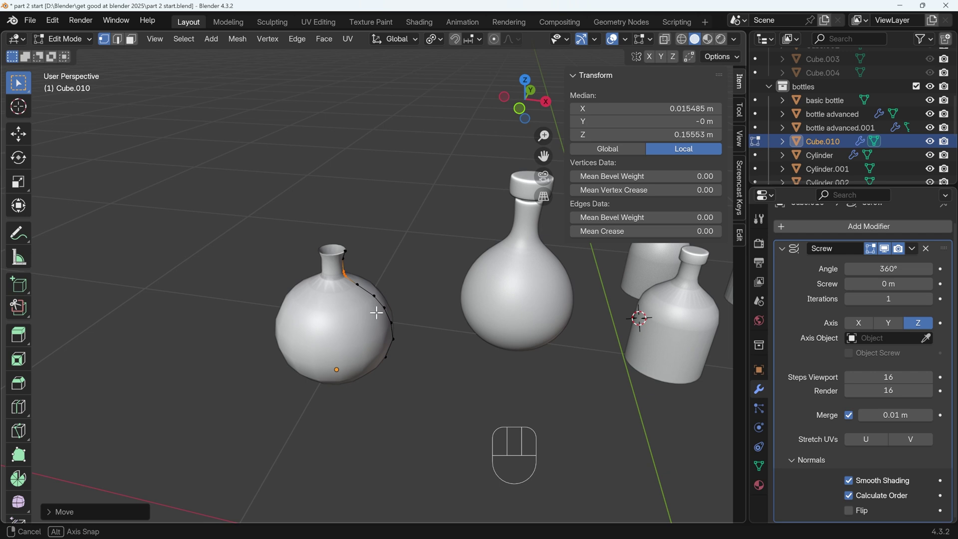
Extrude the rim vertex outward along X to form a slightly flared lip
drag(312, 226, 313, 226)
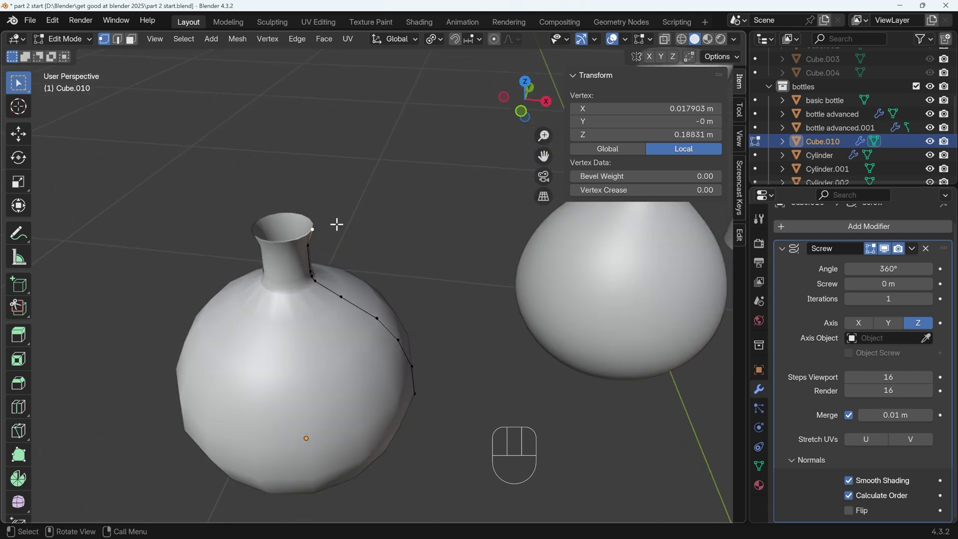
key(e)
key(x)
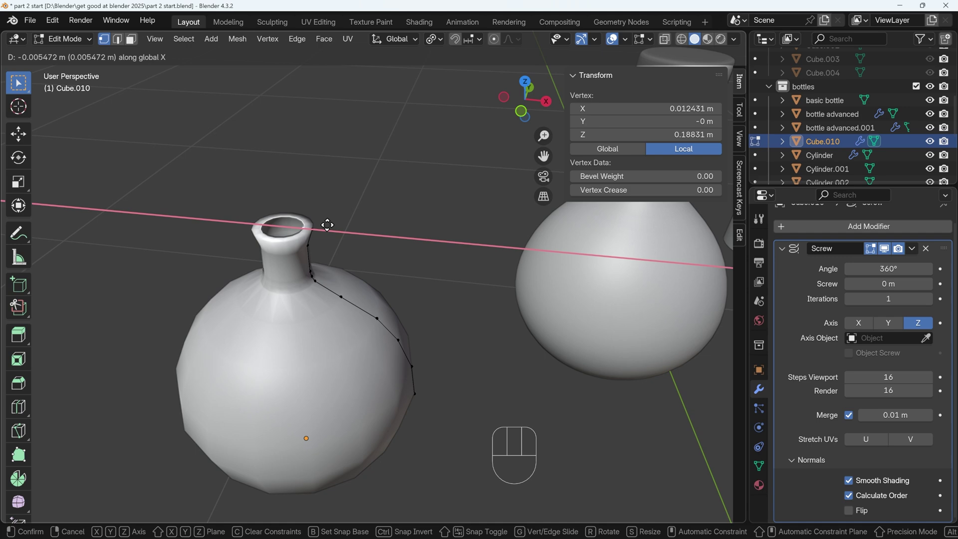
click(328, 222)
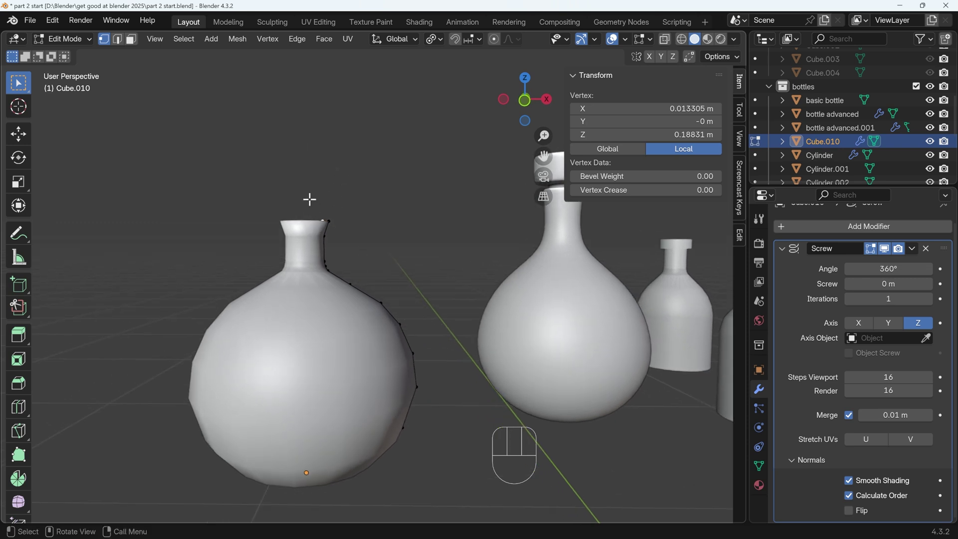
From front view, duplicate the rim edge and raise it above the neck as the stopper's start
key(KP_1)
key(shift+d)
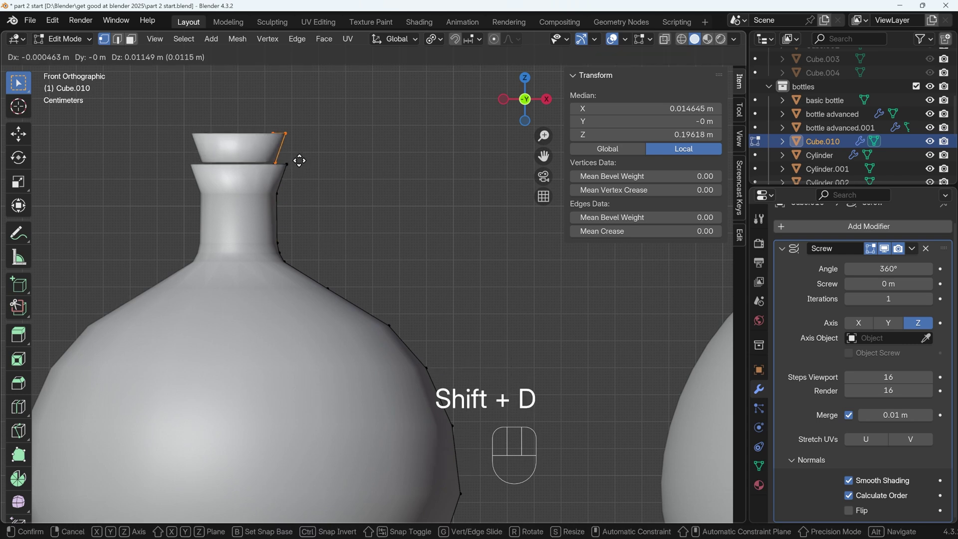
click(298, 156)
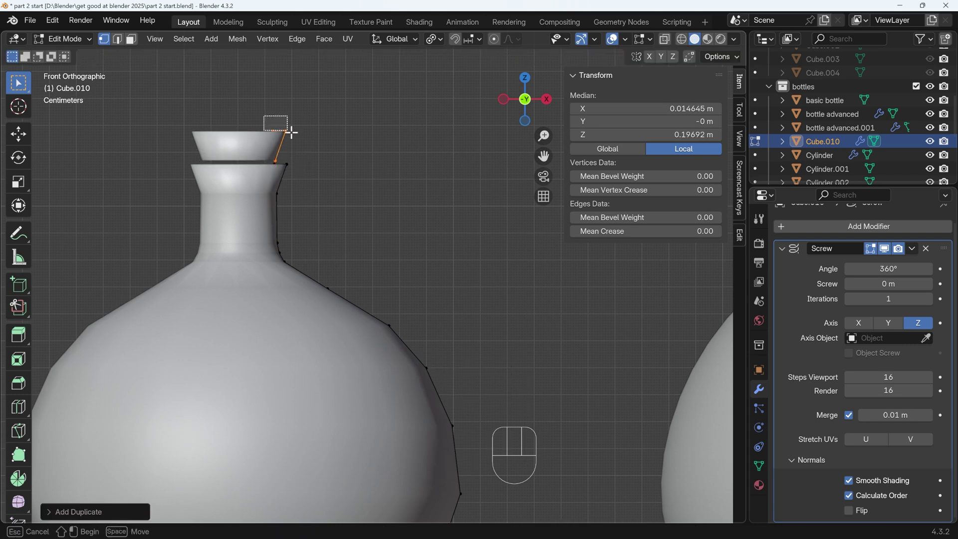
key(g)
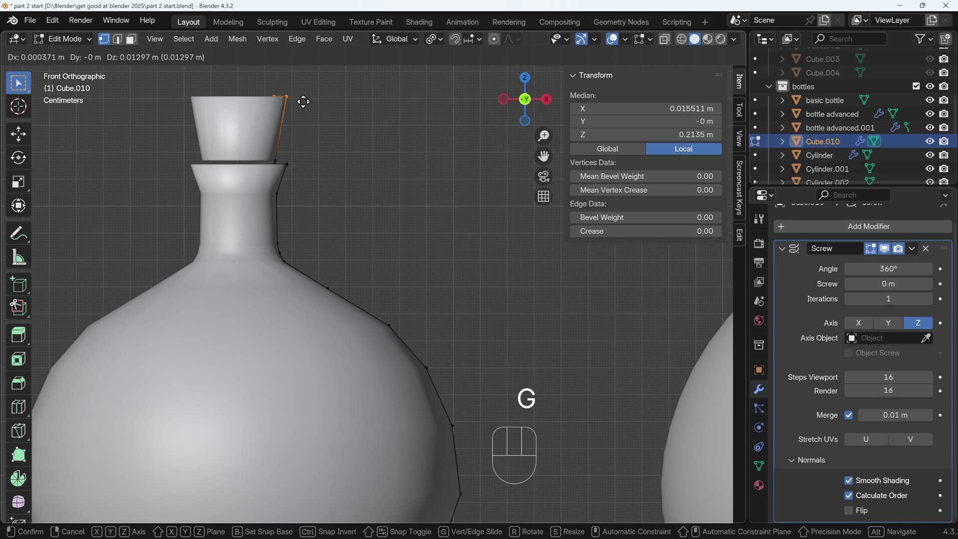
click(305, 93)
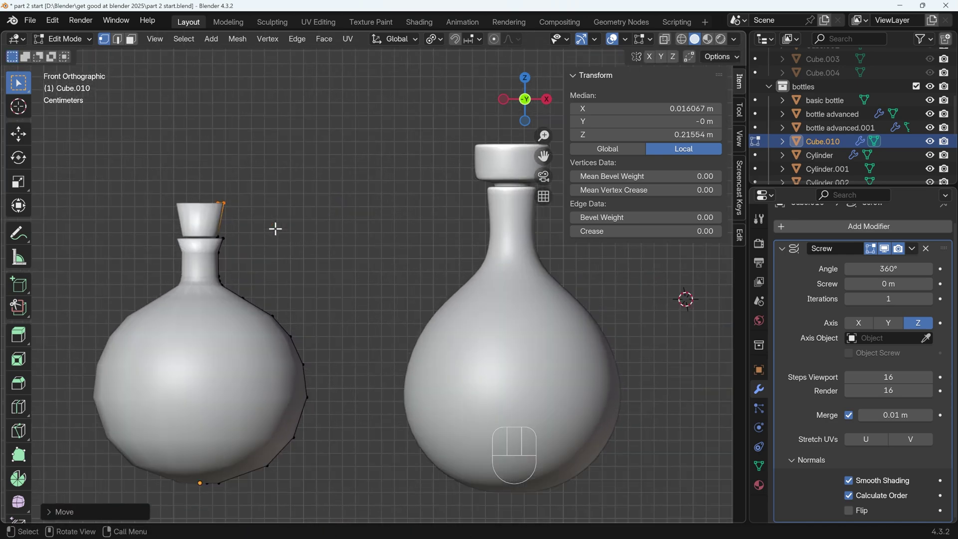
In X-ray view, push the stopper's lower vertex down into the neck opening
key(g)
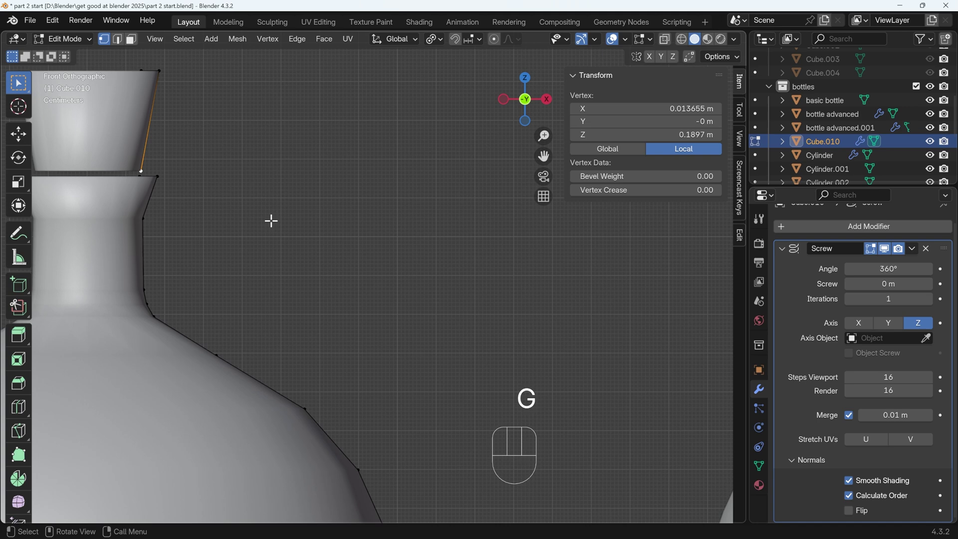
key(g)
click(196, 234)
key(alt+z)
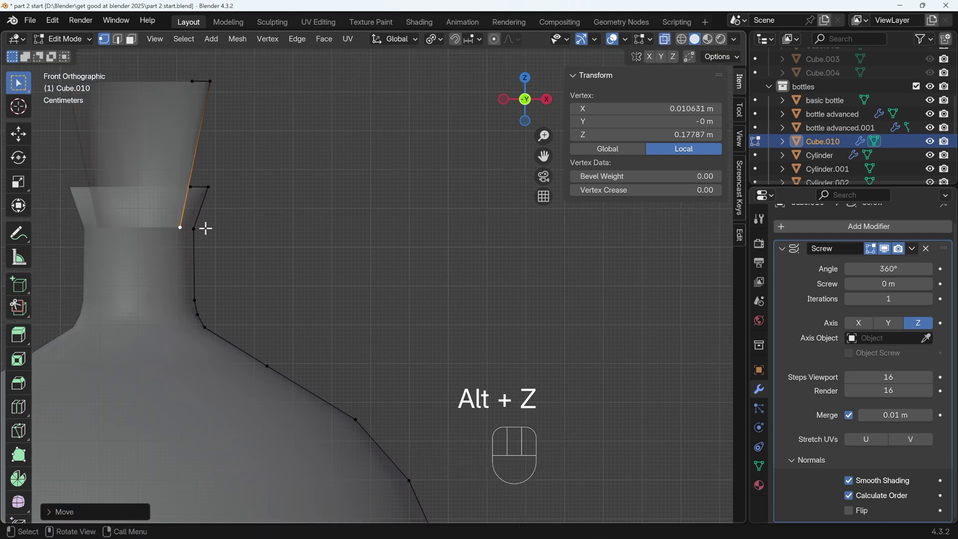
key(g)
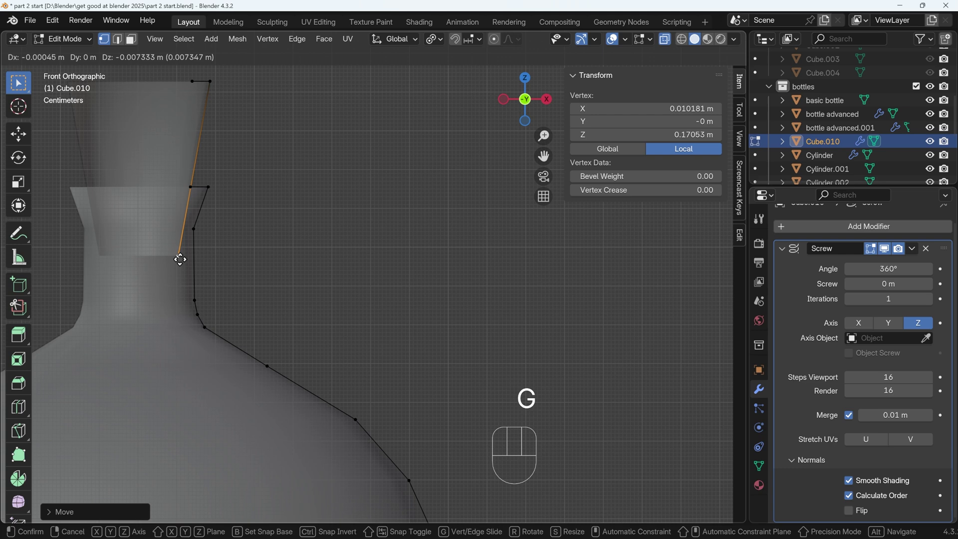
click(210, 184)
Extend the stopper profile downward with new vertices tapering inside the neck
key(g)
click(209, 182)
key(g)
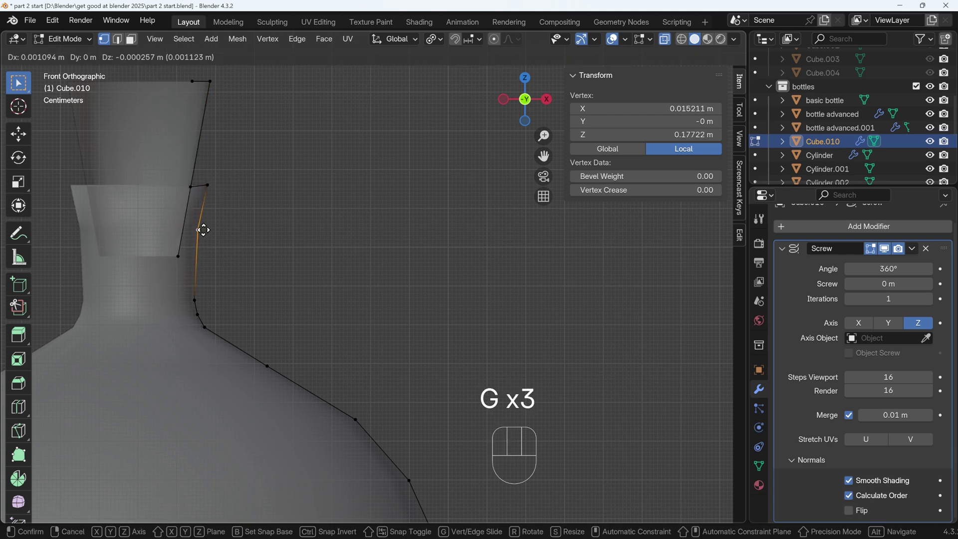
click(203, 227)
click(196, 293)
key(g)
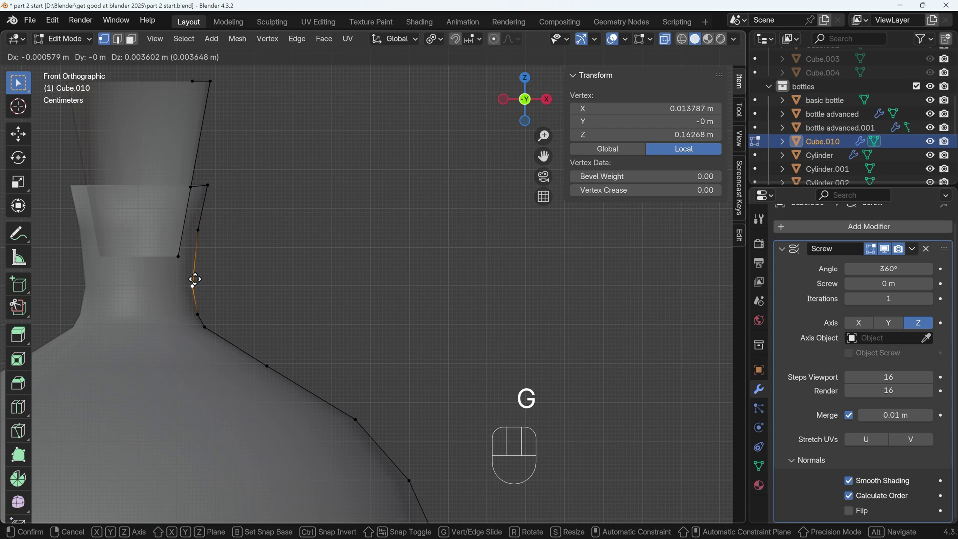
click(194, 273)
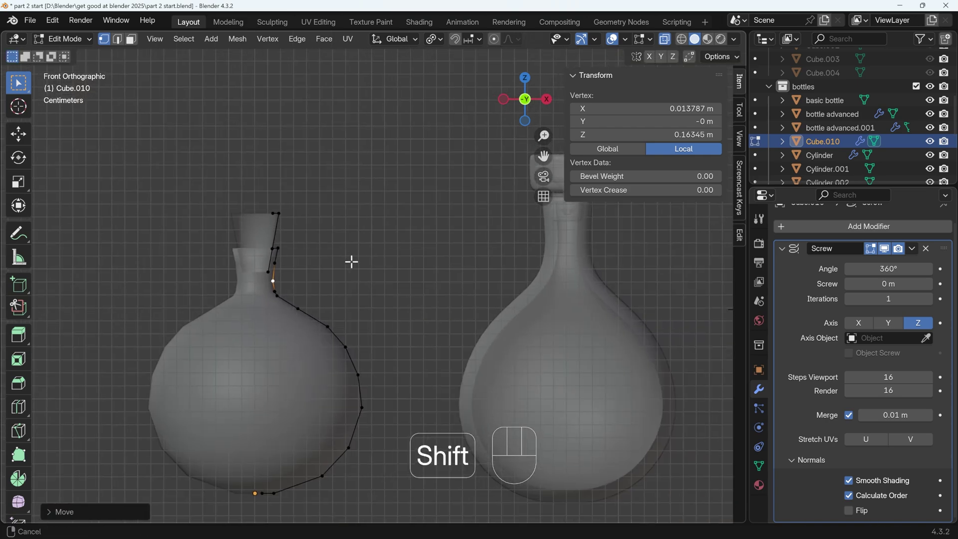
Select the profile points and separate the stopper part (P) into its own object
key(Tab)
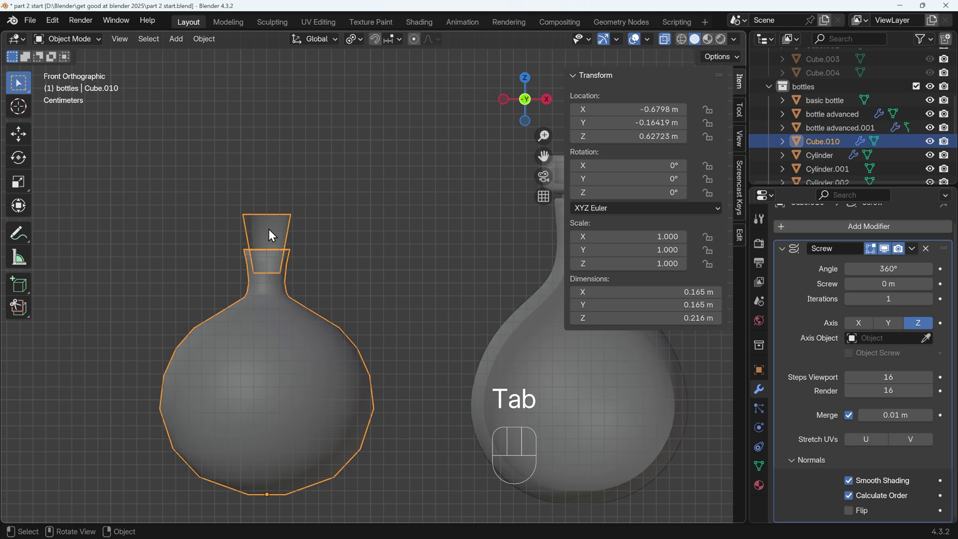
key(Tab)
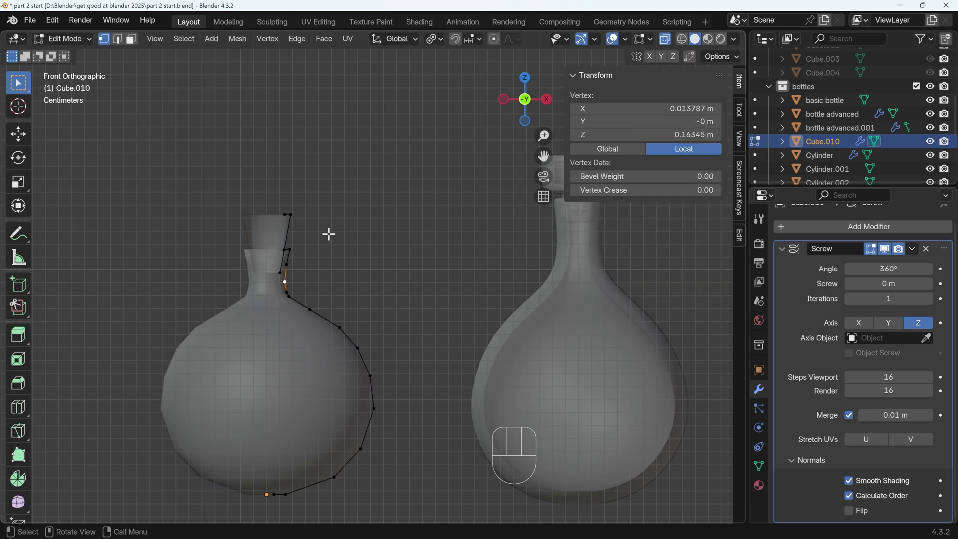
key(a)
key(p)
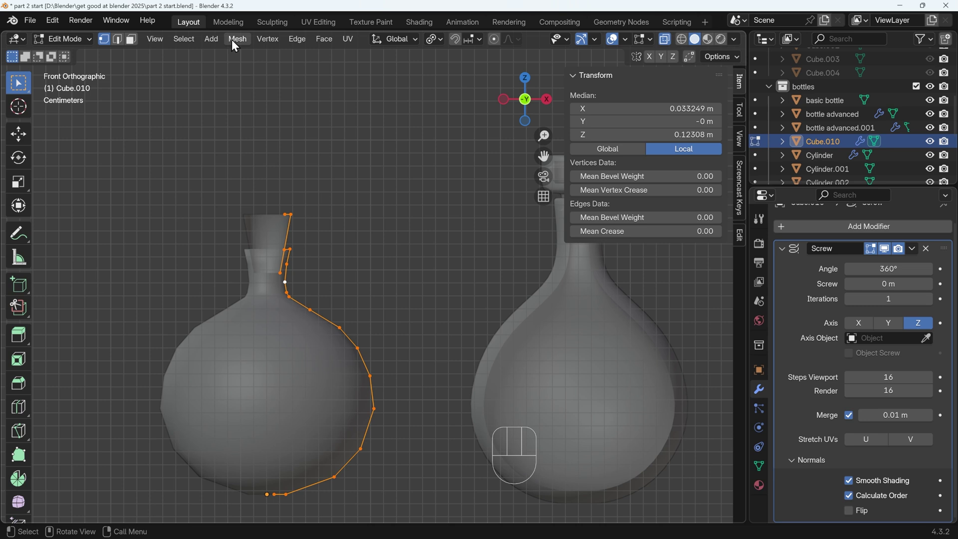
drag(243, 43, 368, 189)
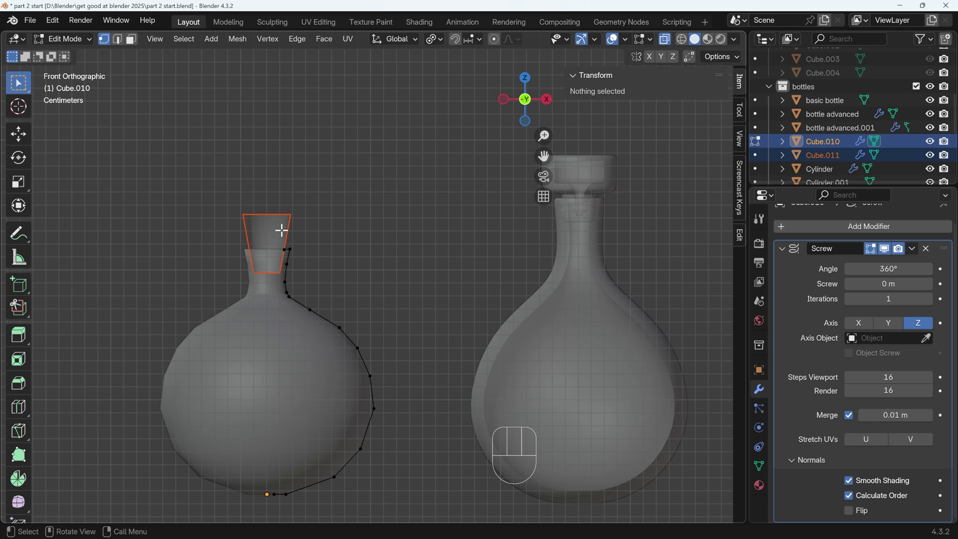
Back in Object Mode, select the newly separated stopper Cube.011
key(Tab)
click(288, 283)
click(286, 238)
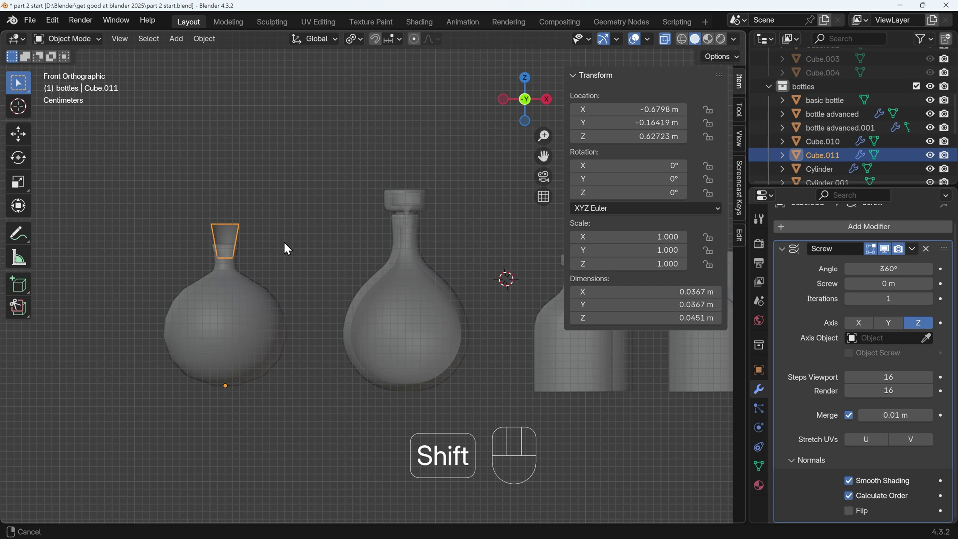
Check the advanced bottle's modifiers, then add a Subdivision Surface to Cube.010 and set its level
click(414, 265)
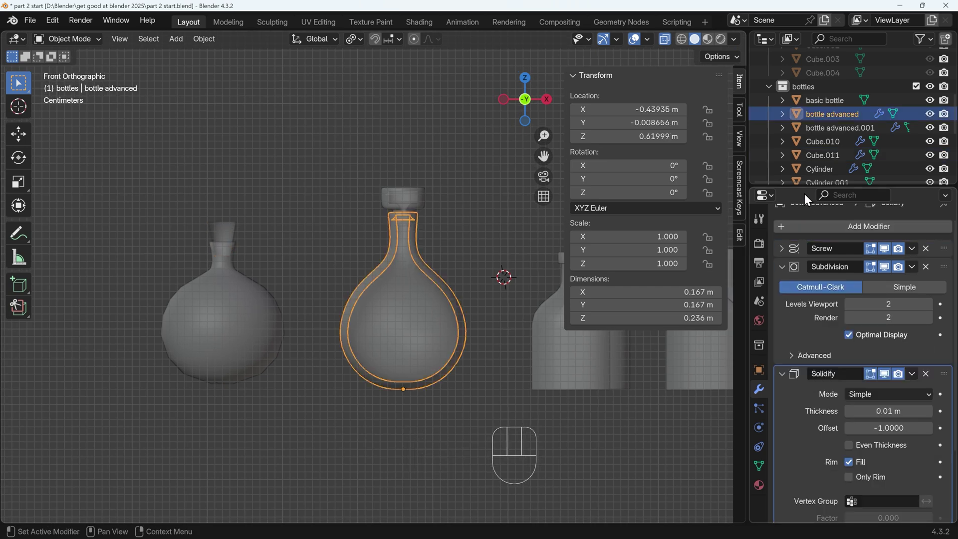
click(784, 268)
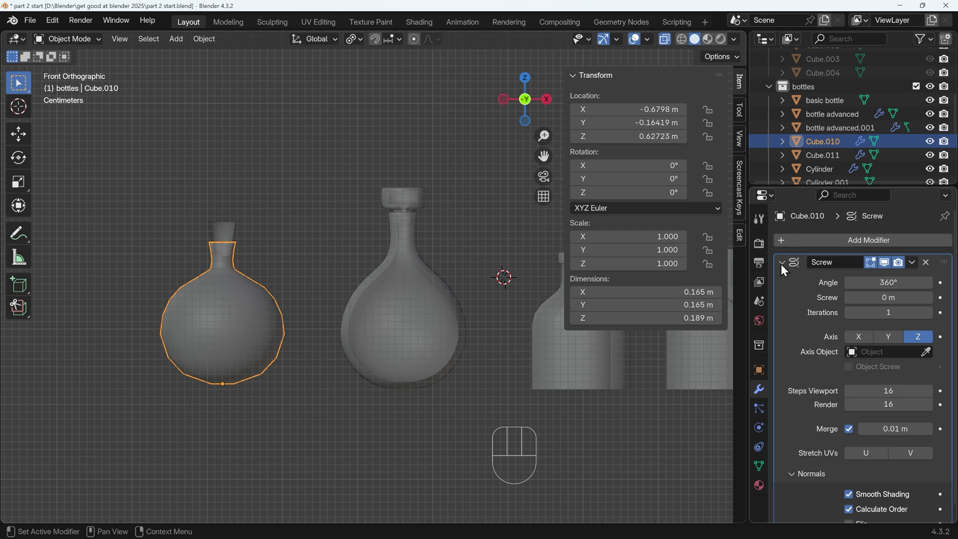
click(787, 268)
click(836, 245)
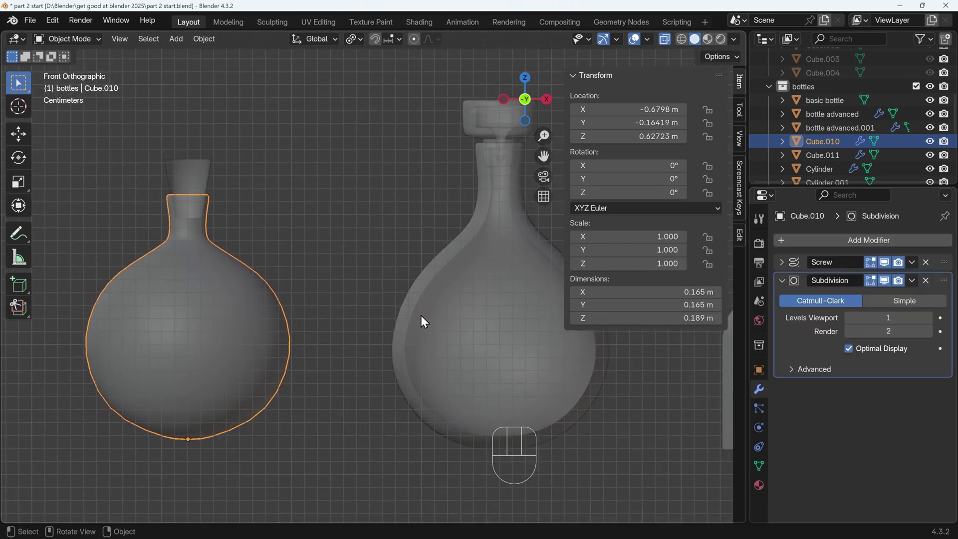
key(Tab)
Delete the topmost profile vertex and adjust the modifier settings in the properties panel
click(205, 192)
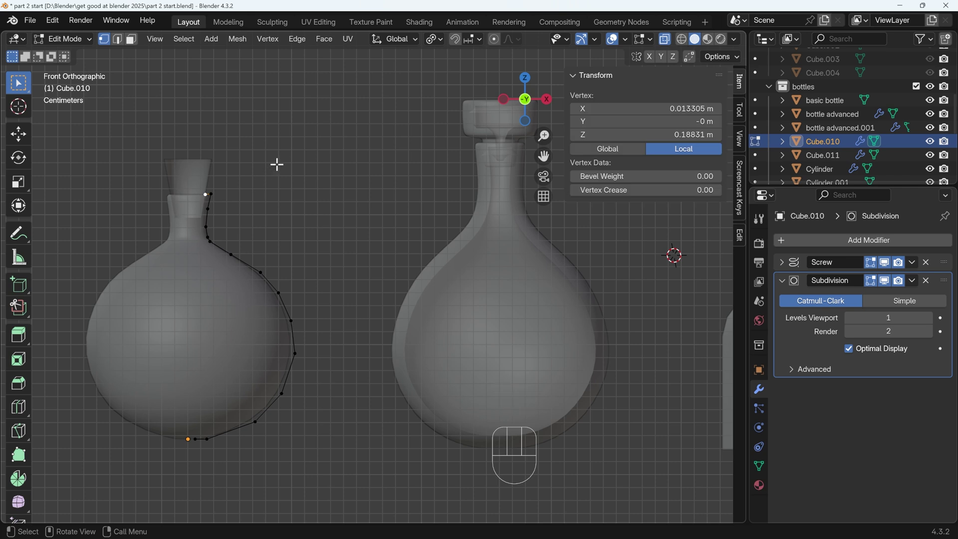
key(x)
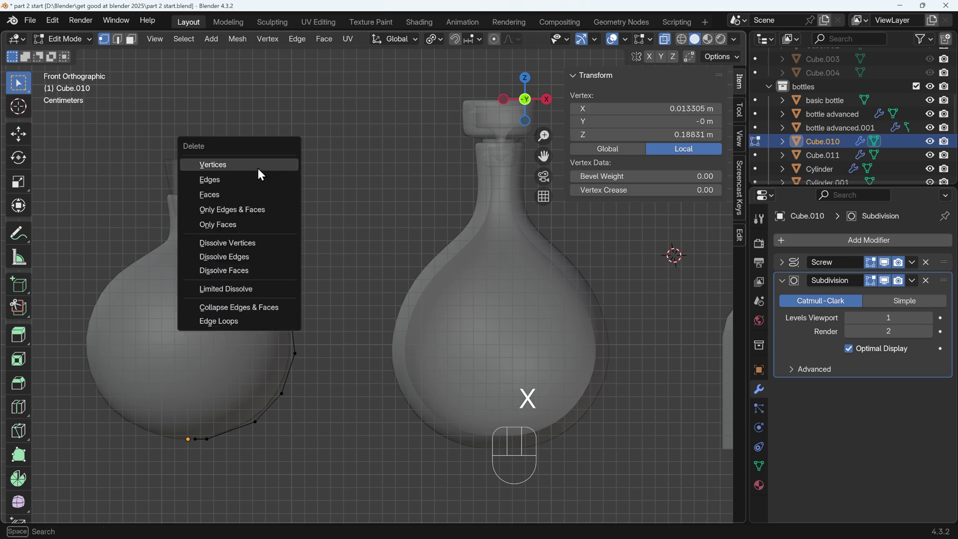
drag(812, 248, 722, 267)
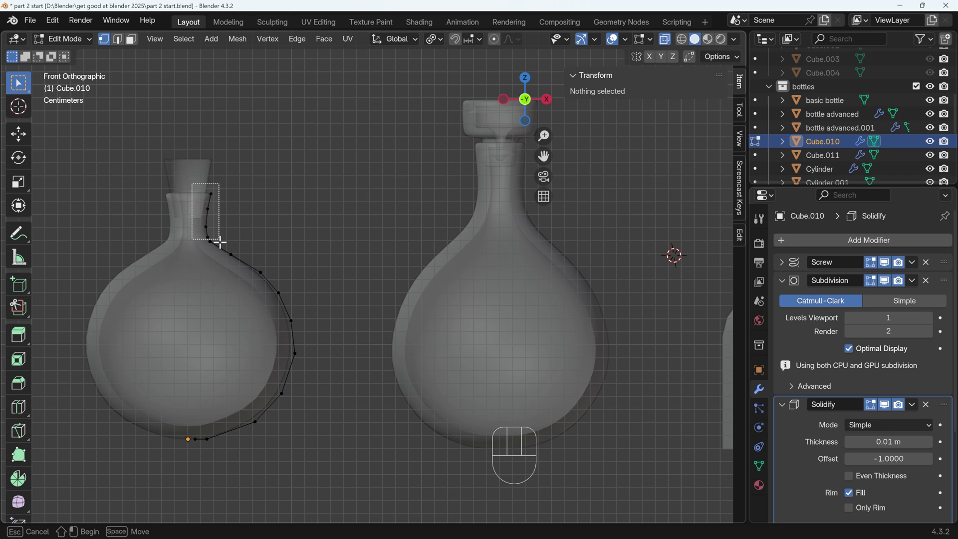
Move the selected neck points to reshape the neck and return to Object Mode
key(g)
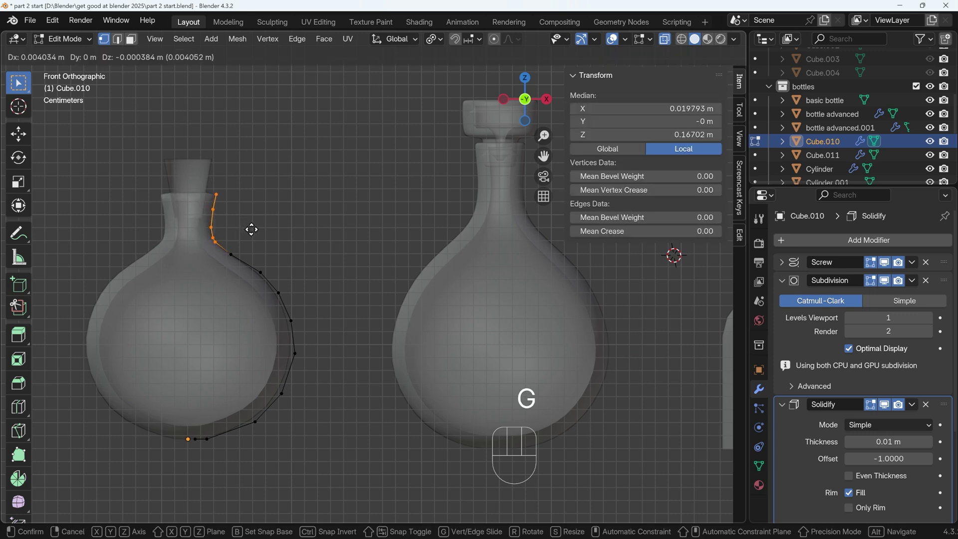
click(251, 227)
key(Tab)
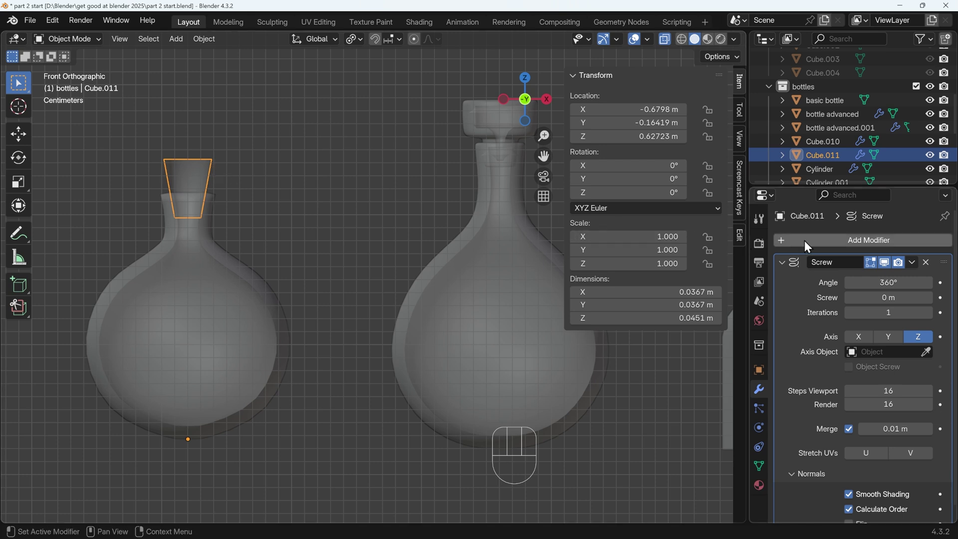
Add Subdivision to Cube.011 and extrude its top and bottom vertices along X to close at the centre
click(813, 246)
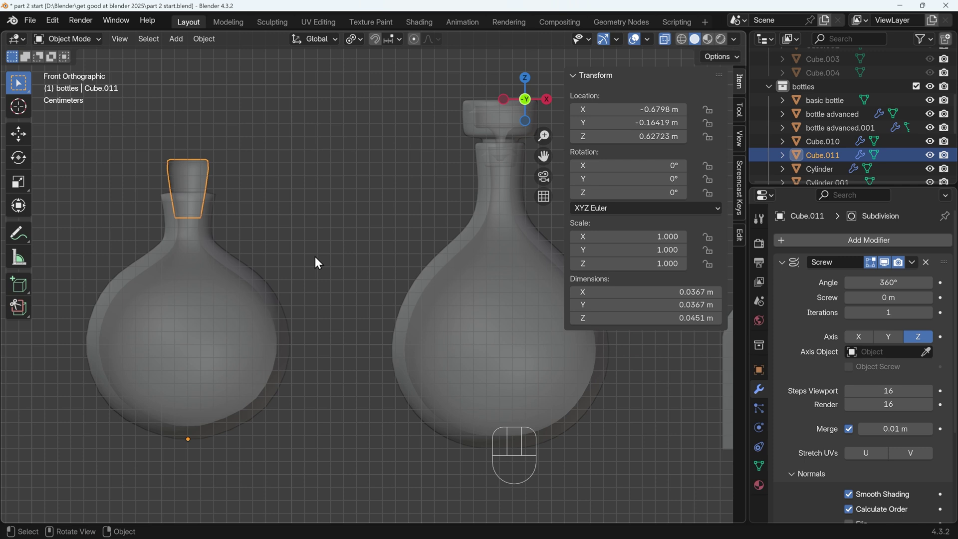
key(Tab)
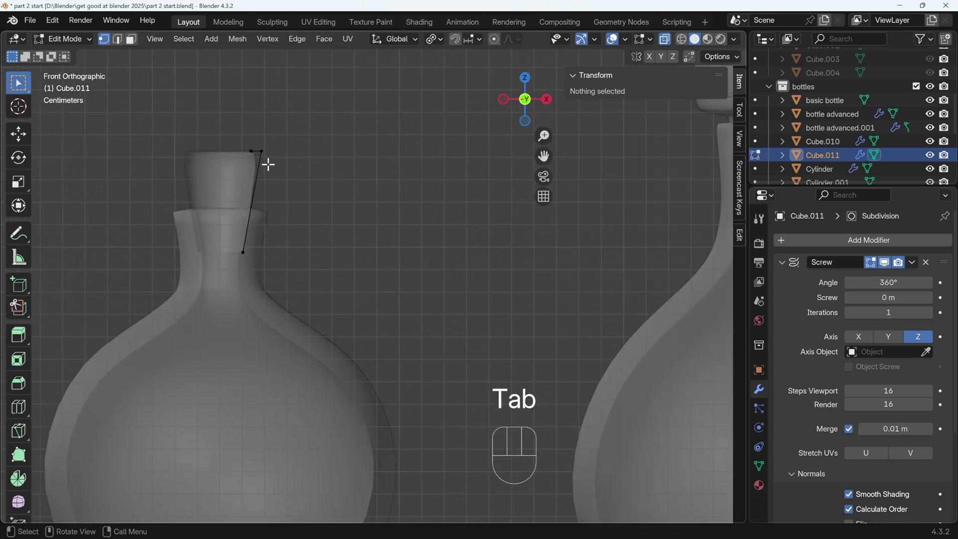
key(alt+z)
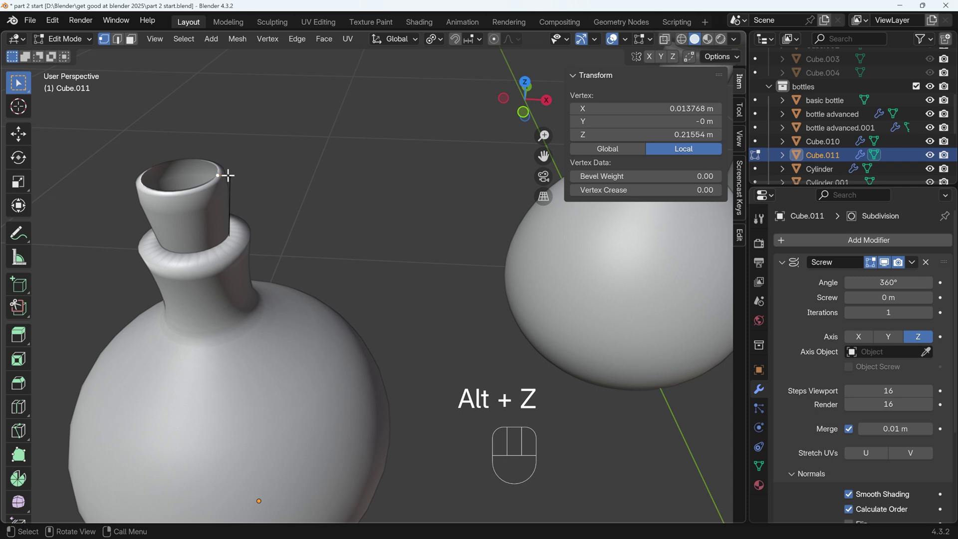
key(g)
key(x)
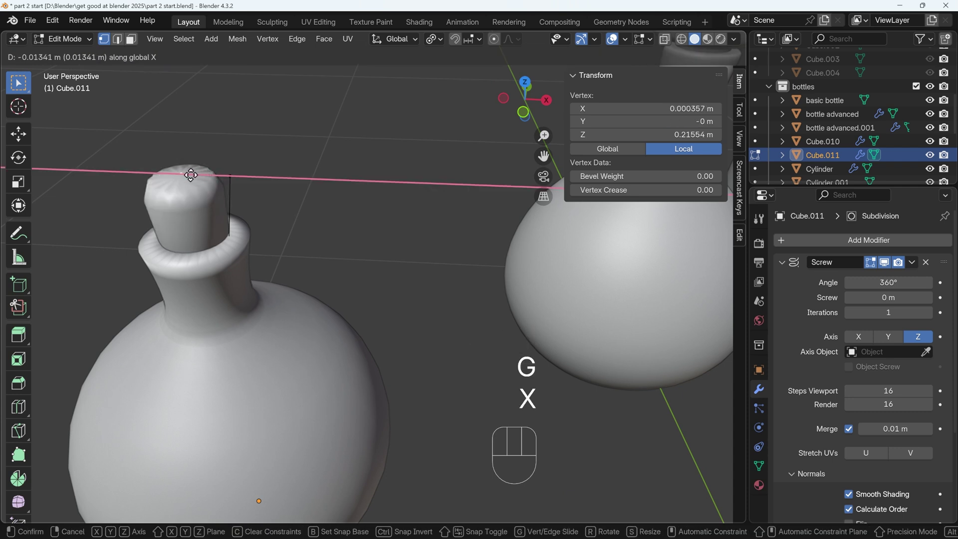
click(193, 172)
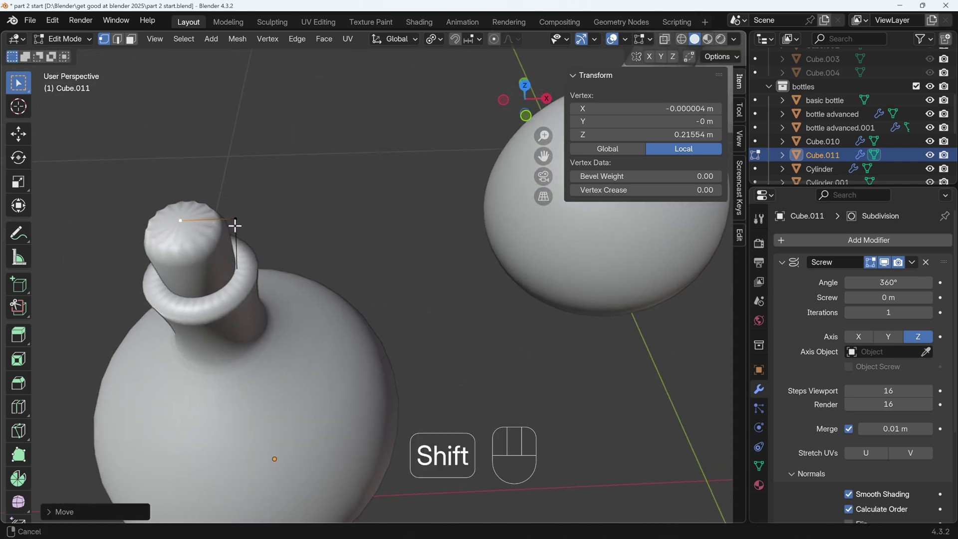
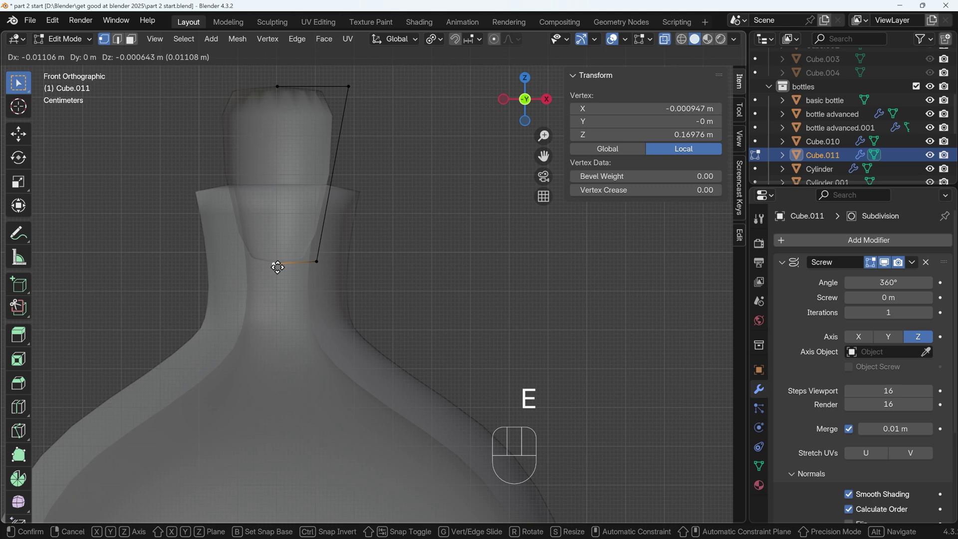
click(276, 264)
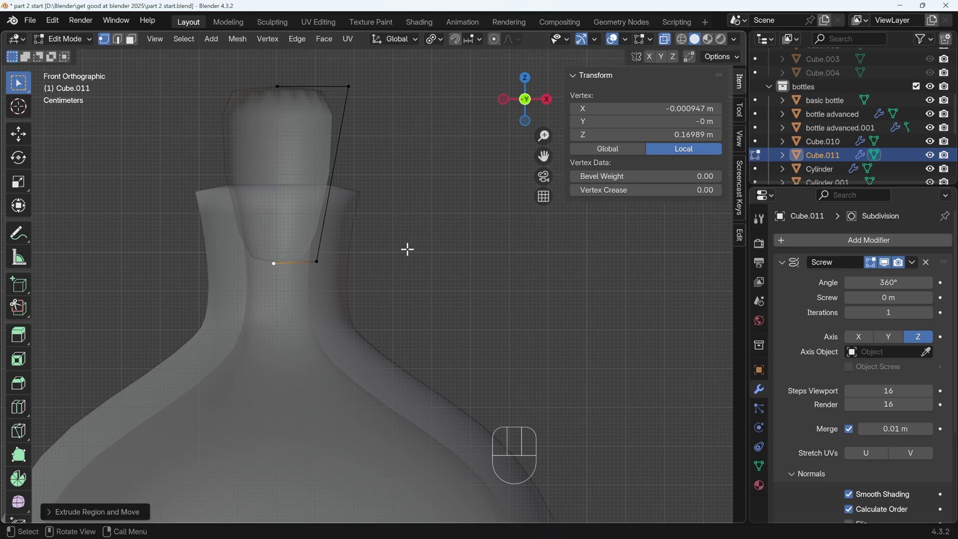
Bevel the stopper's top outer corner round and view the whole row of bottles
click(318, 259)
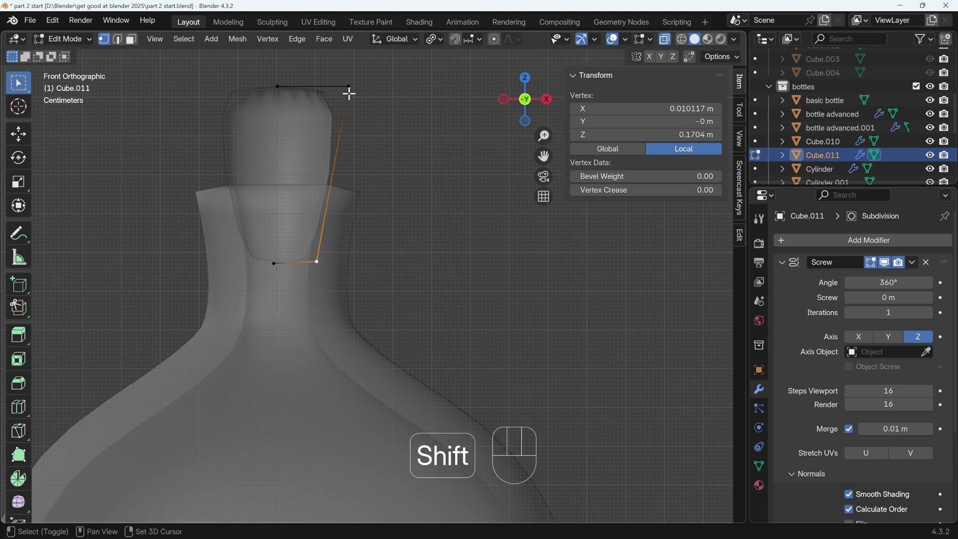
key(ctrl+b)
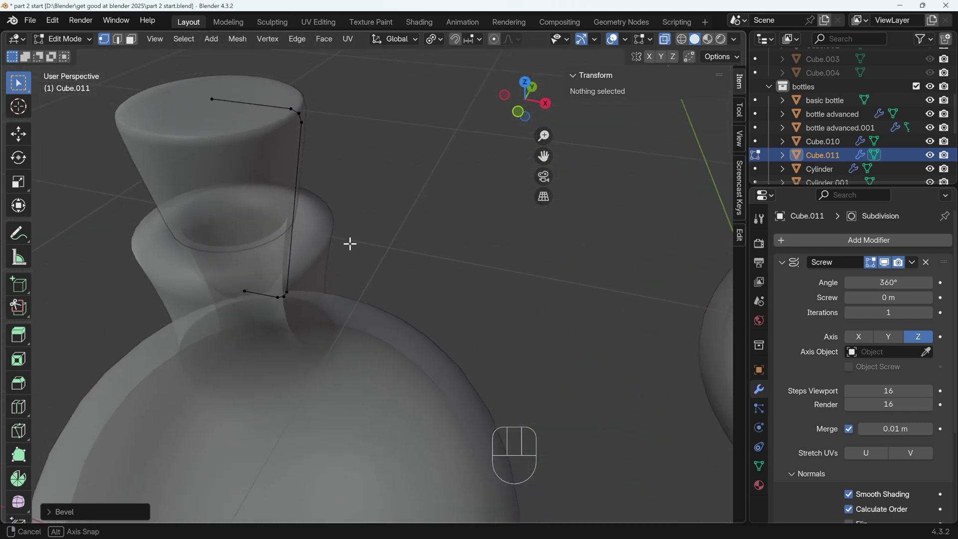
key(alt+z)
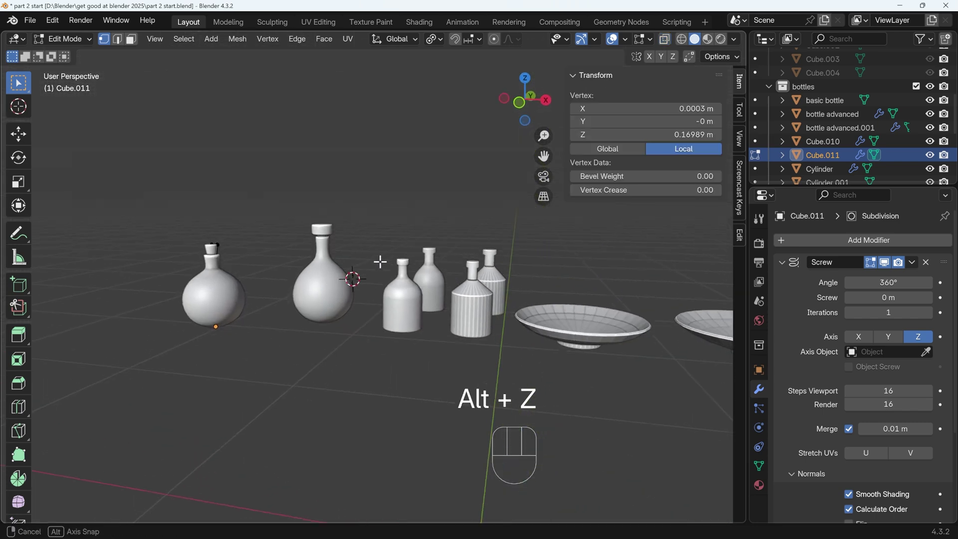